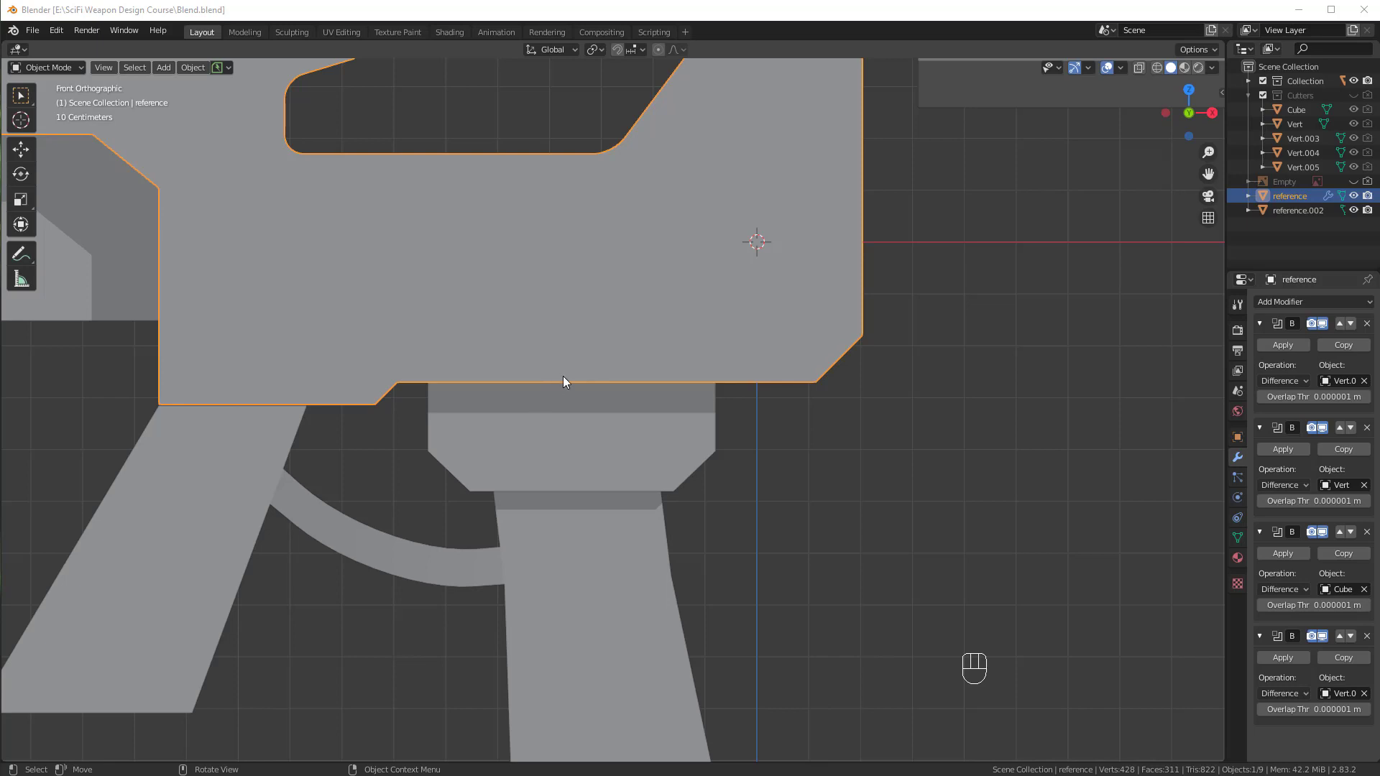
Add a single-vertex mesh, move it toward the receiver and switch to front view.
click(563, 457)
drag(639, 325, 645, 309)
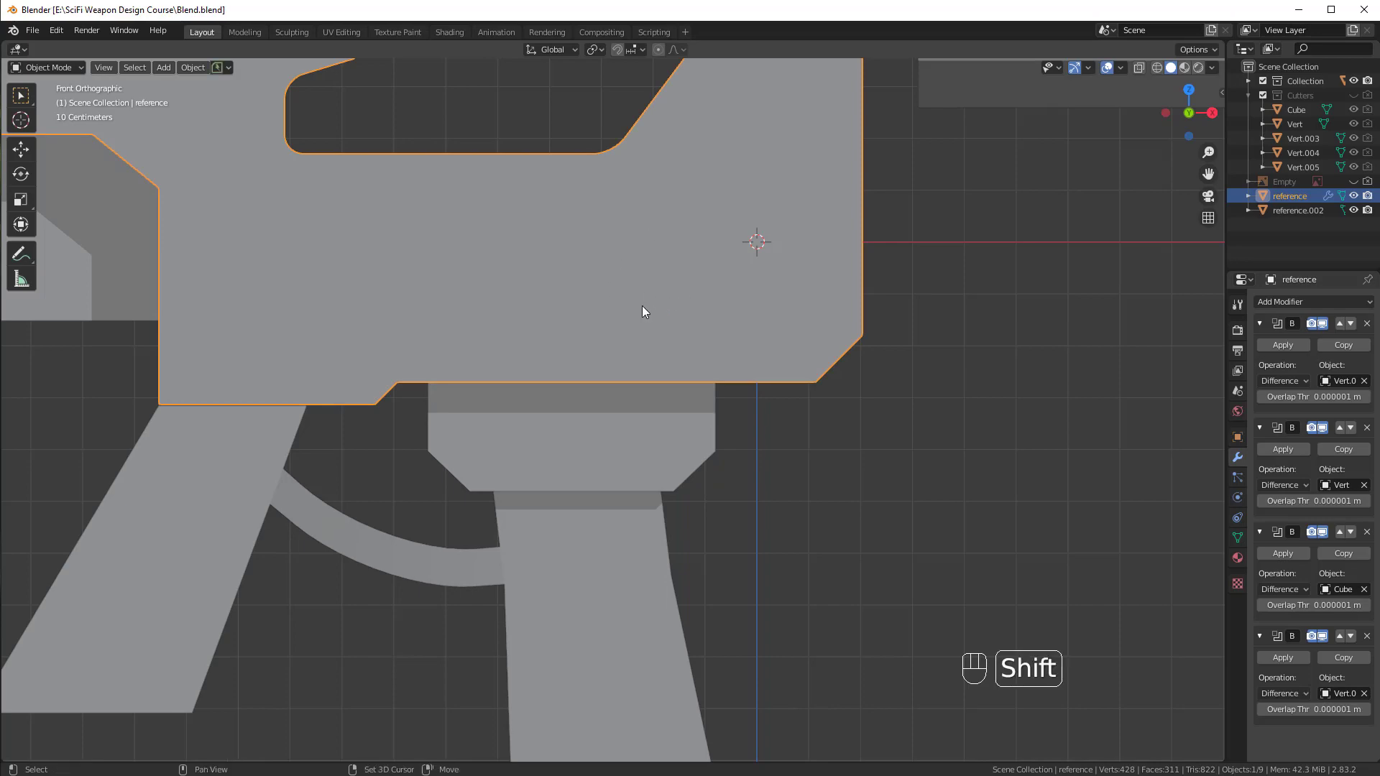
key(shift+a)
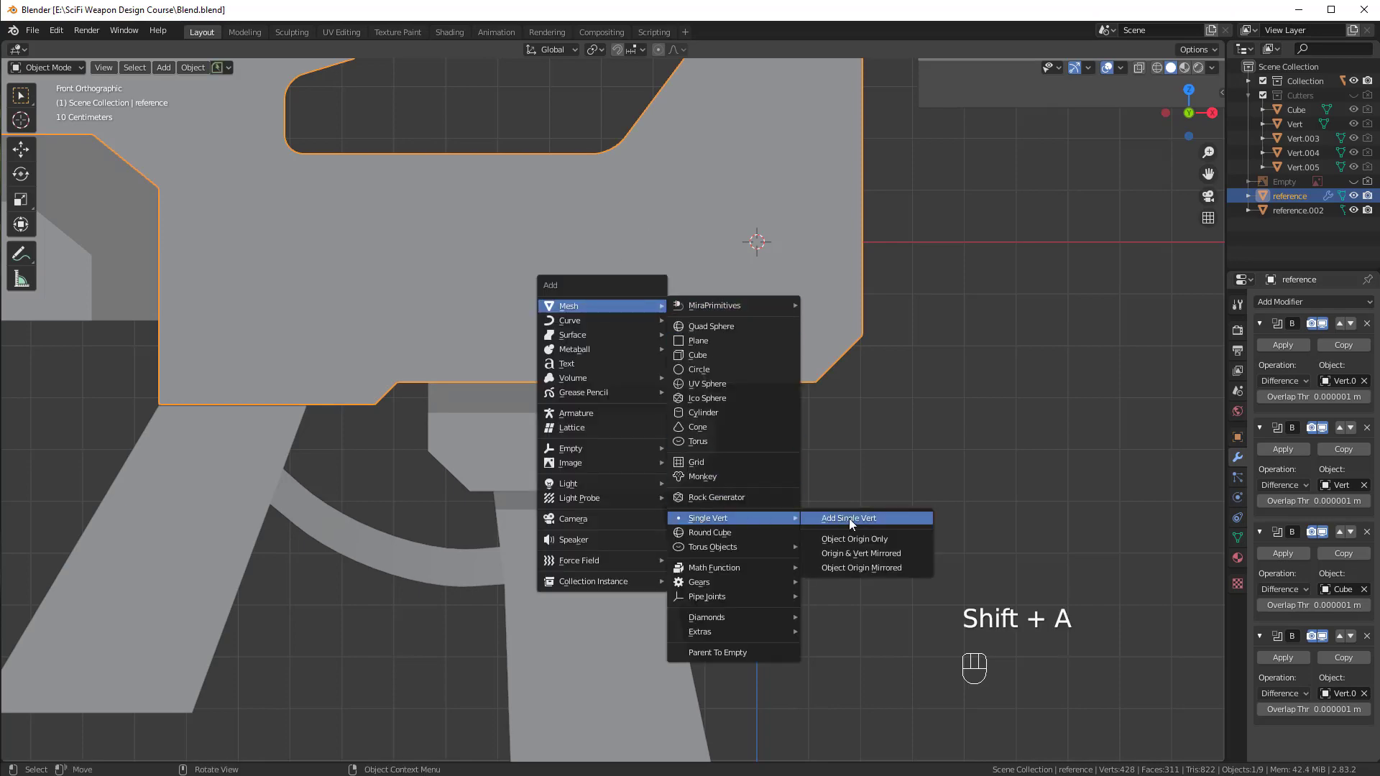
drag(744, 349, 714, 363)
key(g)
drag(628, 409, 626, 407)
key(`)
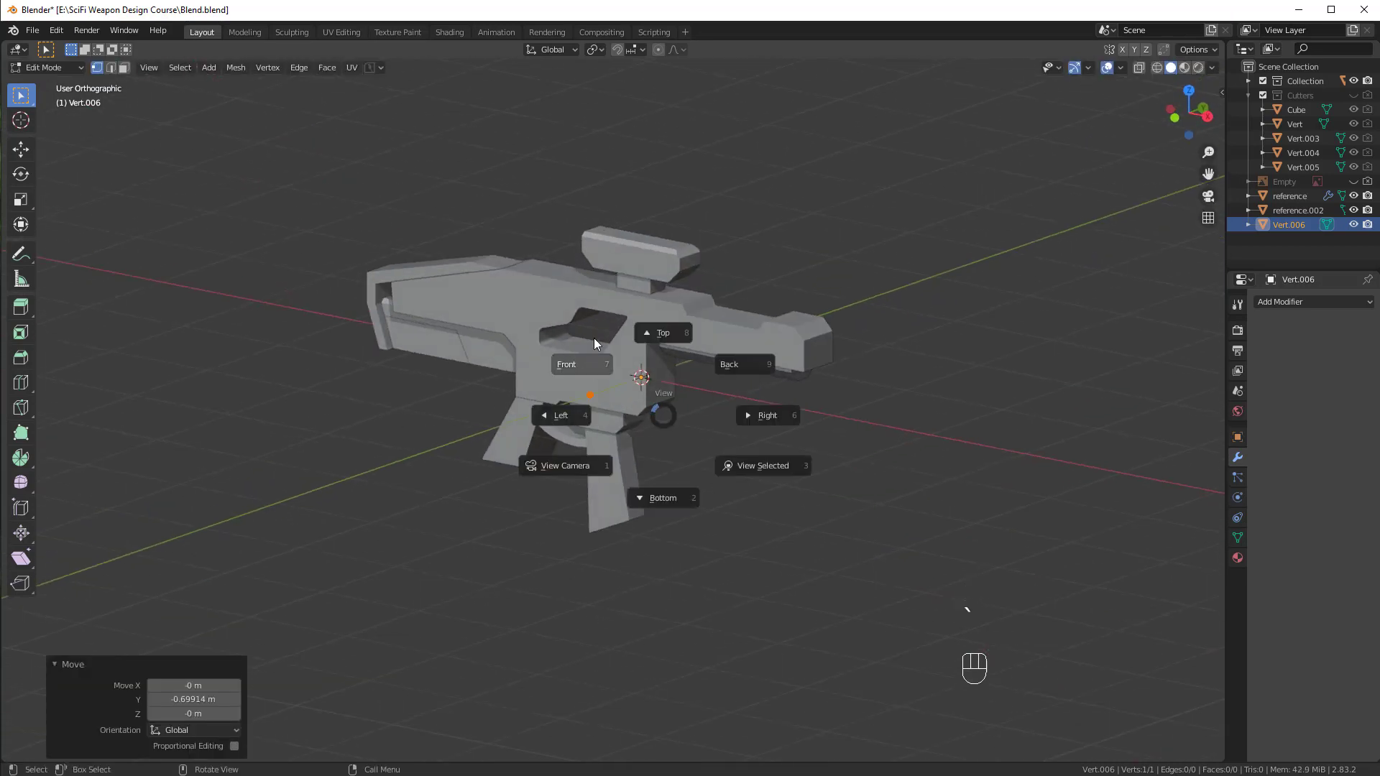
click(764, 368)
Extrude vertices along X and Z to trace an outline past the receiver's lower edge.
key(g)
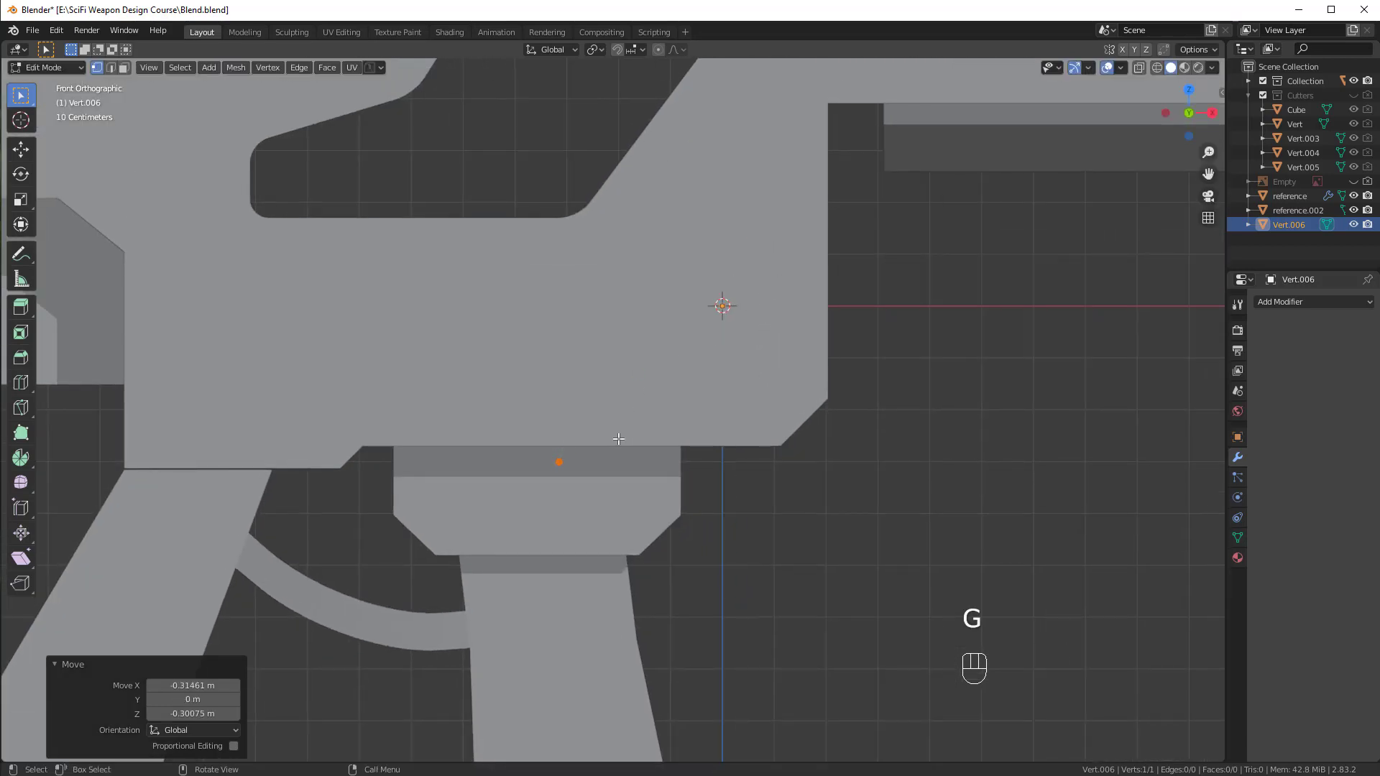
key(e)
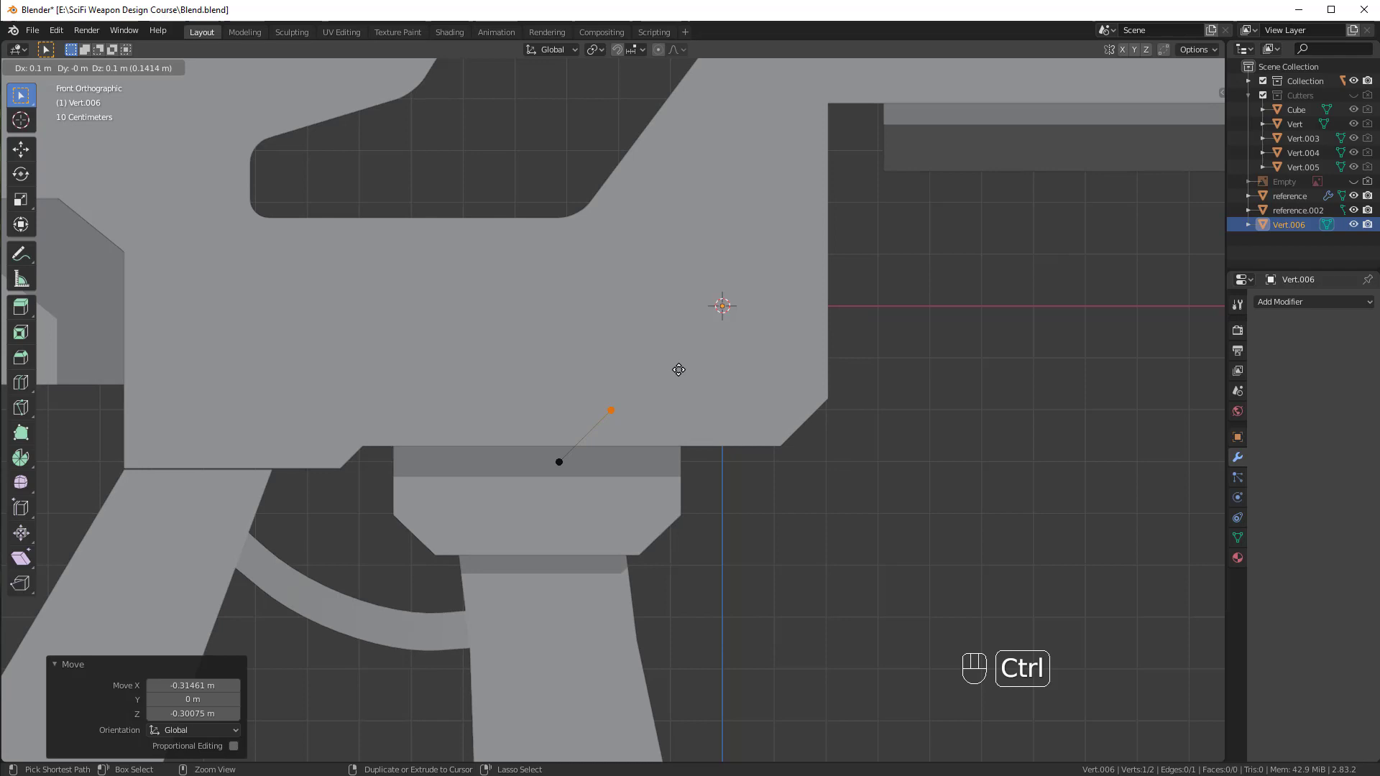
key(a)
key(g)
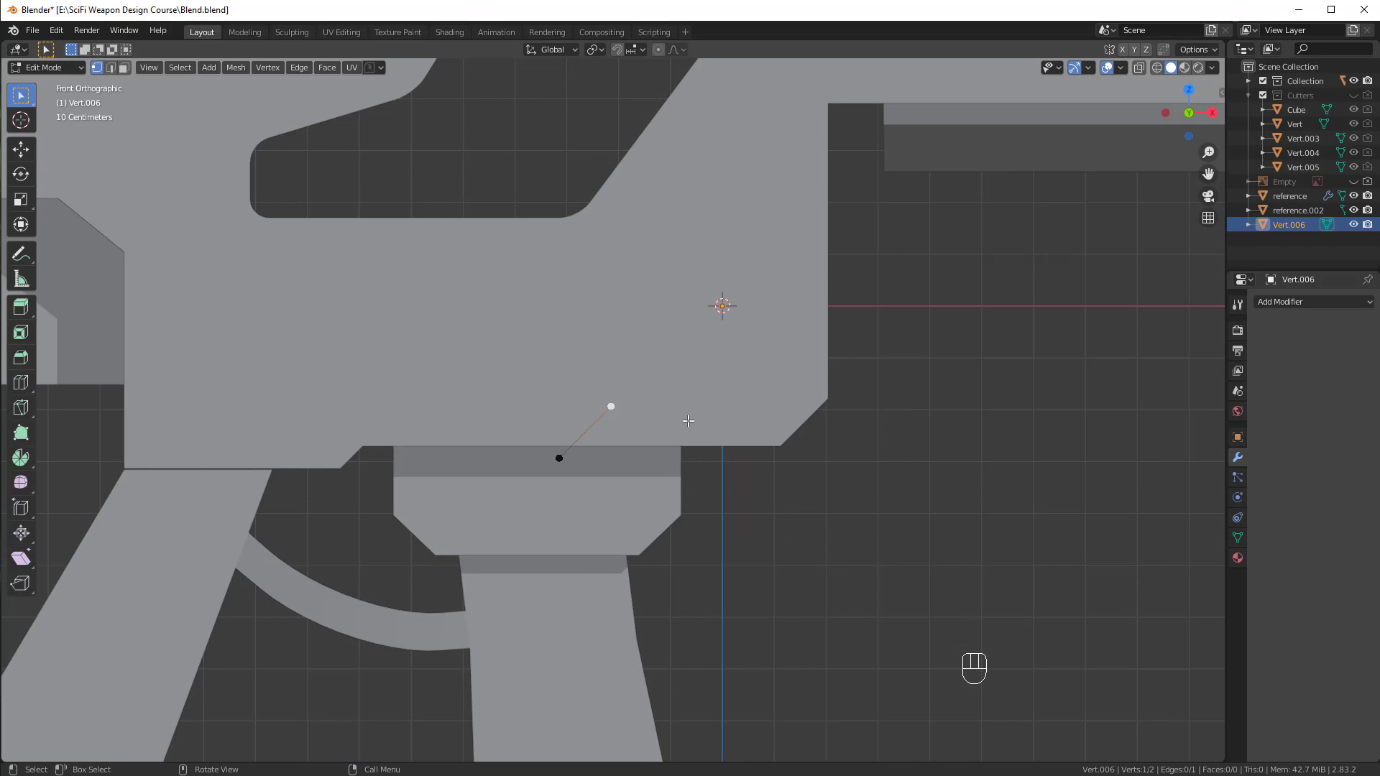
key(e)
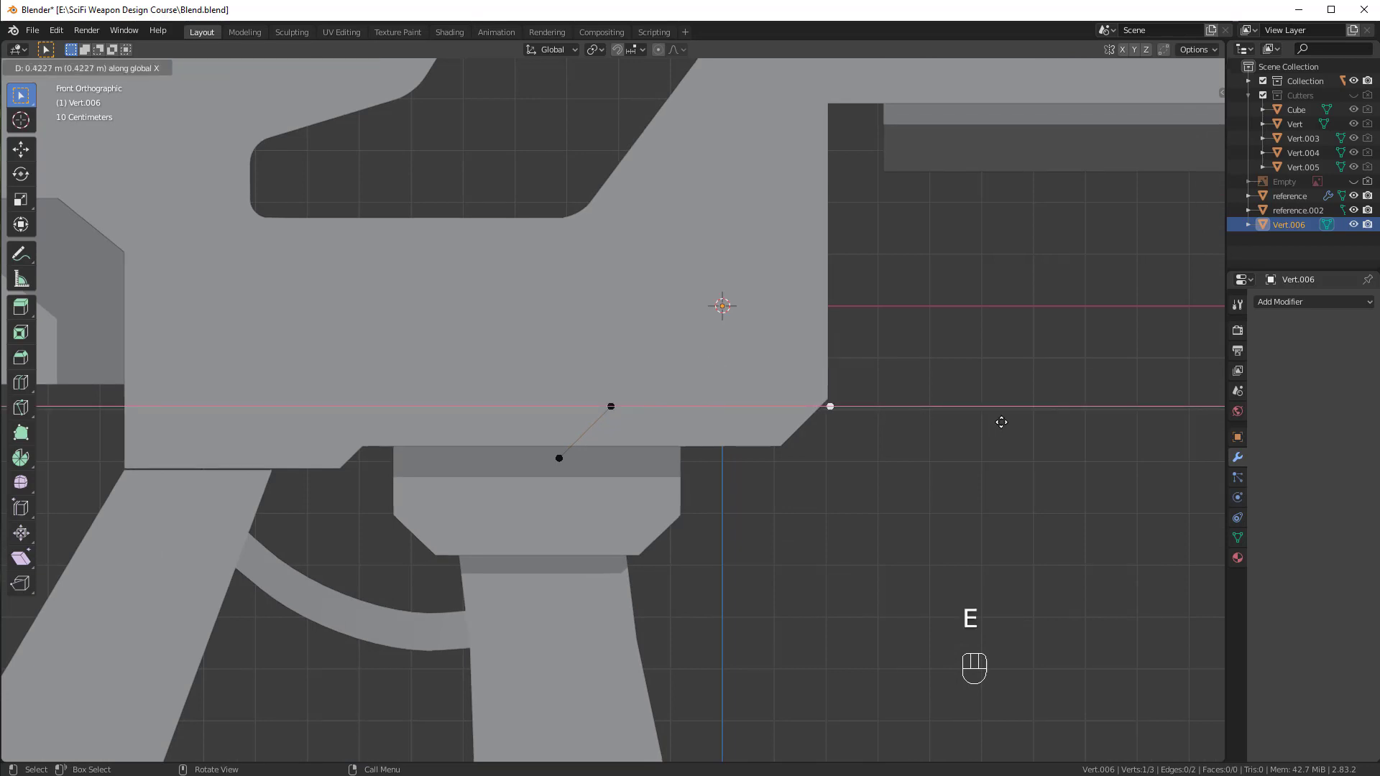
key(a)
key(g)
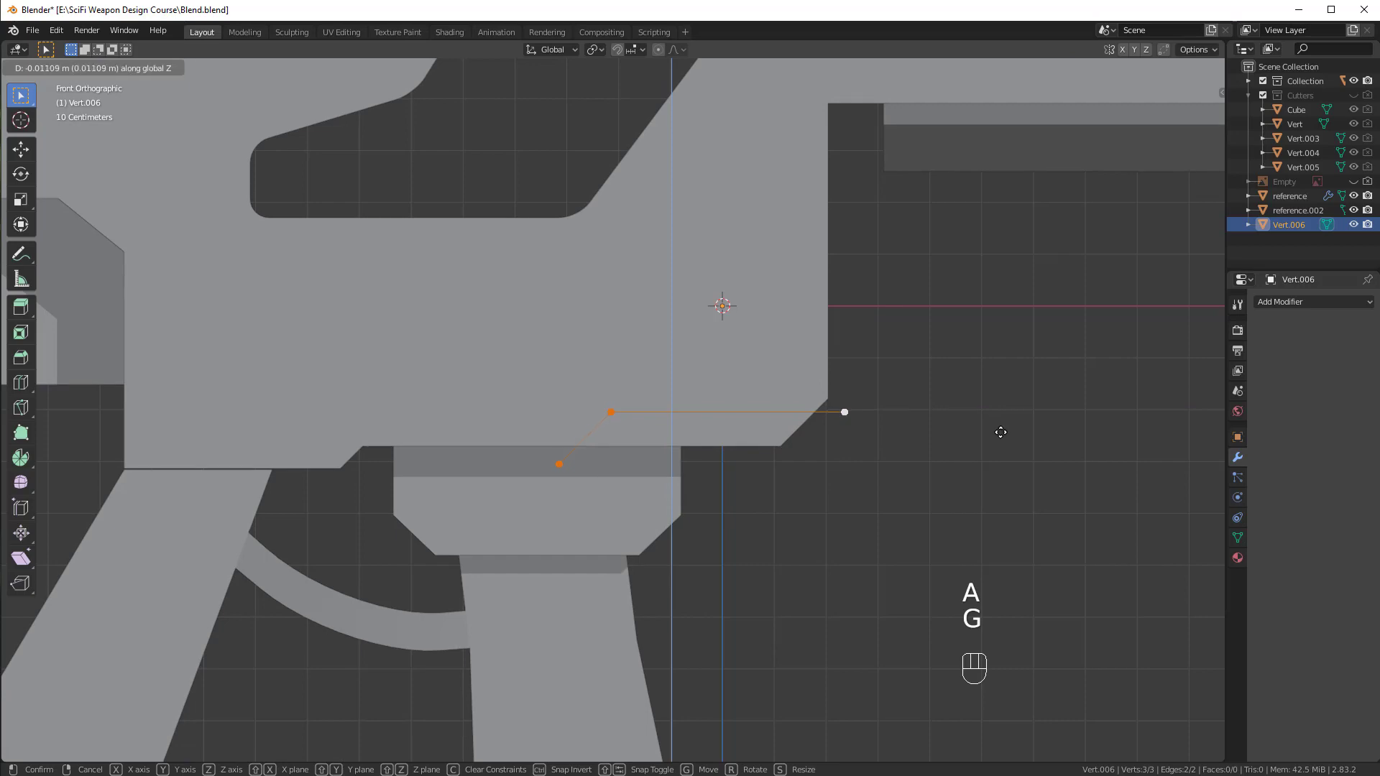
drag(837, 461, 838, 457)
click(791, 411)
key(KP_1)
key(e)
click(618, 412)
Fill the outline into a face and extrude it into a thin slab through the receiver.
key(f)
drag(824, 441, 754, 454)
key(e)
drag(871, 425, 794, 439)
drag(699, 456, 739, 465)
In Object Mode select the Vert.006 slab plus the receiver and bring up the Bool Tool menu.
key(Tab)
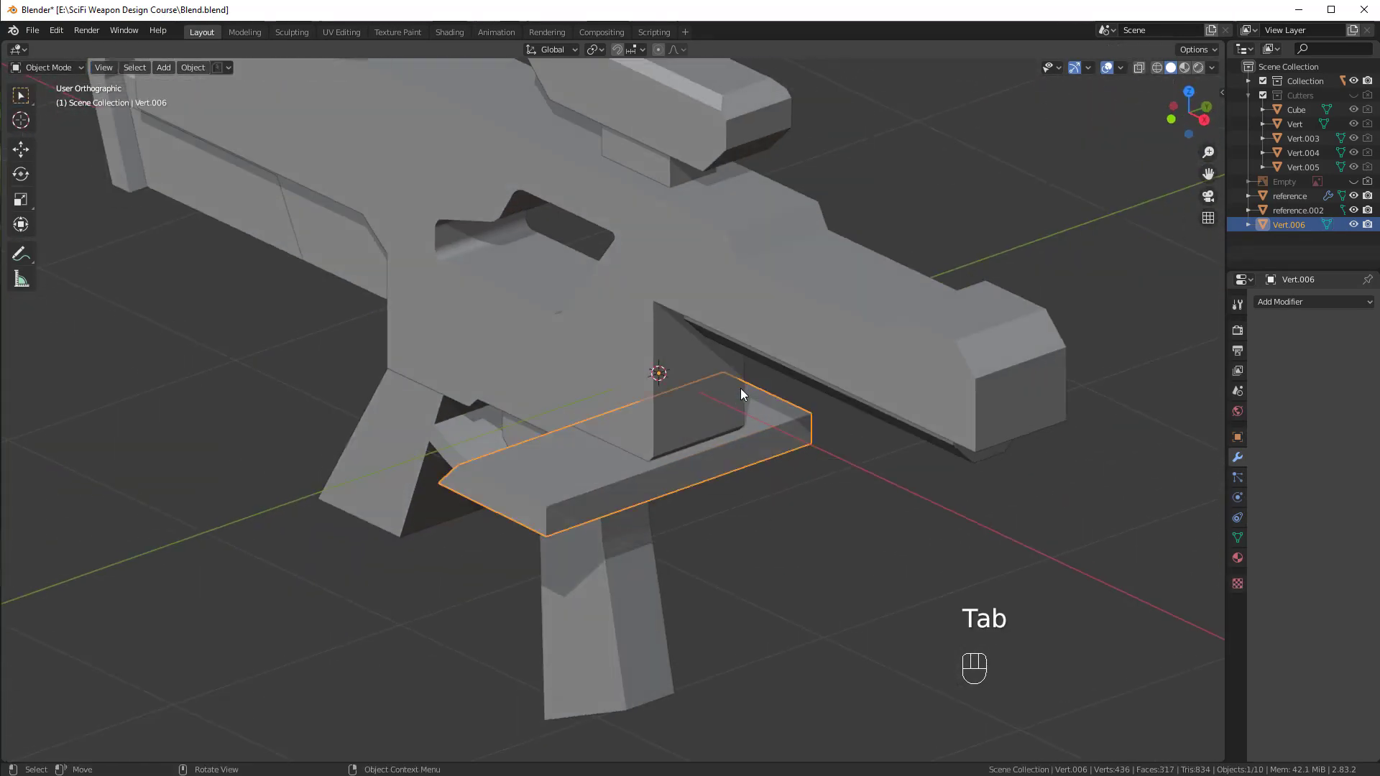
drag(693, 423, 713, 412)
middle_click(674, 347)
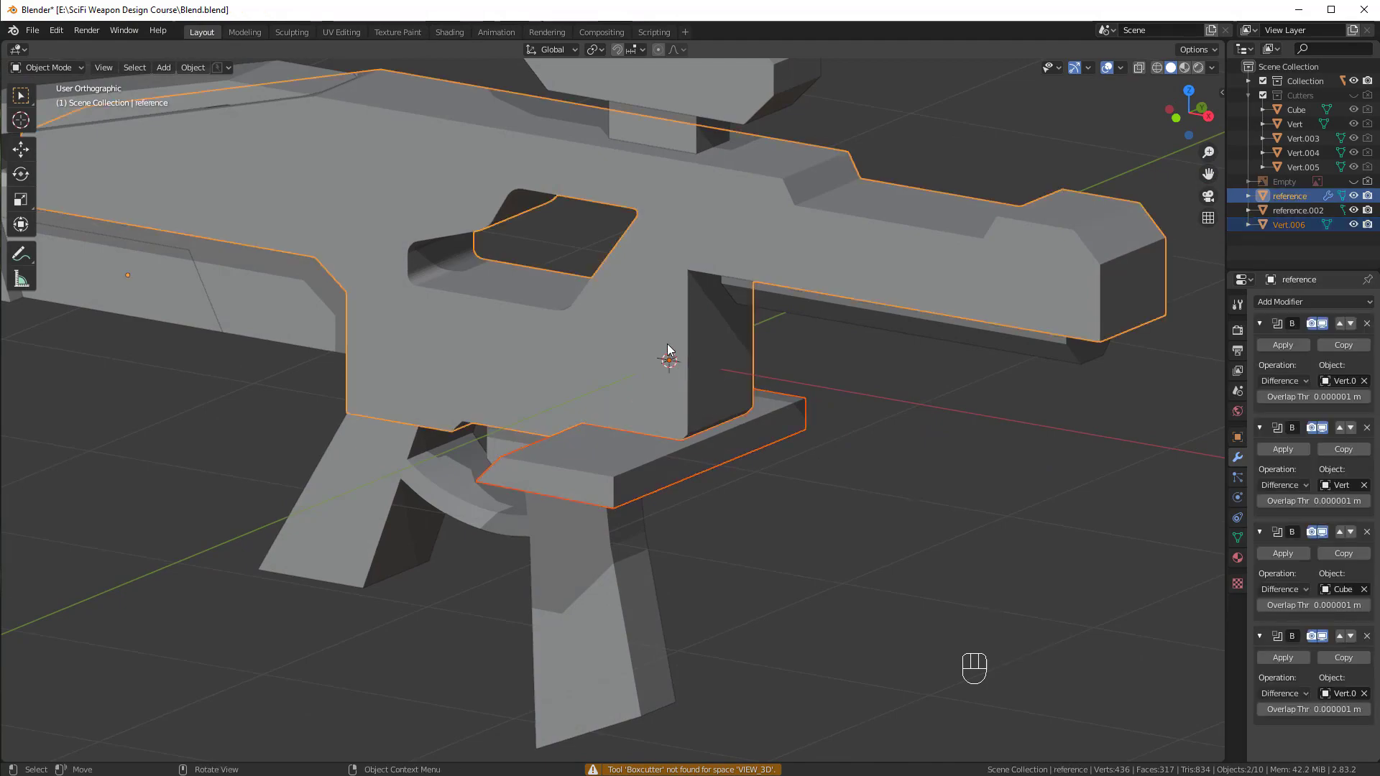
drag(631, 425, 662, 415)
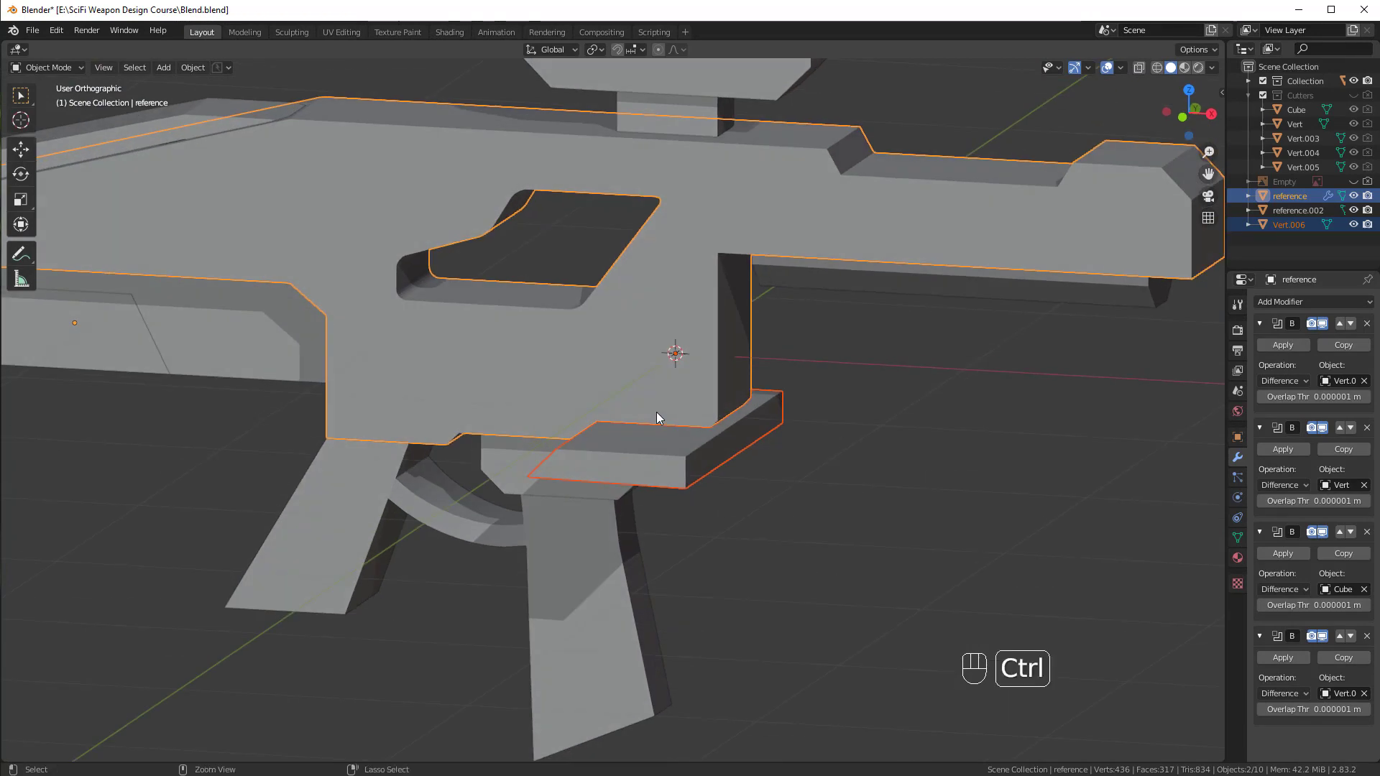
middle_click(692, 525)
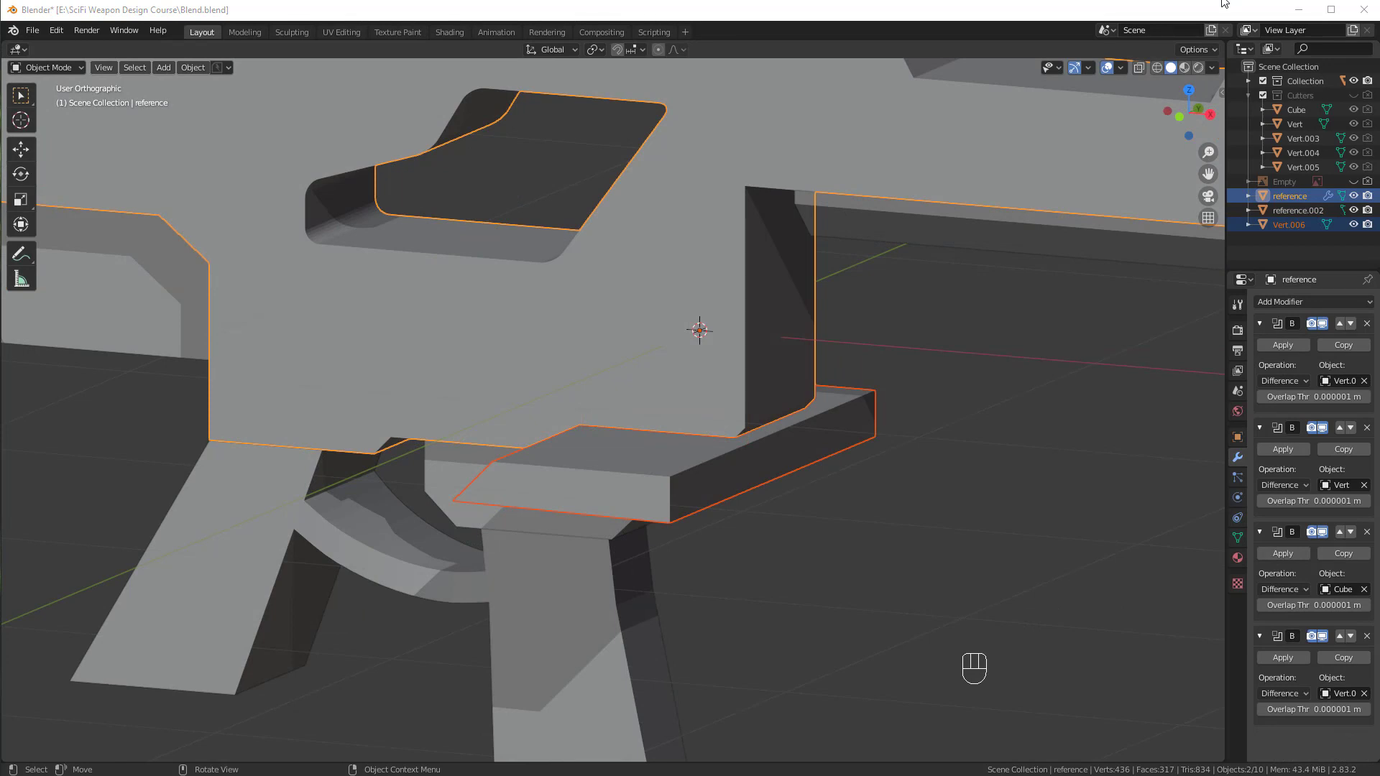
drag(635, 471, 745, 348)
middle_click(745, 347)
click(662, 328)
middle_click(764, 343)
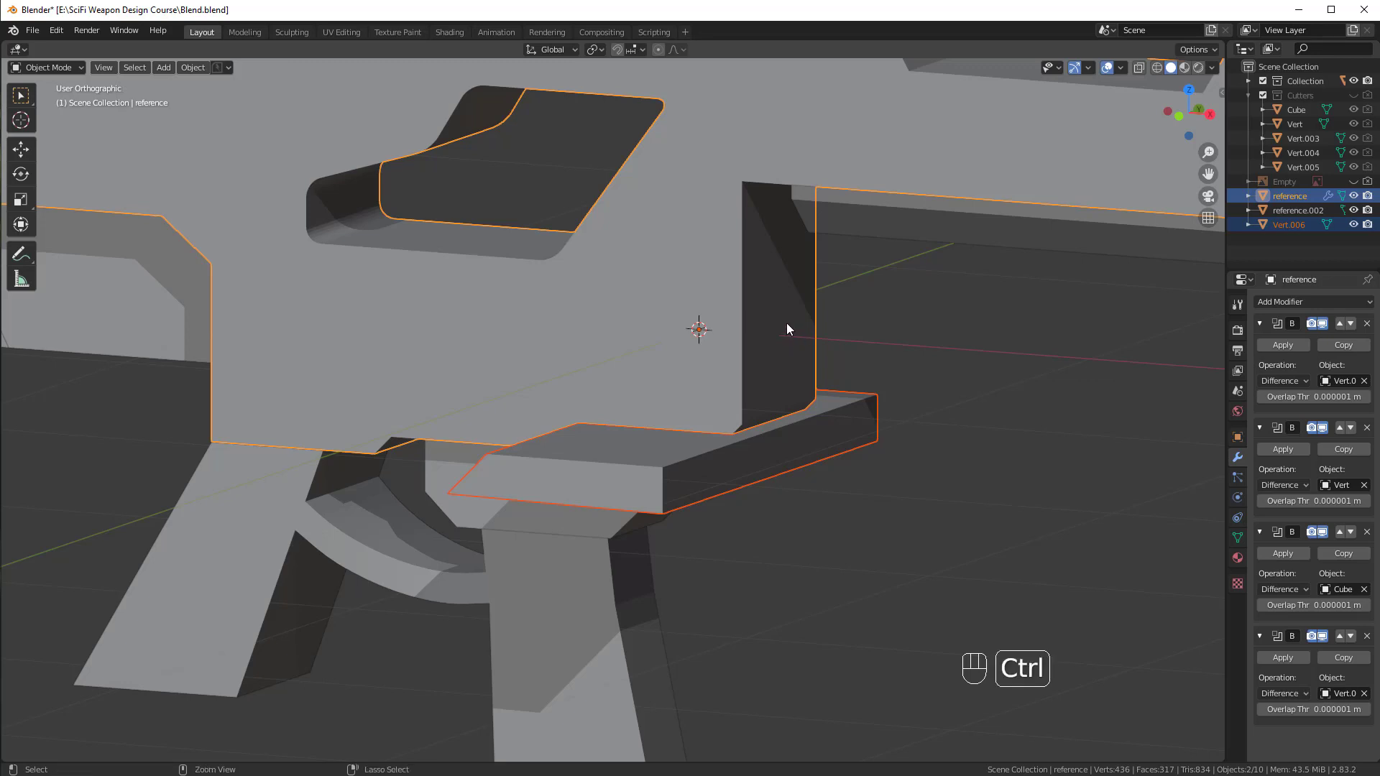
key(ctrl+shift+b)
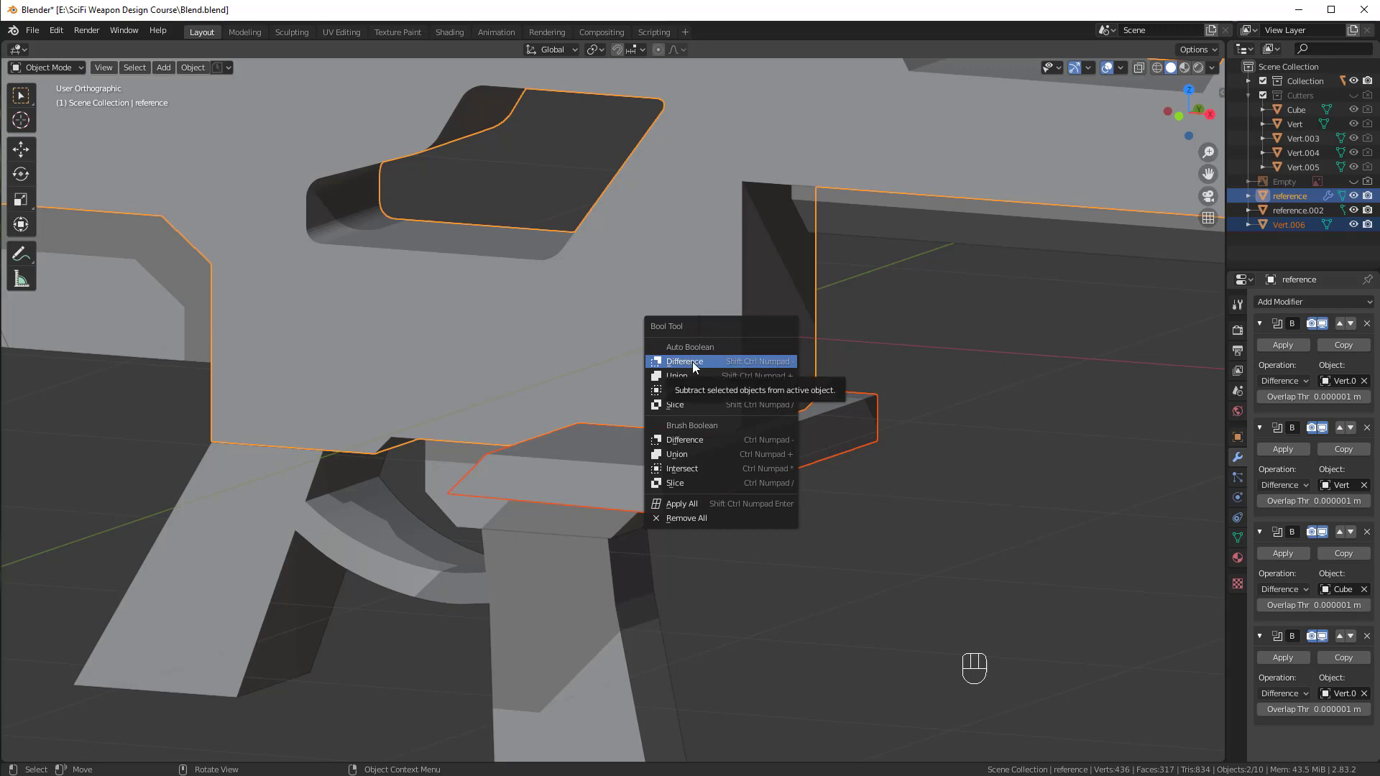
Attempt the slice, undo it and reselect only the slab cutter.
click(714, 437)
key(Tab)
click(723, 447)
click(667, 411)
key(ctrl+z)
key(ctrl+z)
click(668, 433)
Reselect the cutter with the receiver and reopen the boolean operations list.
key(Tab)
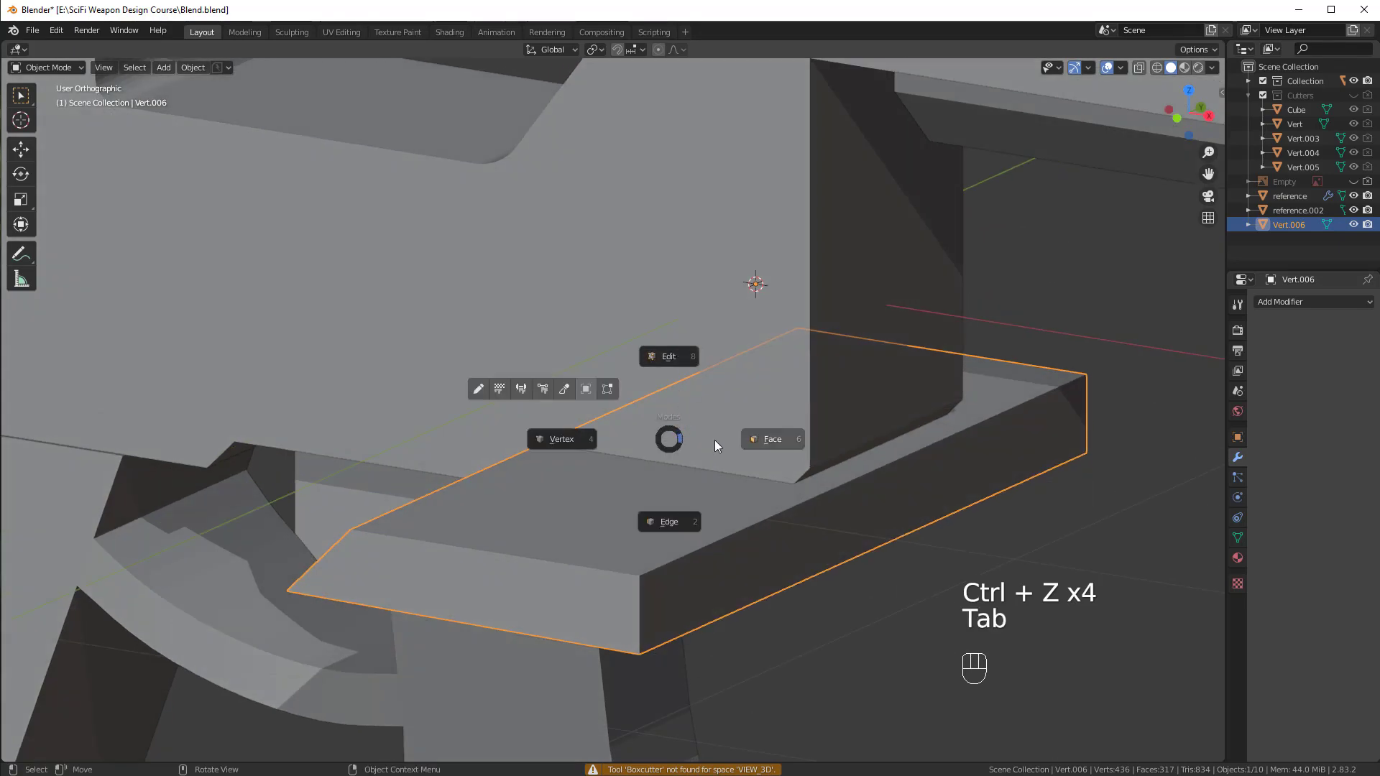
click(736, 319)
key(ctrl+shift+b)
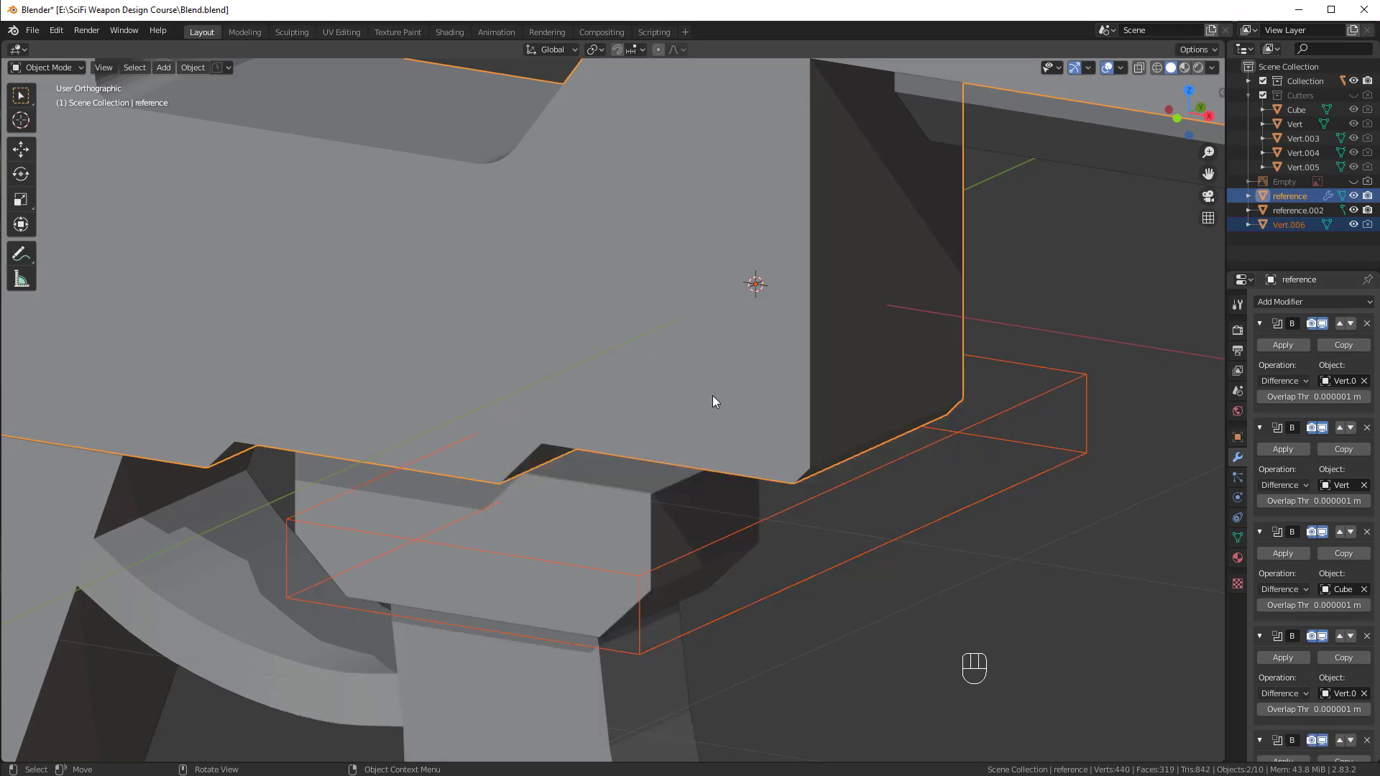
middle_click(693, 428)
key(ctrl+z)
key(ctrl+shift+b)
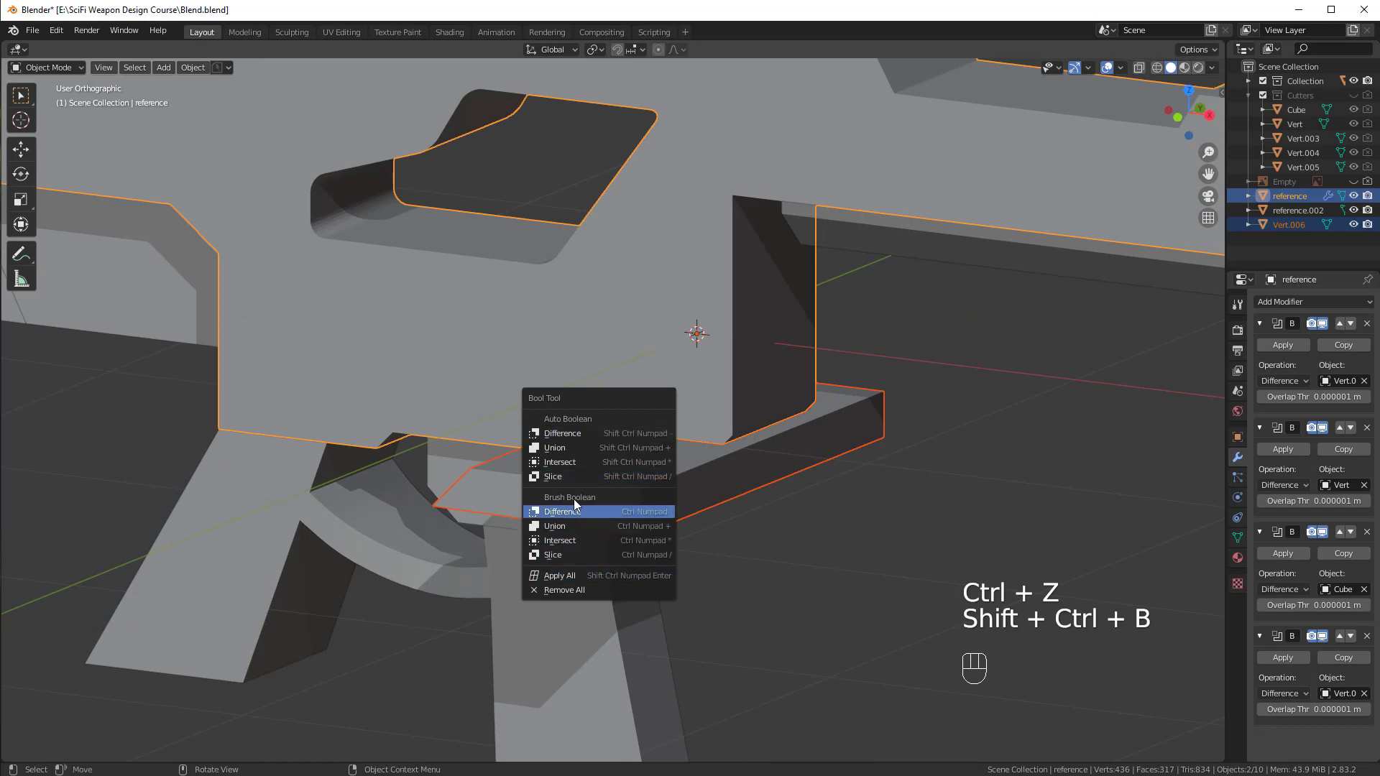
Slice the receiver with the slab cutter and nudge the cutter slightly along X.
drag(731, 456, 810, 456)
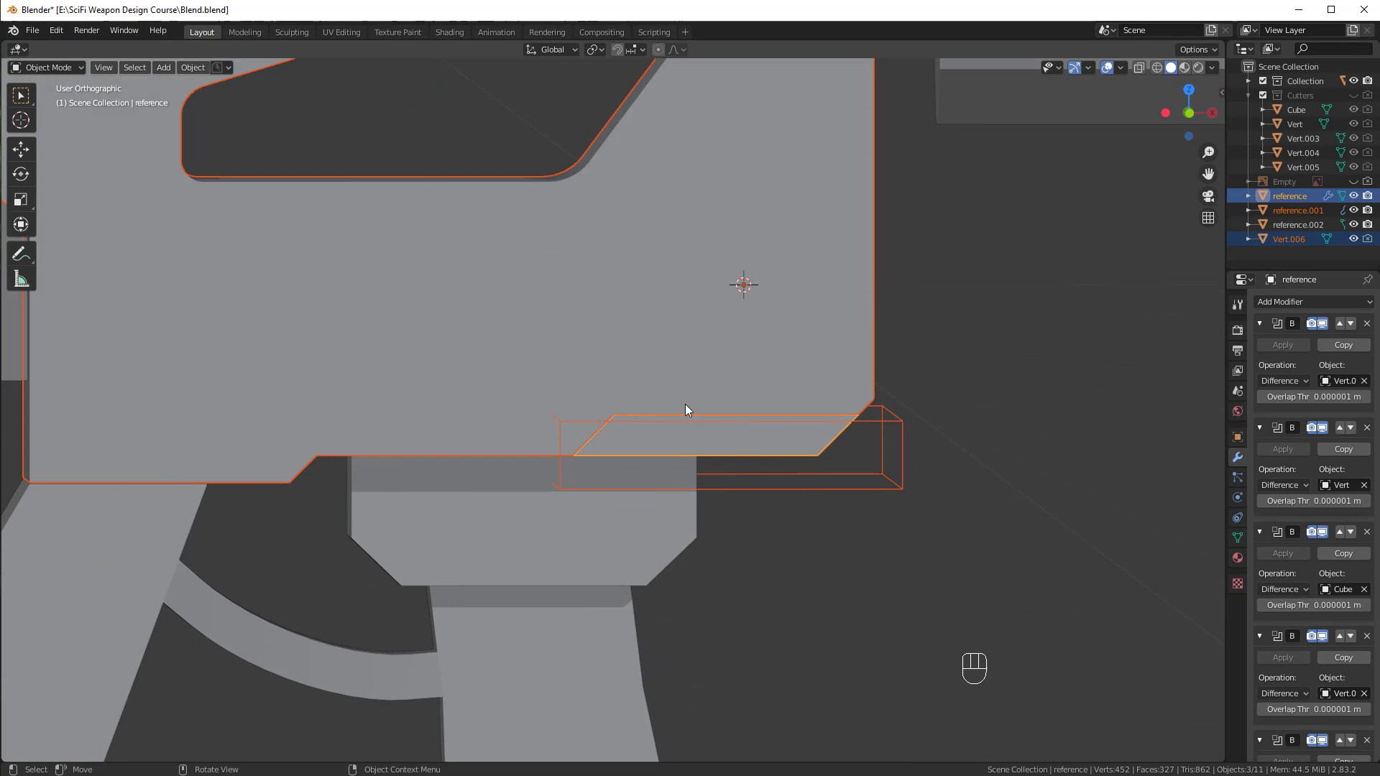
drag(790, 399, 765, 394)
middle_click(935, 438)
key(KP_1)
key(g)
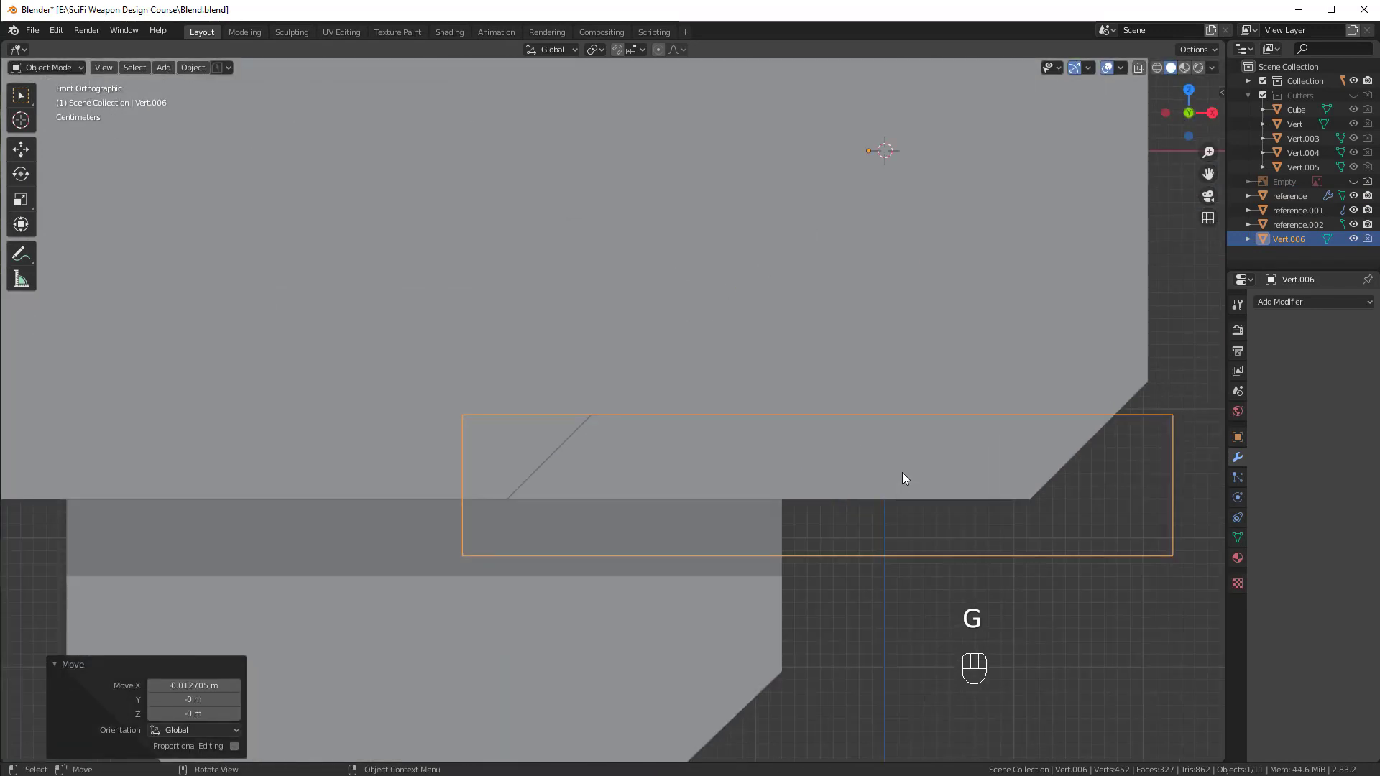
Move the Vert.006 cutter into the Cutters collection and return to front view.
key(m)
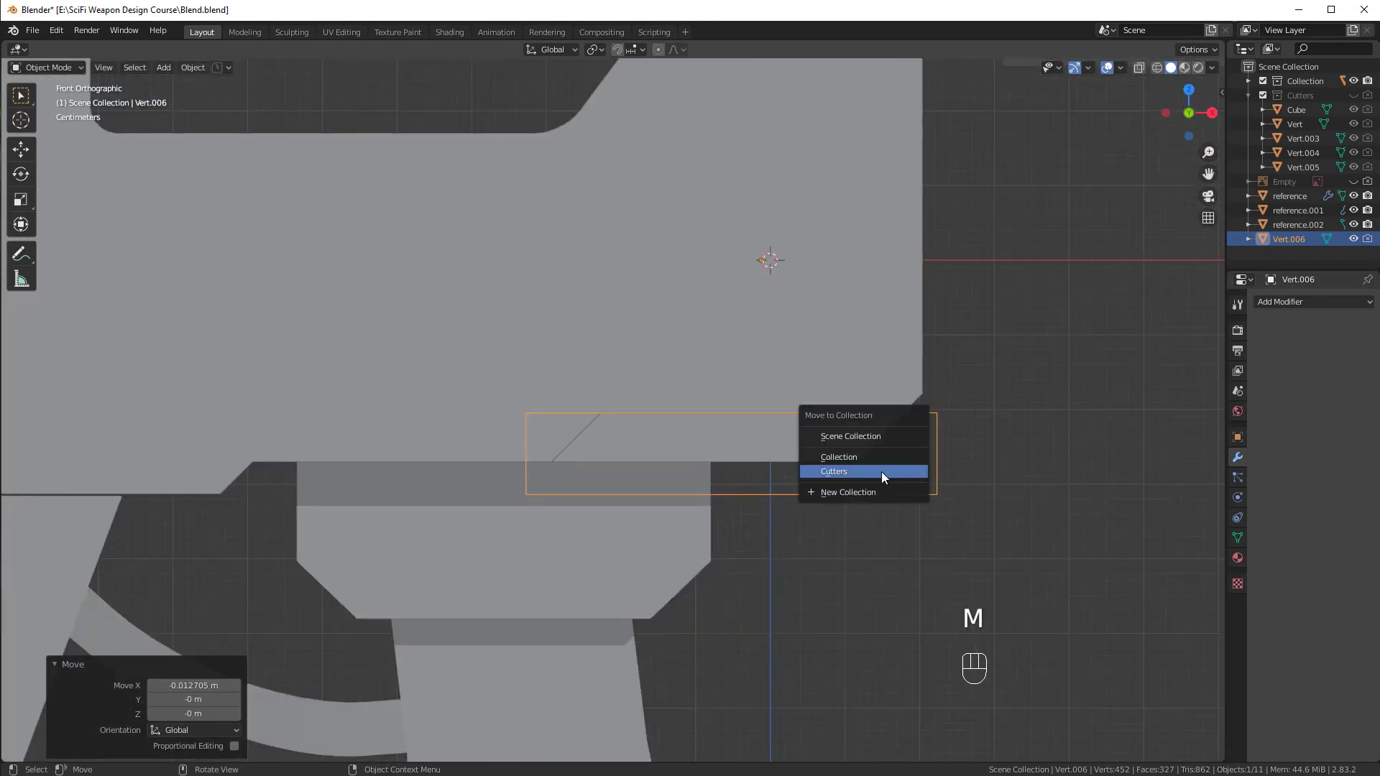
drag(865, 384, 851, 373)
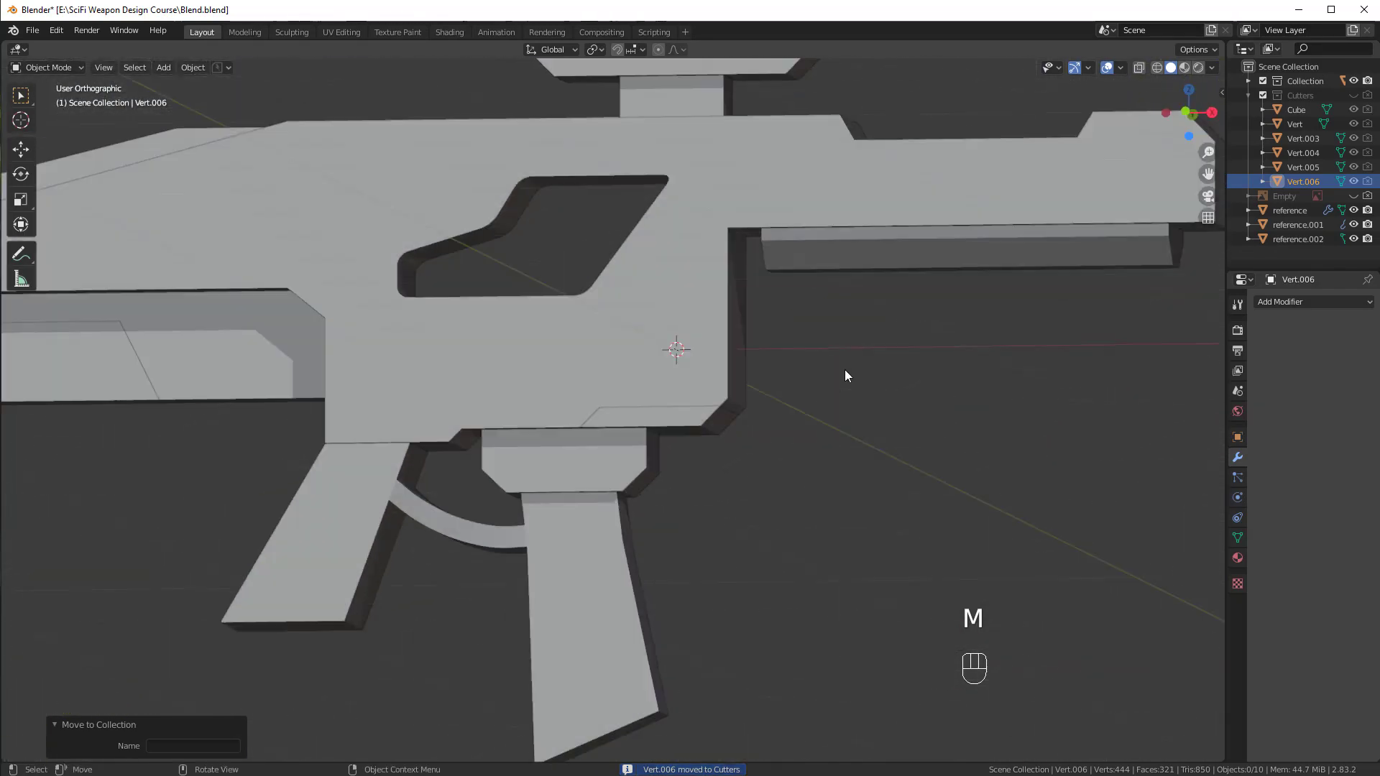
drag(725, 436, 748, 414)
key(g)
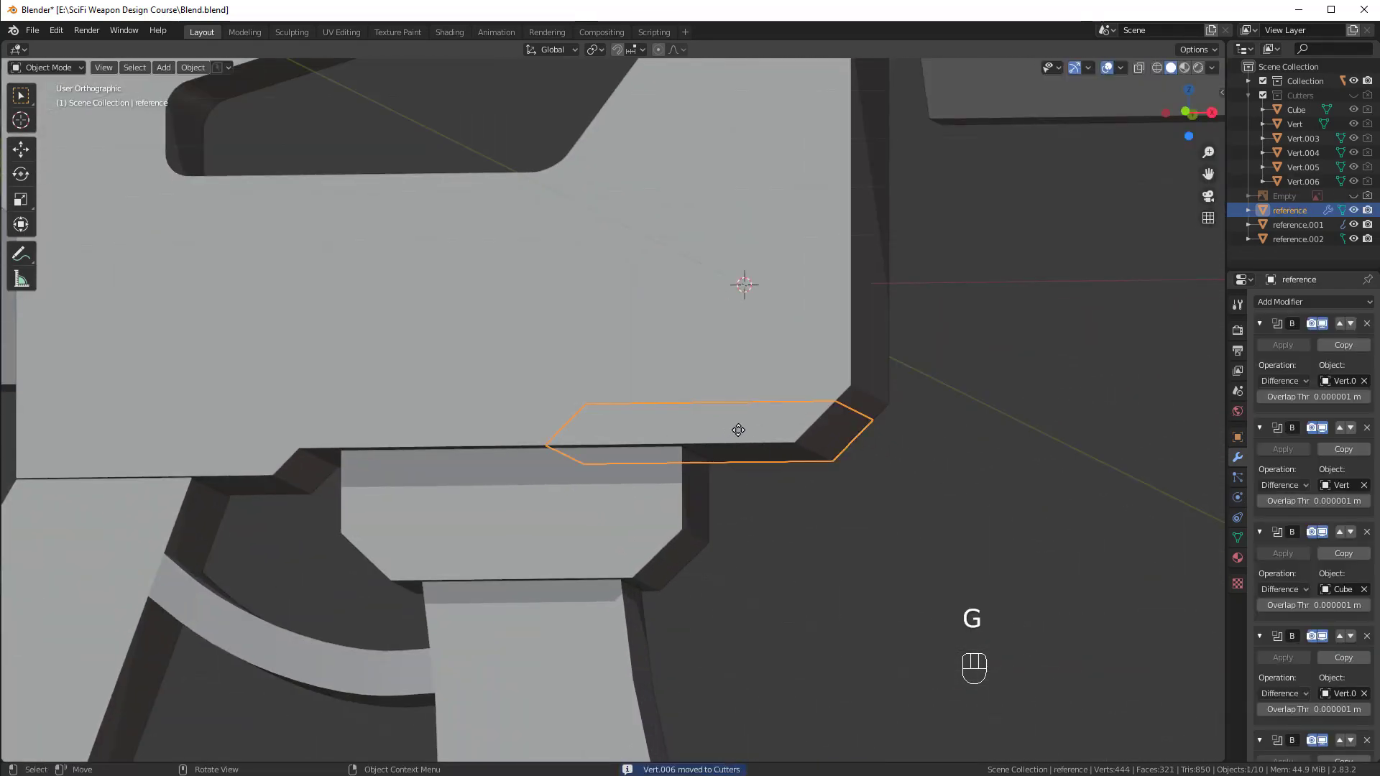
key(KP_1)
key(alt+a)
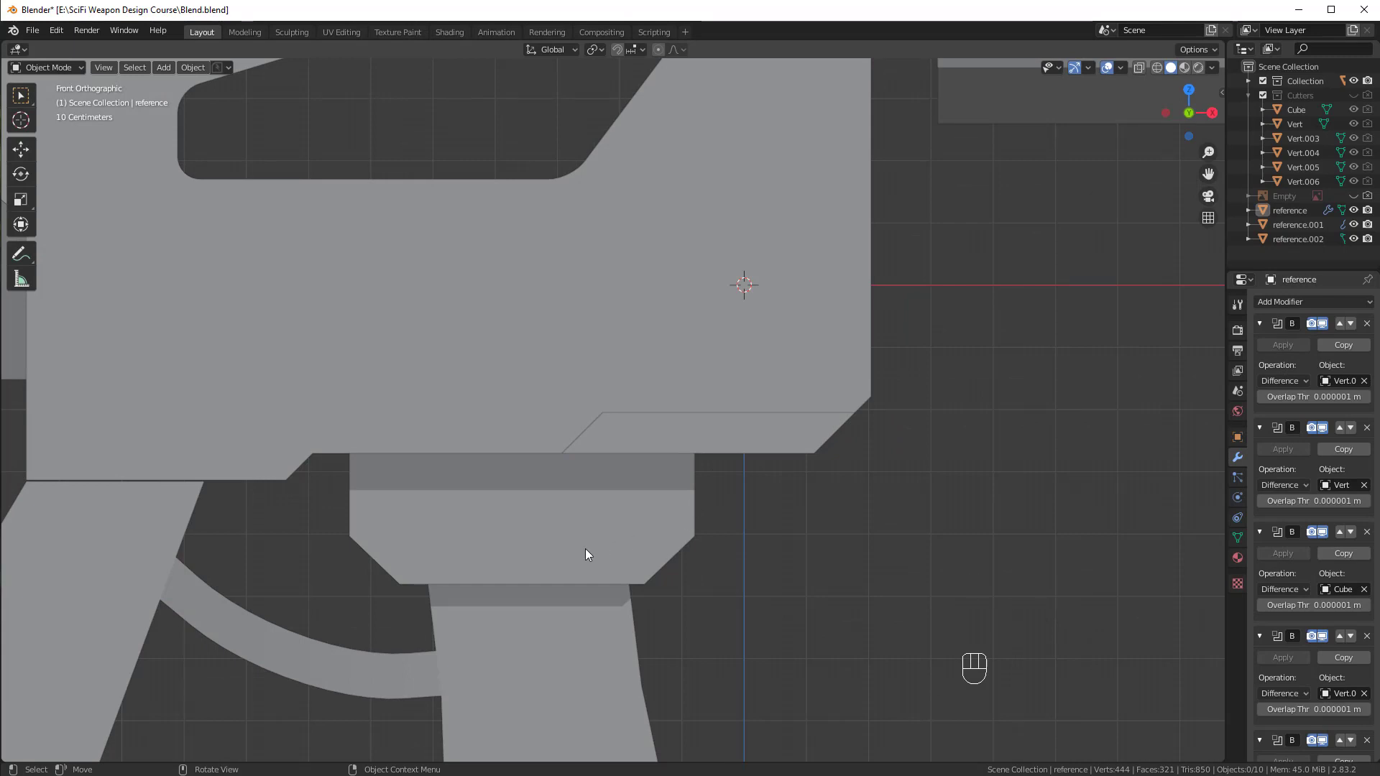
Add a single-vertex mesh and position it over the lower receiver block in front view.
click(521, 558)
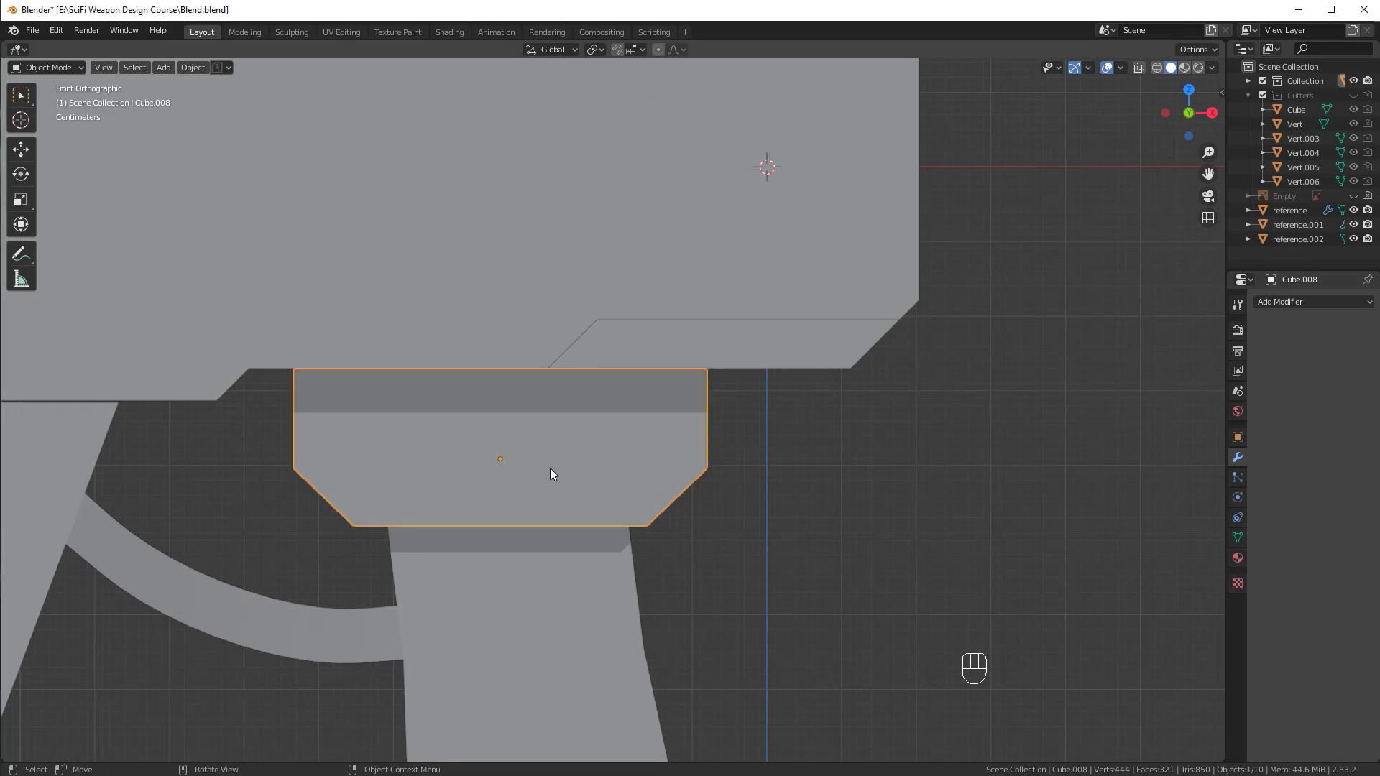
key(shift+a)
key(1)
drag(739, 452, 684, 471)
key(g)
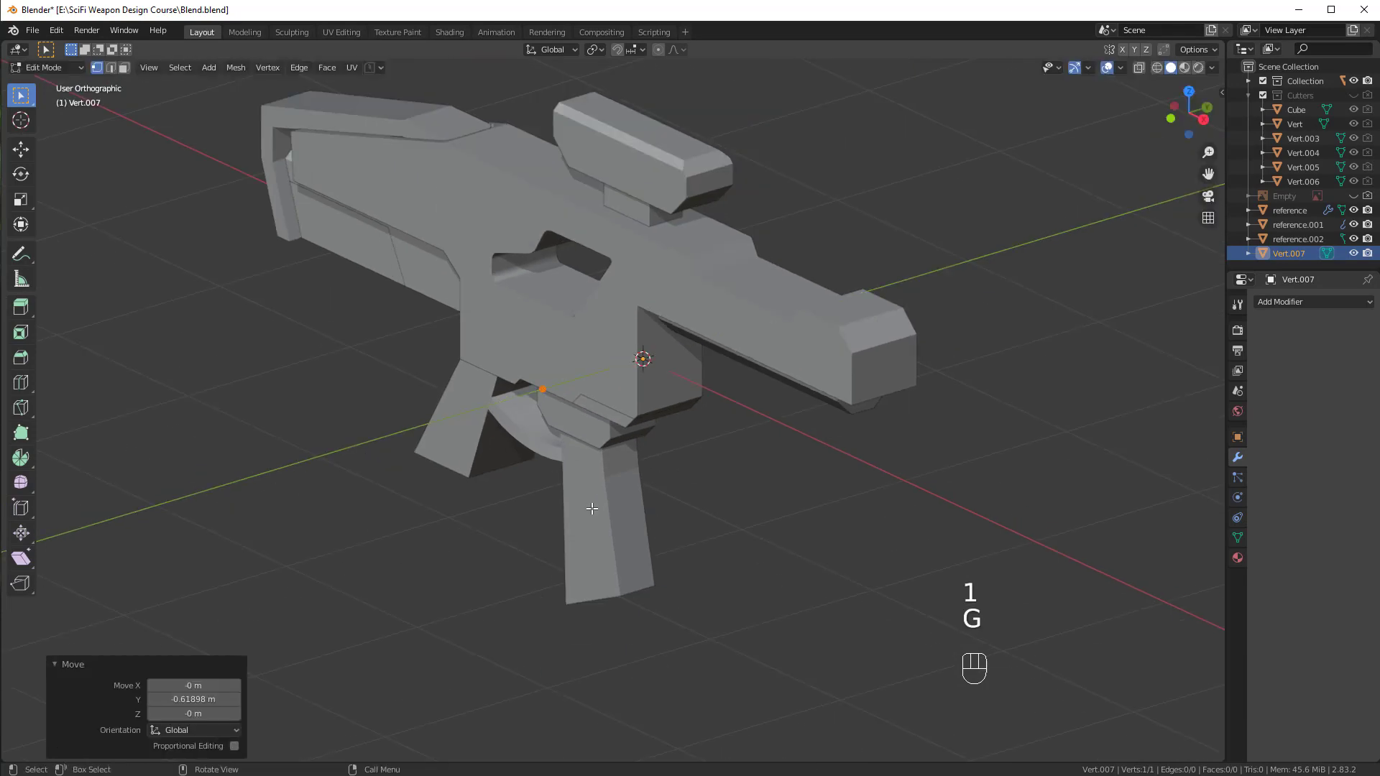
key(KP_1)
key(g)
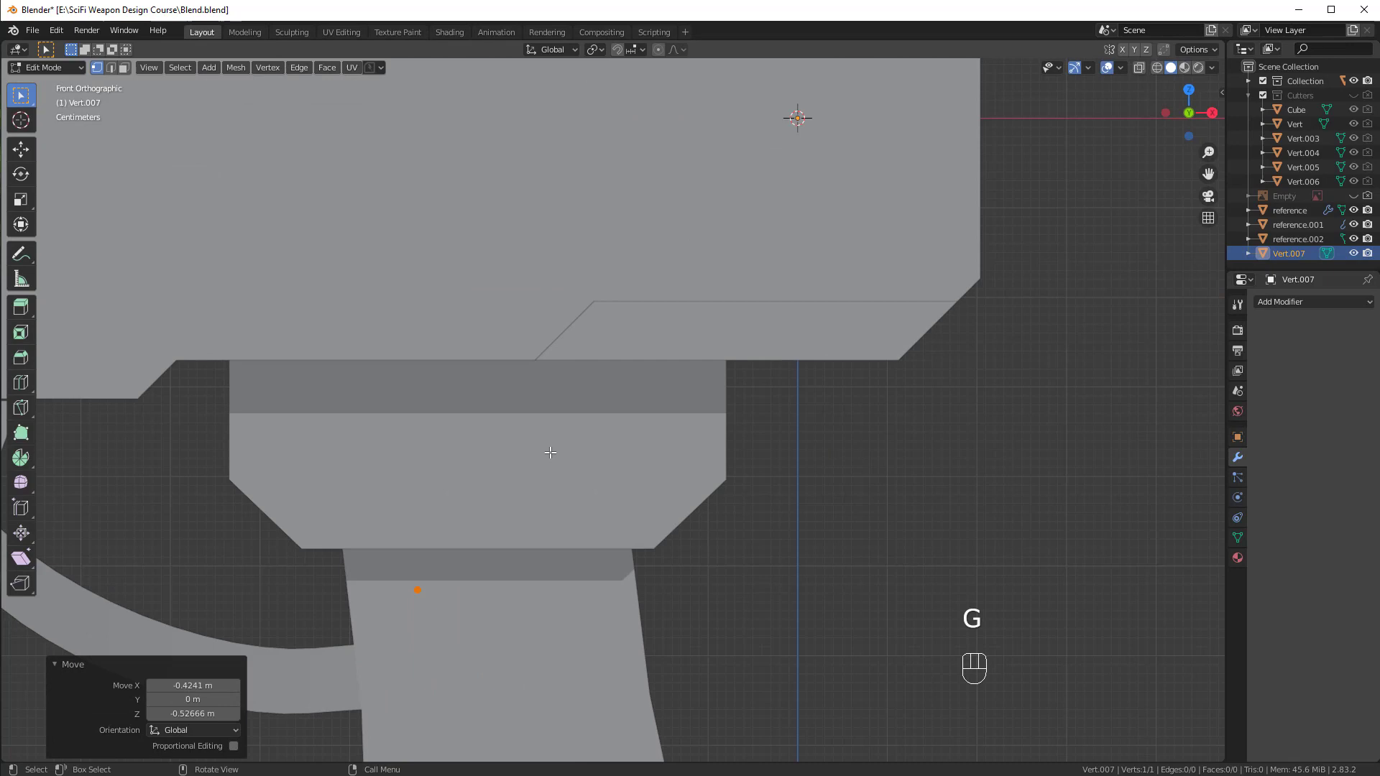
drag(507, 509, 601, 455)
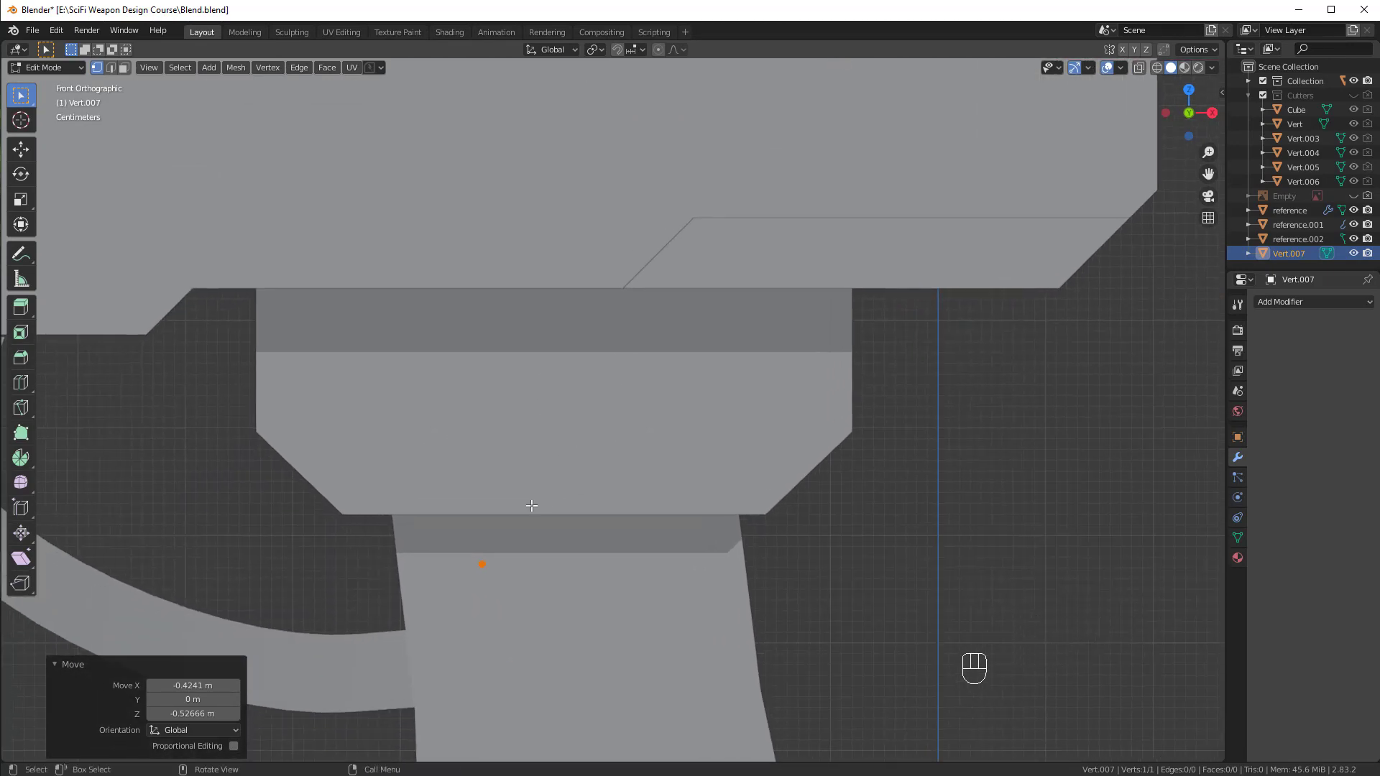
key(g)
Extrude points into a stepped, slanted outline up to the receiver's top edge, fill and extrude it into a slab.
key(e)
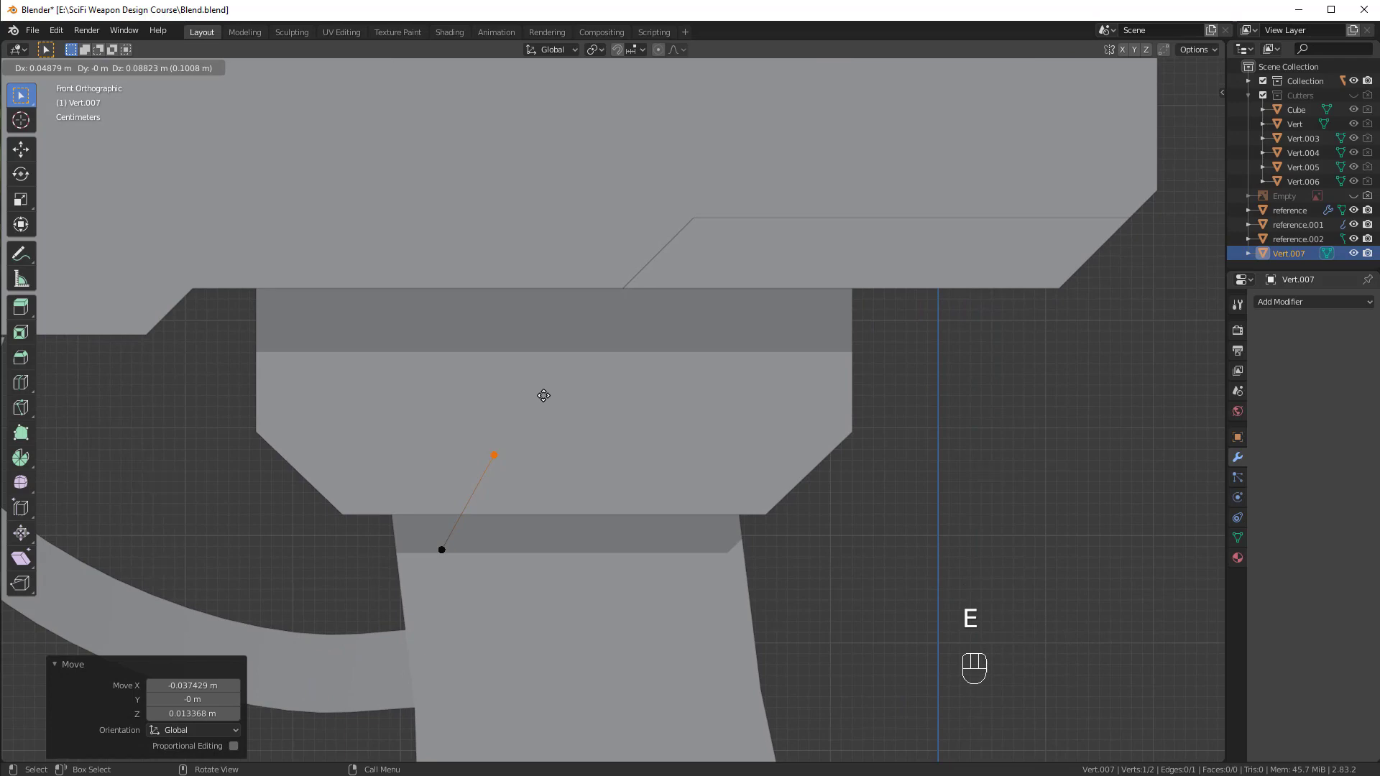
key(e)
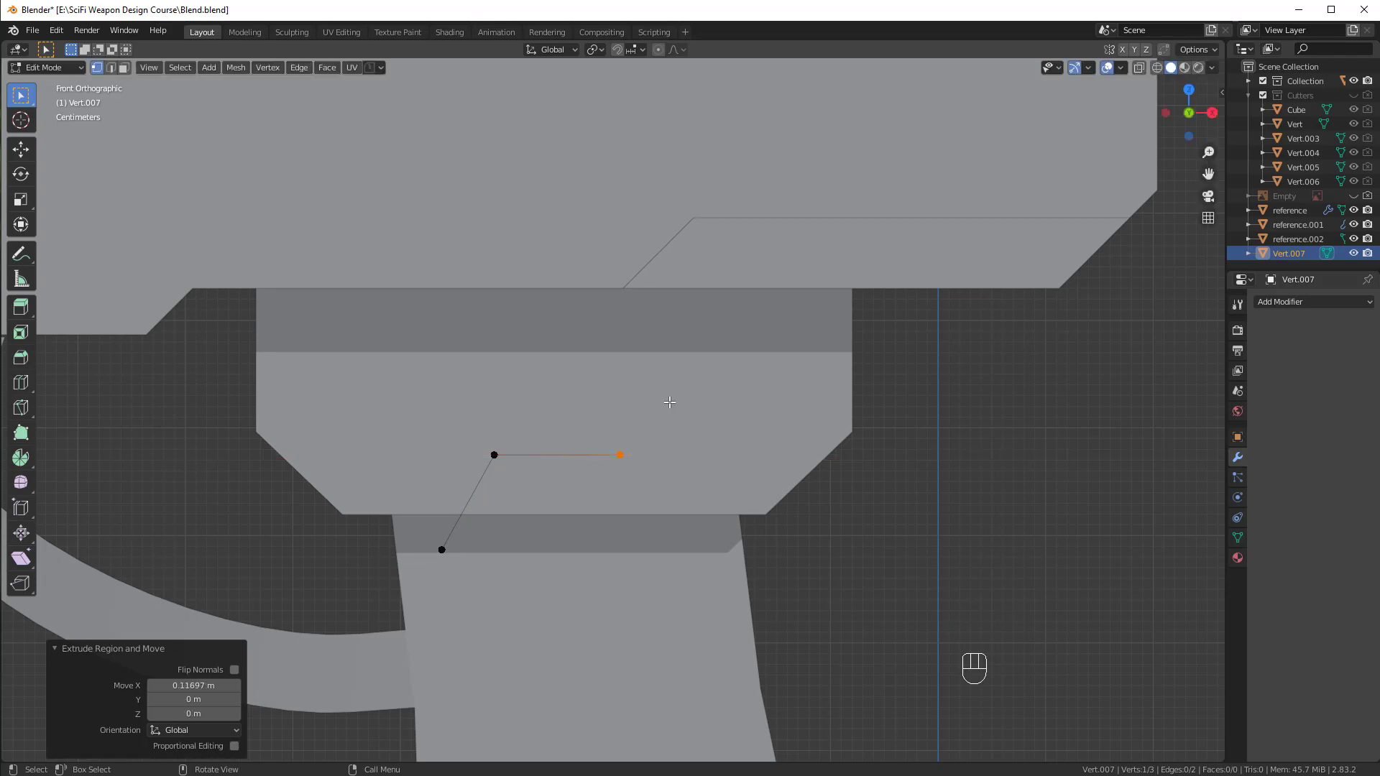
drag(684, 425, 675, 395)
key(KP_1)
key(e)
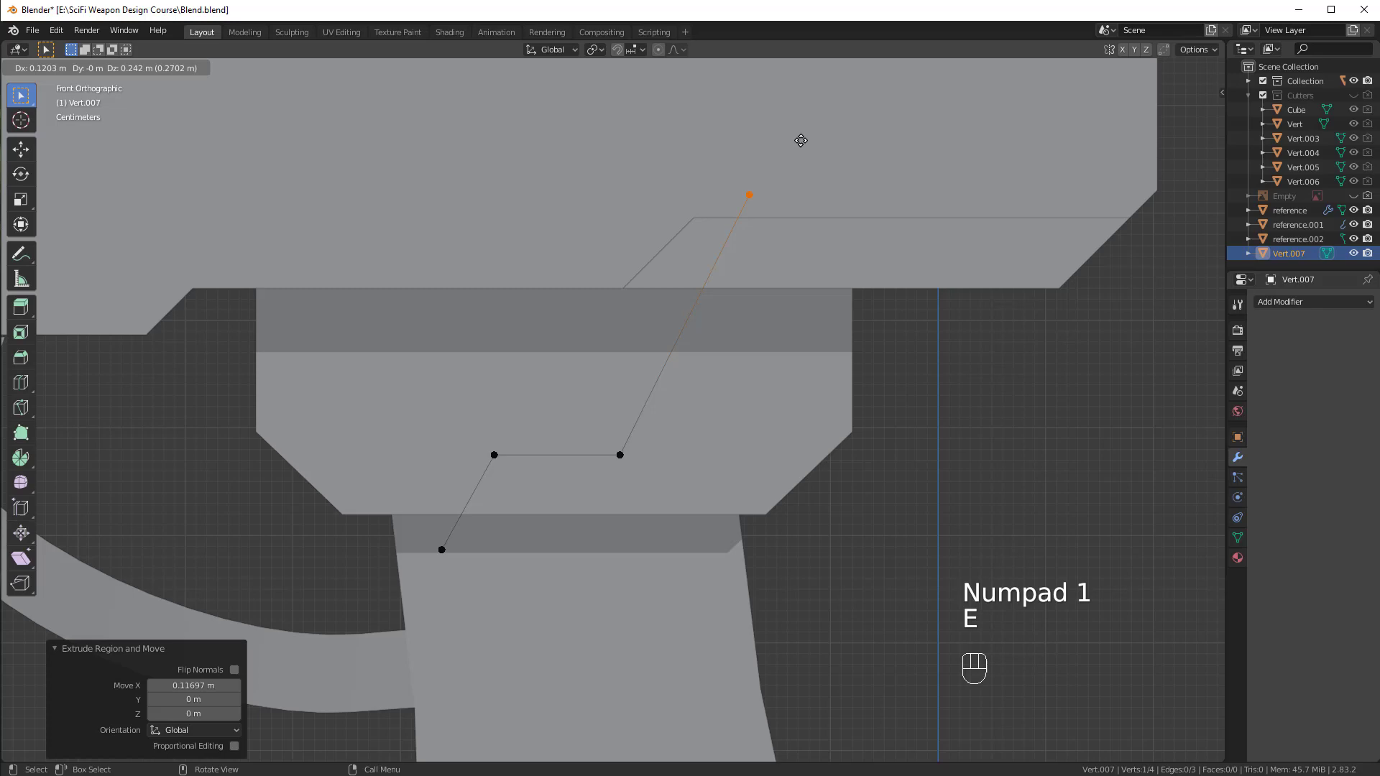
drag(745, 367, 762, 383)
key(KP_1)
key(e)
key(e)
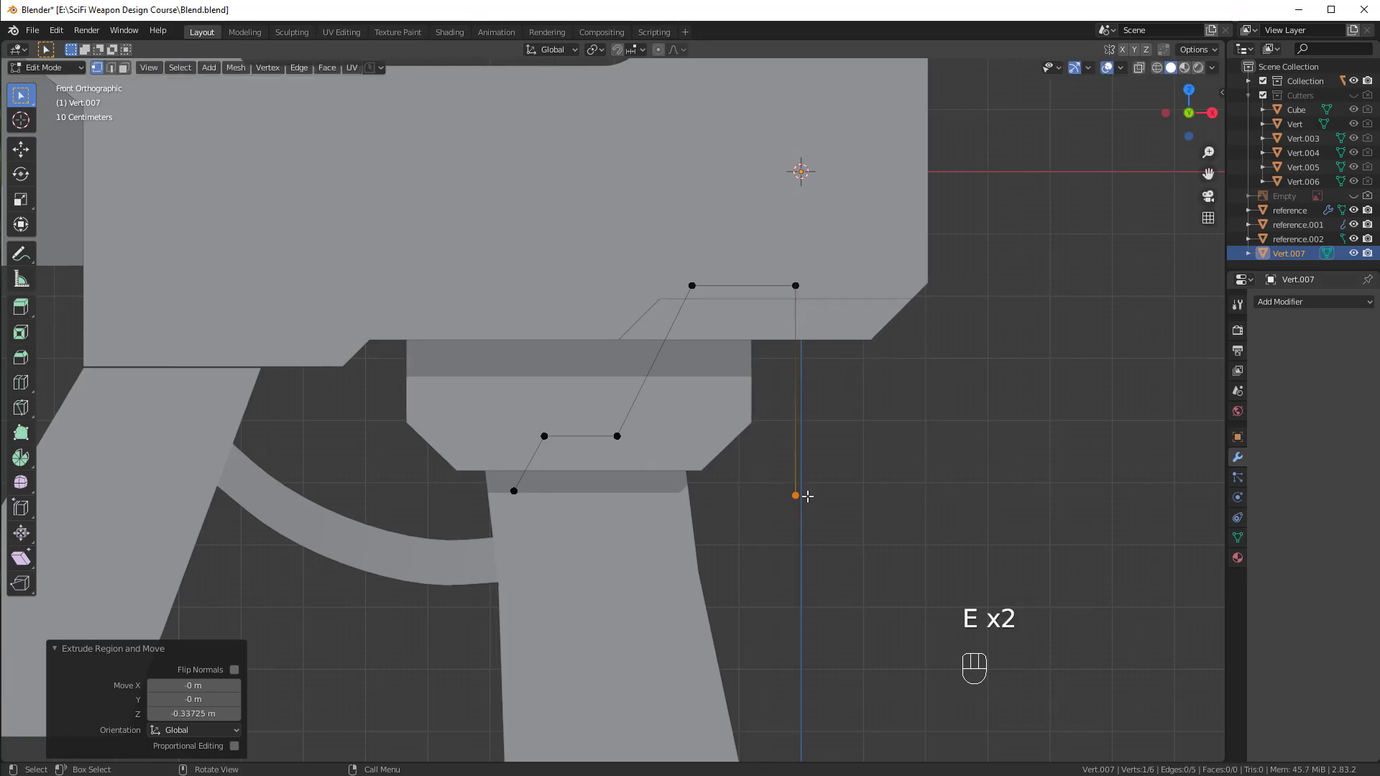
drag(561, 439, 616, 433)
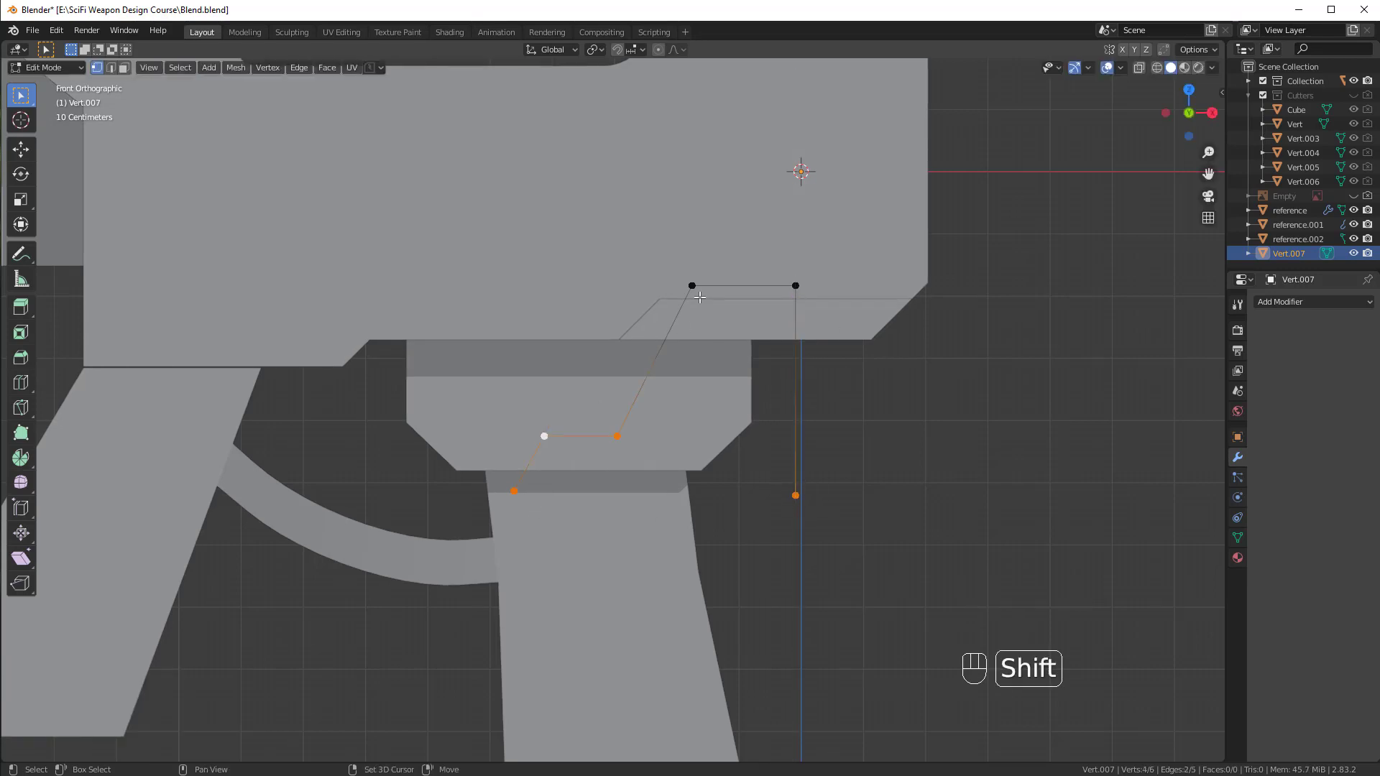
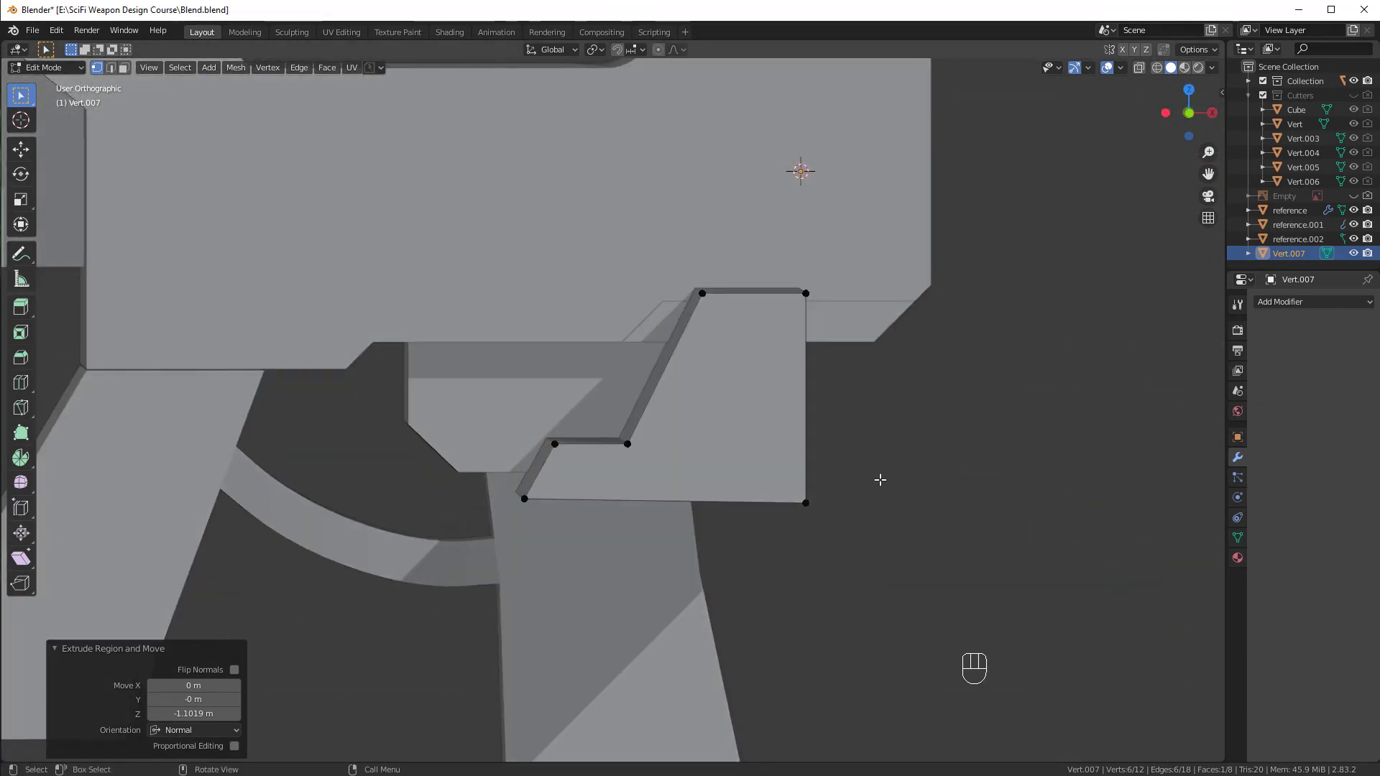
key(Tab)
Give the lower receiver block Cube.008 an Intersect boolean with the Vert.007 cutter.
click(896, 417)
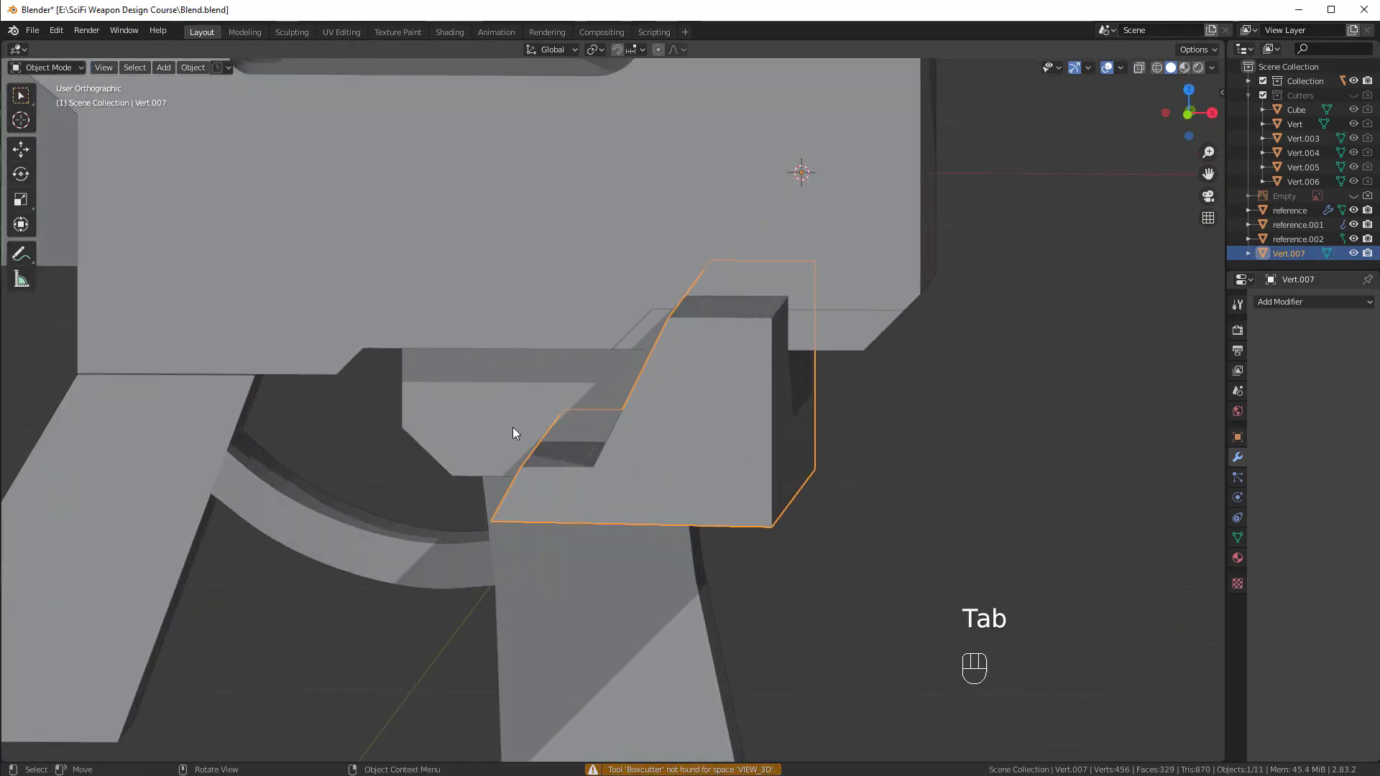
drag(486, 403, 712, 520)
drag(778, 530, 792, 514)
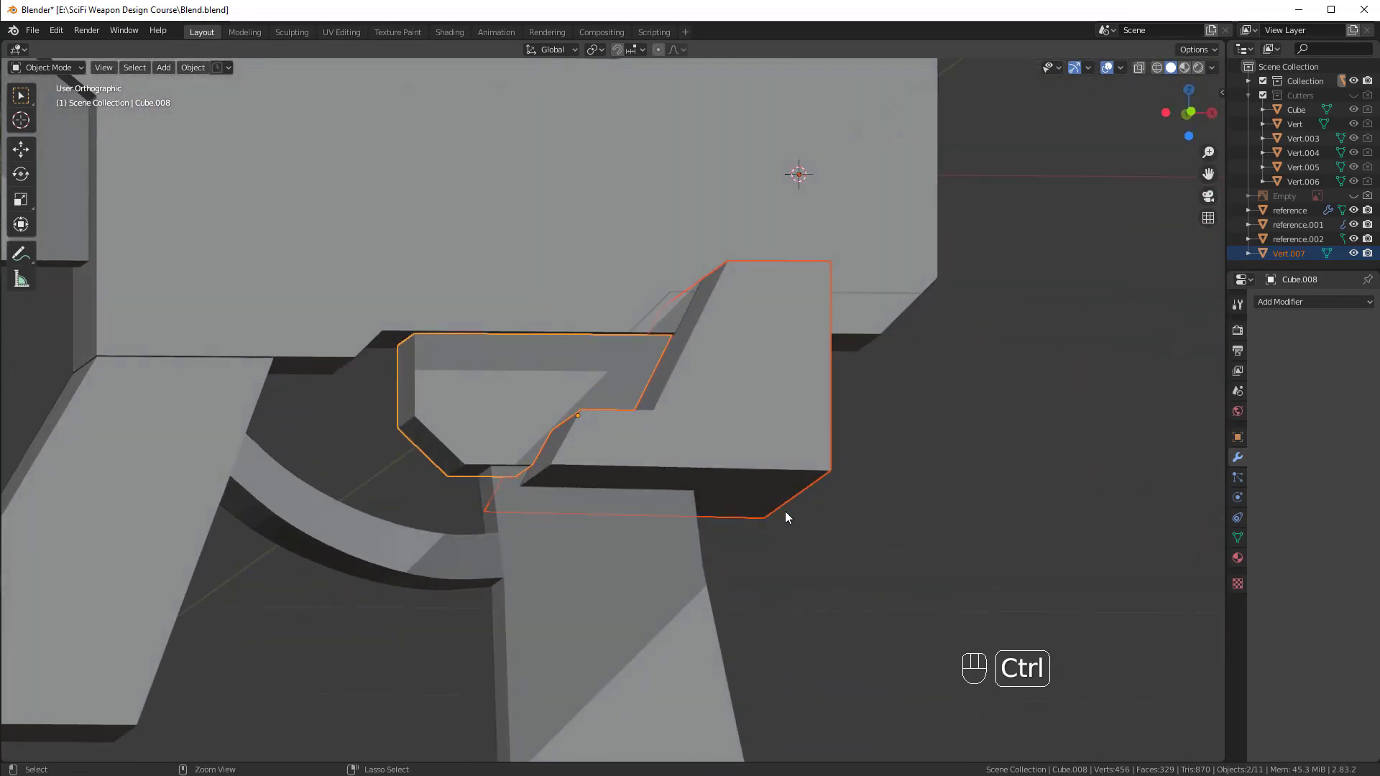
drag(761, 536, 754, 550)
drag(813, 514, 826, 494)
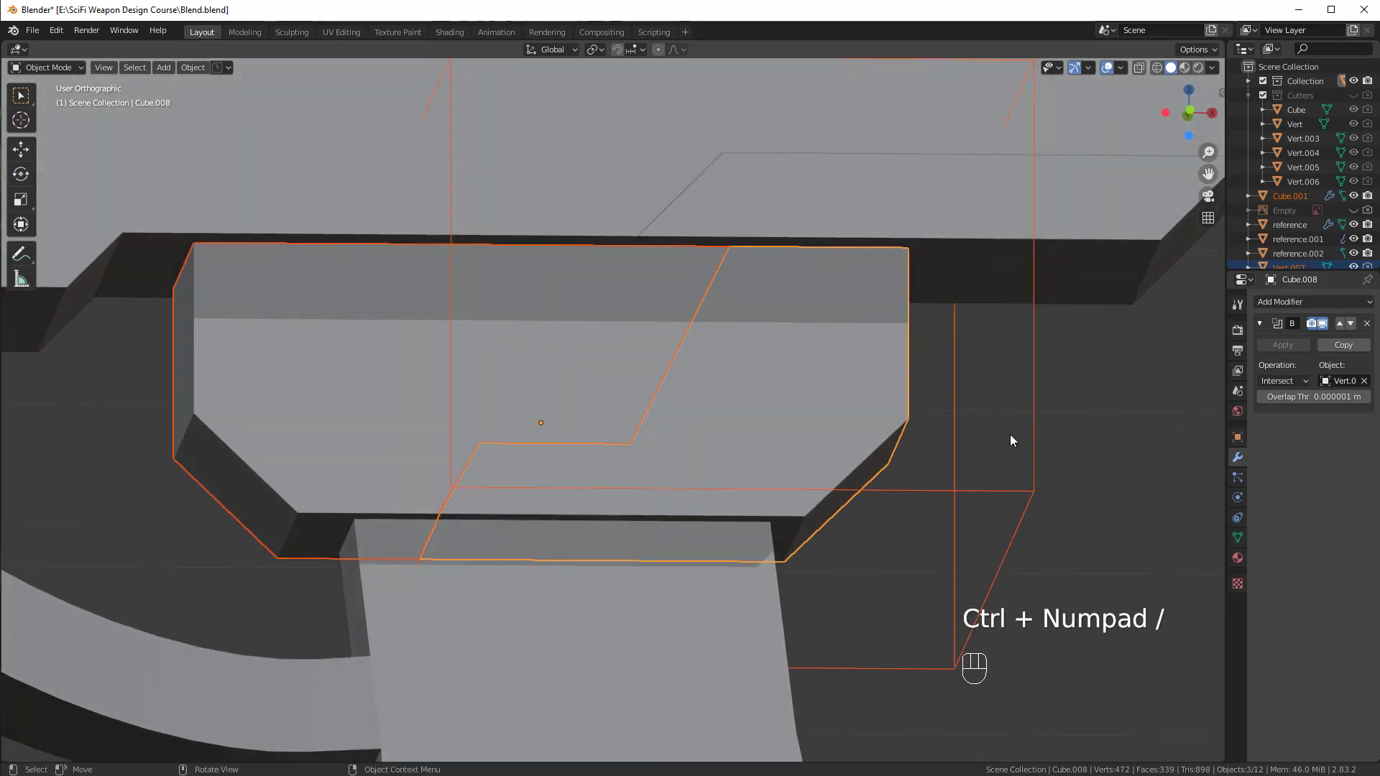
Select Vert.007 and shift it slightly sideways, then view the cutter in context.
click(1021, 432)
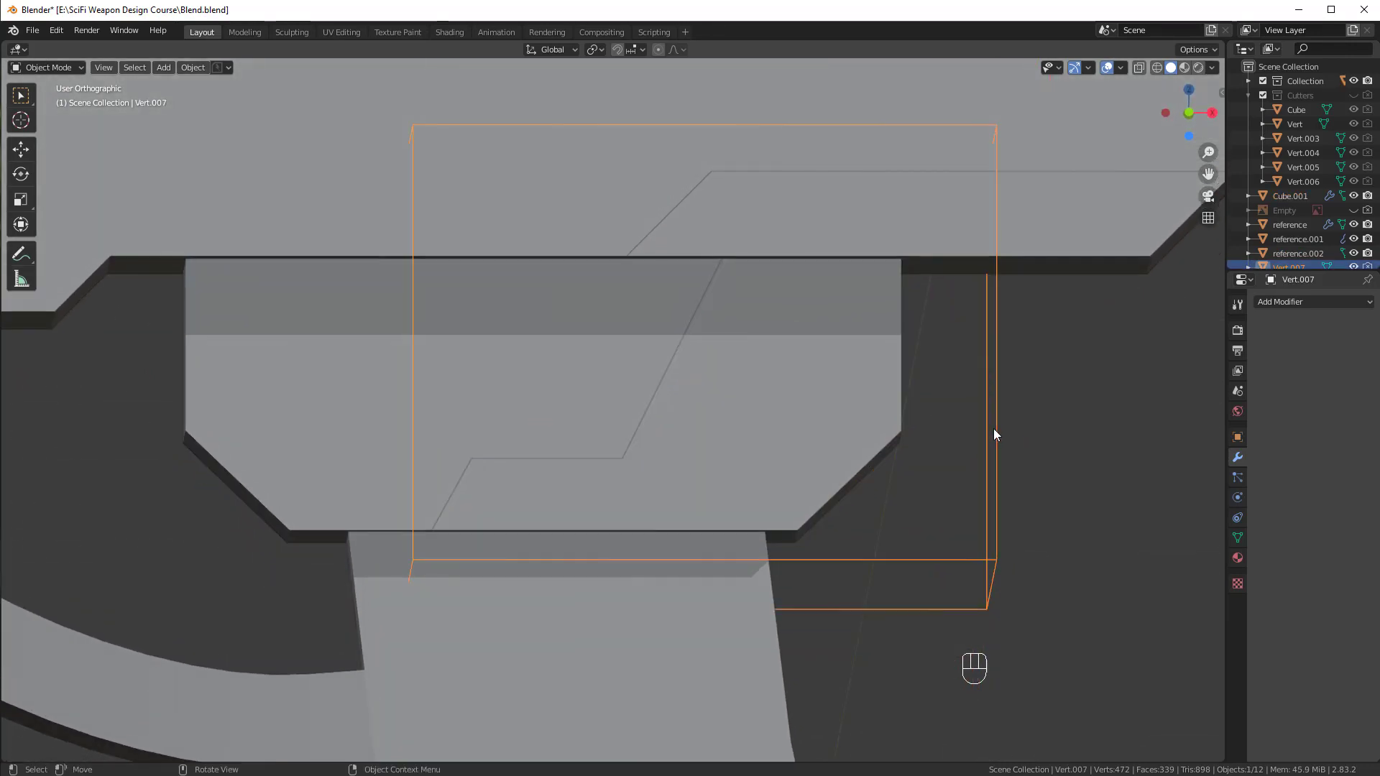
key(g)
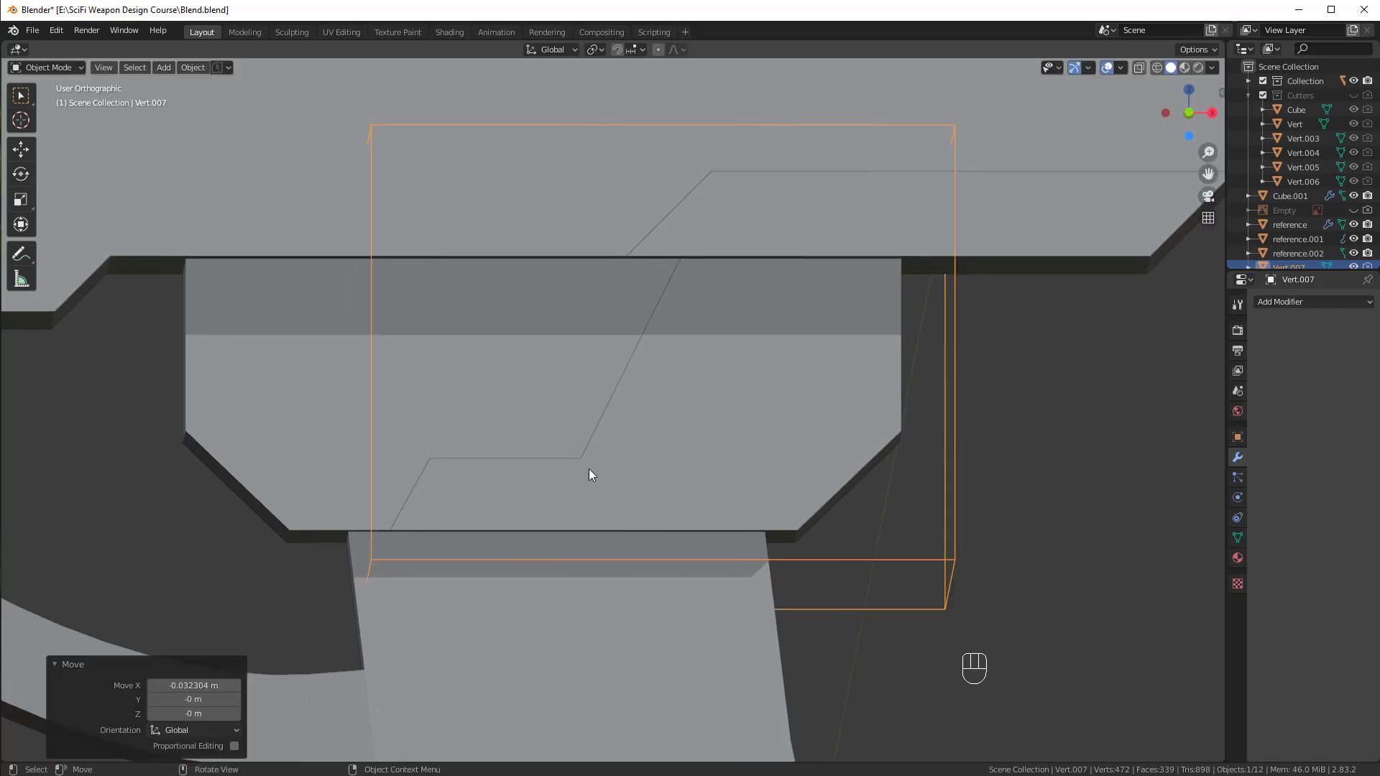
drag(917, 396, 867, 448)
drag(867, 449, 960, 334)
middle_click(951, 392)
Move Vert.007 into the Cutters collection and orbit around the intersected slice piece.
key(m)
drag(795, 528, 801, 491)
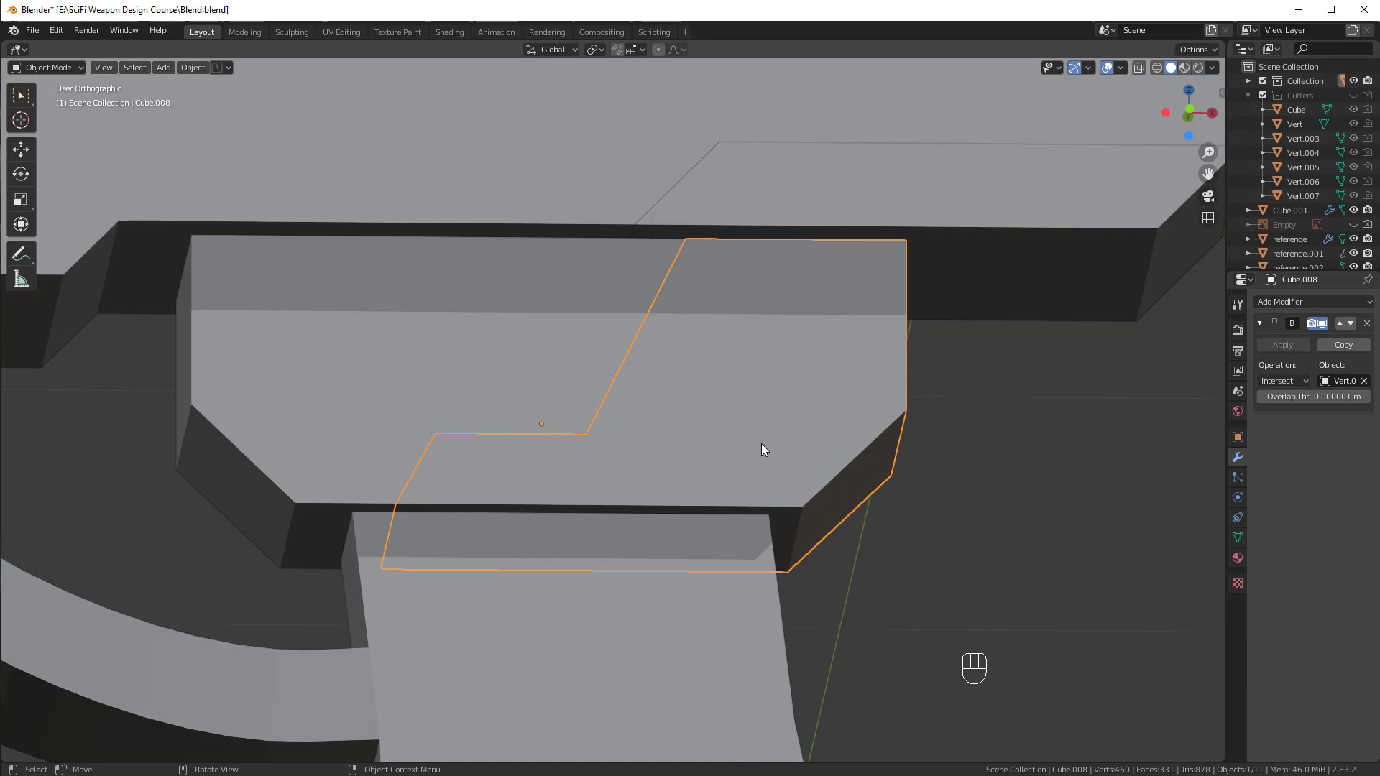
drag(759, 427, 733, 396)
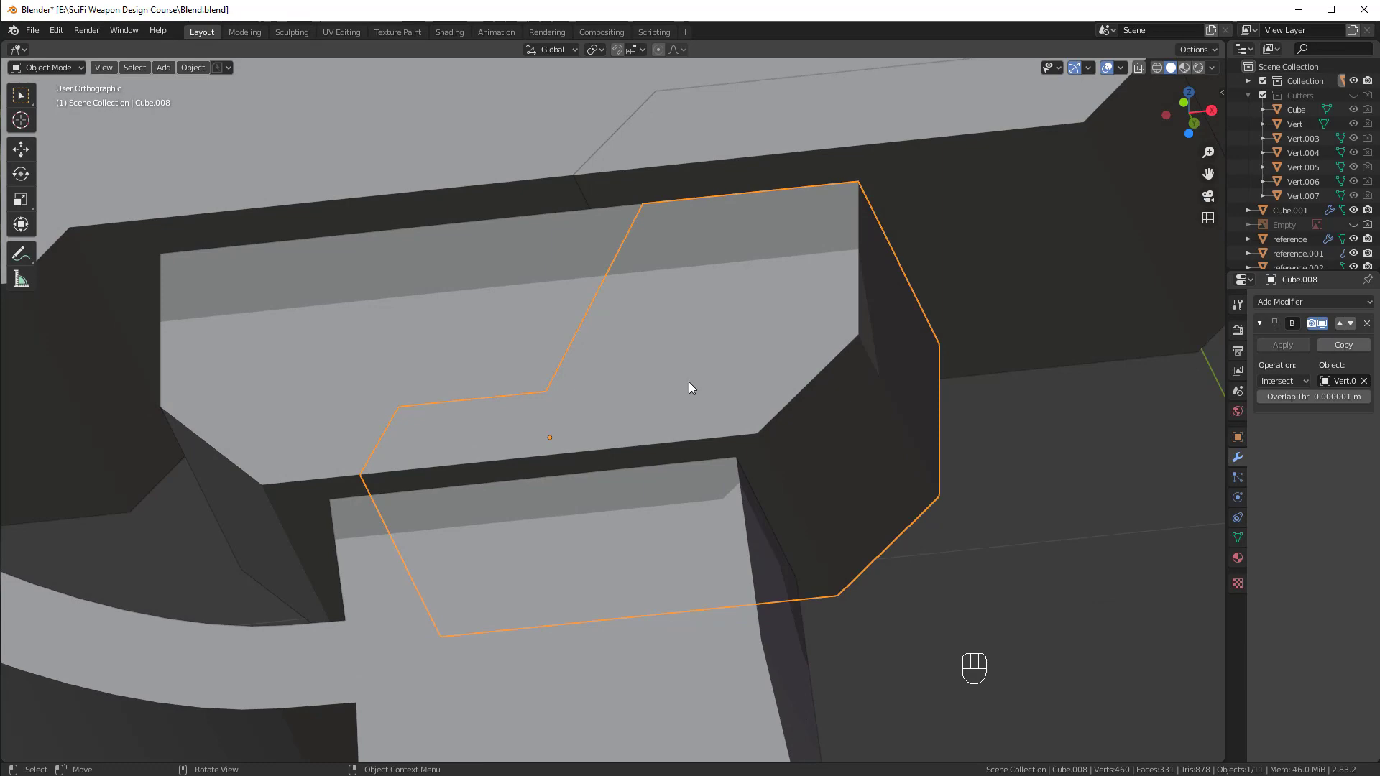
drag(592, 423, 625, 457)
In Edit Mode select a face of Cube.008, start moving it, then cancel and leave editing.
key(alt+a)
click(679, 467)
key(Tab)
click(670, 485)
key(g)
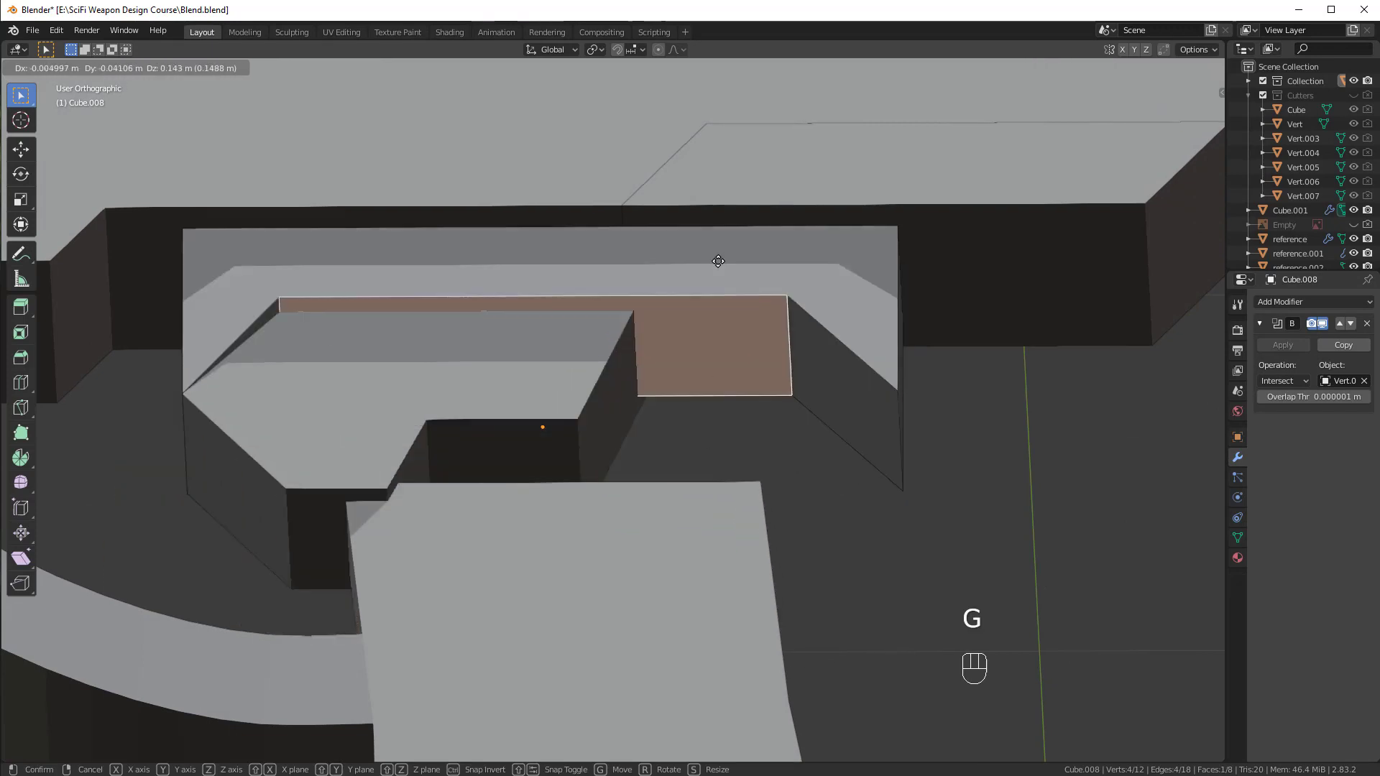
key(Tab)
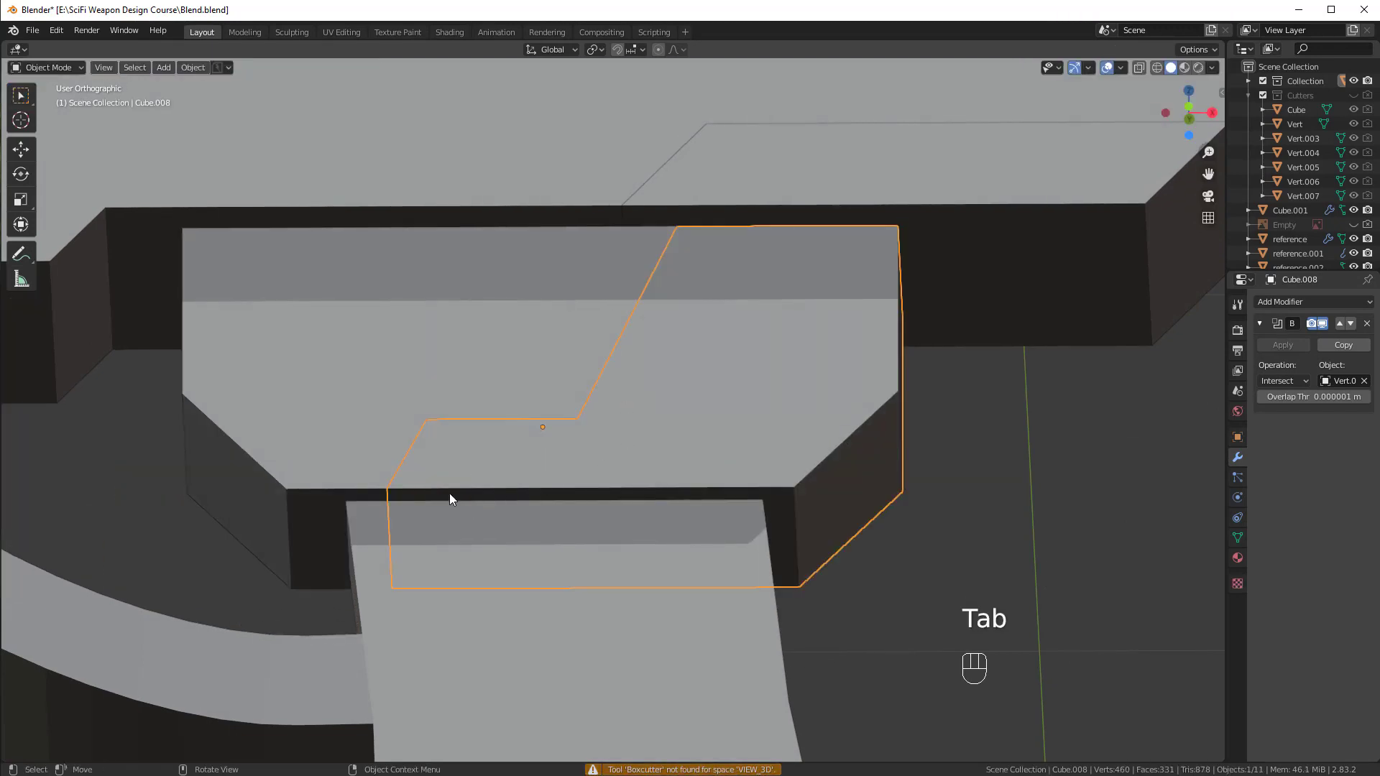
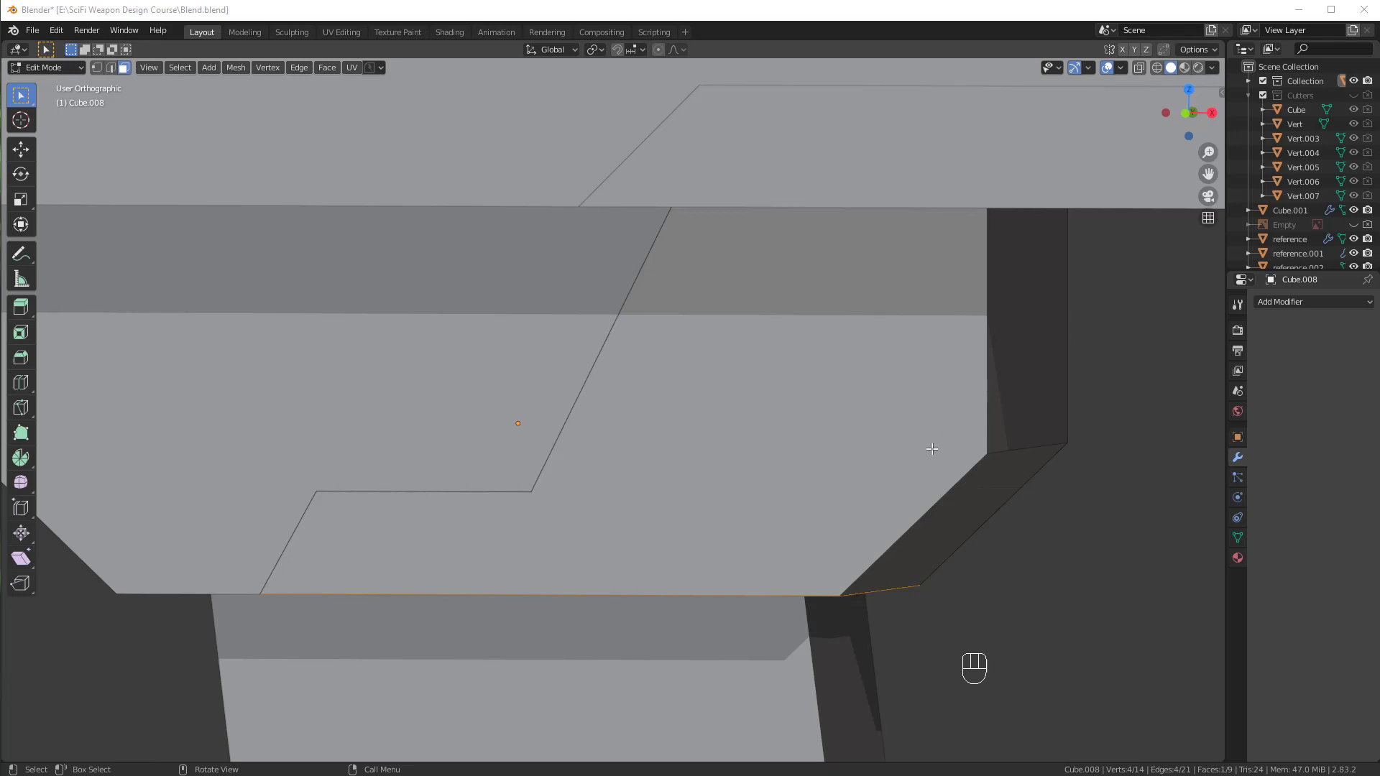
Test a bevel on the slice piece's slanted edge and cancel it.
drag(822, 423, 823, 401)
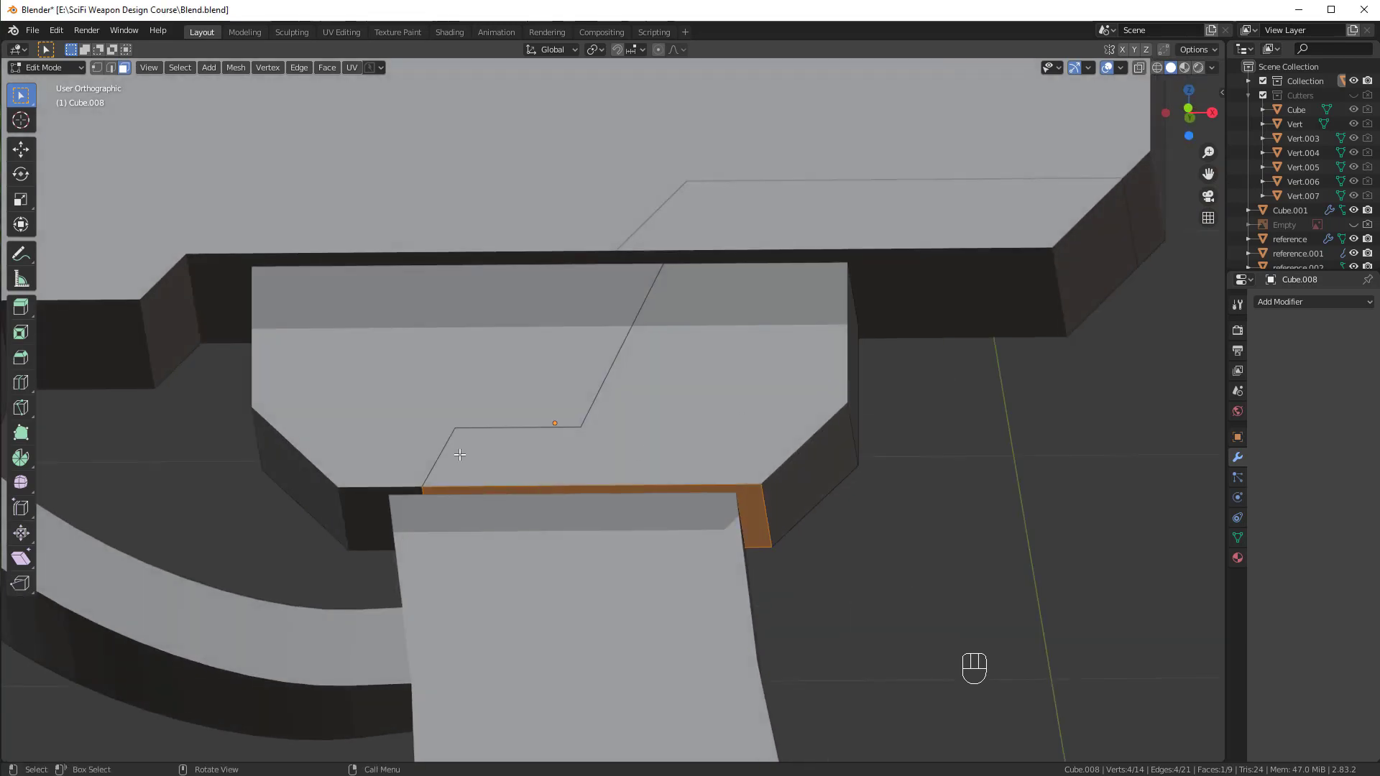
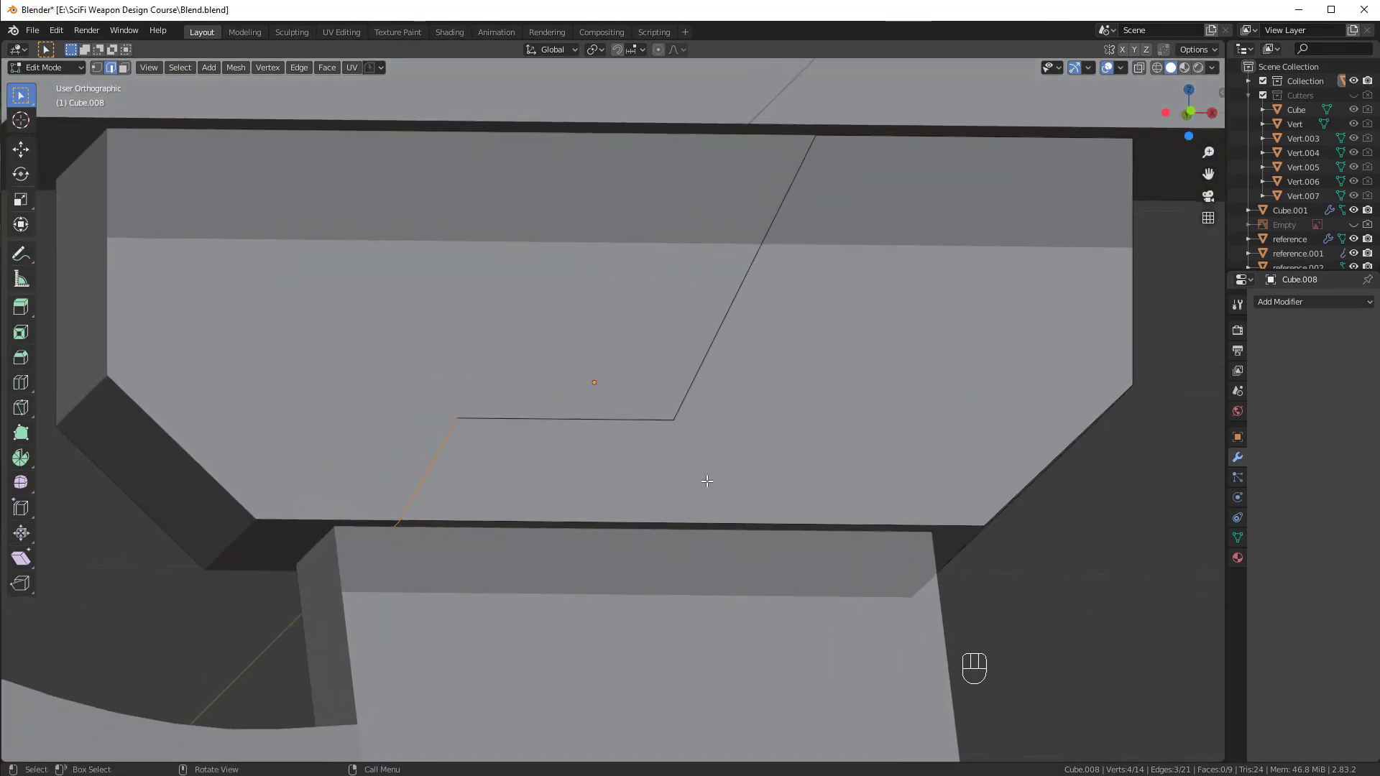
key(ctrl+b)
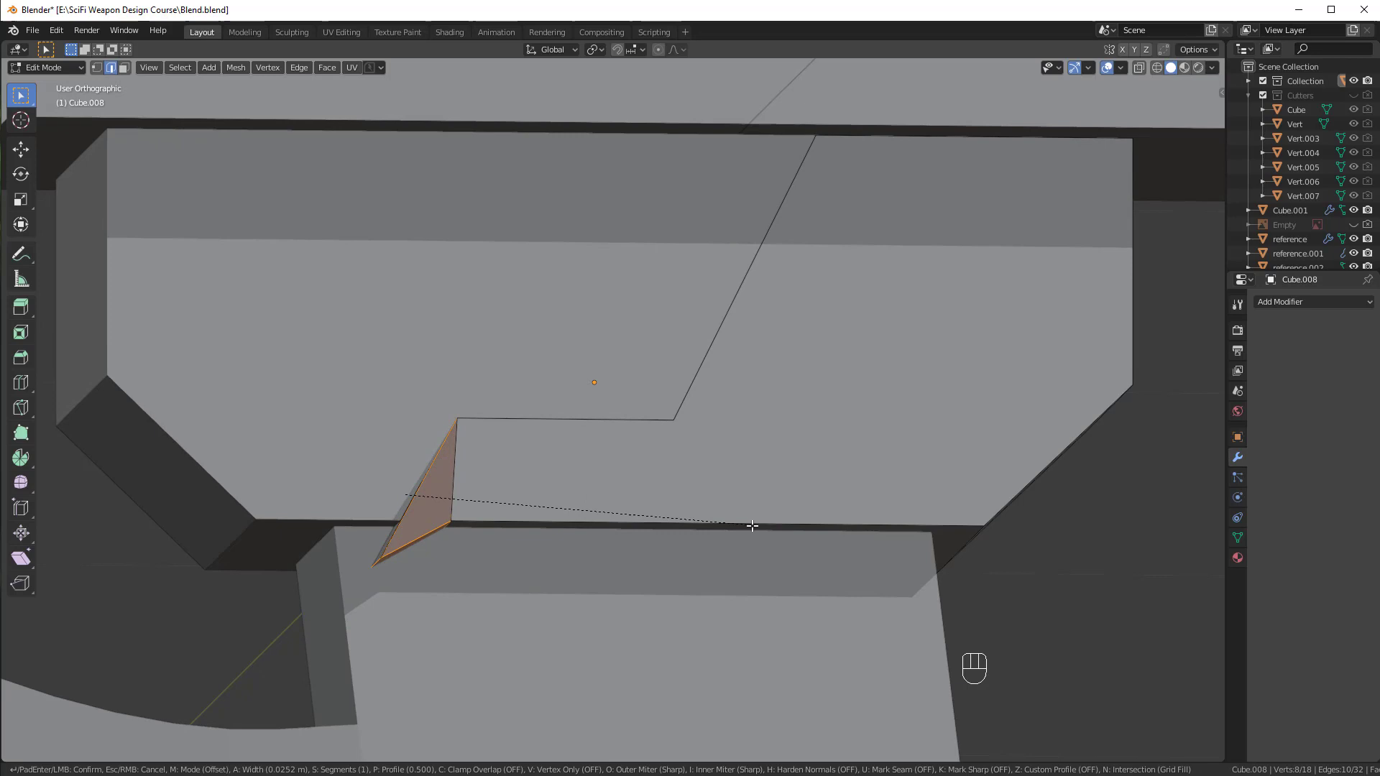
drag(655, 509, 662, 507)
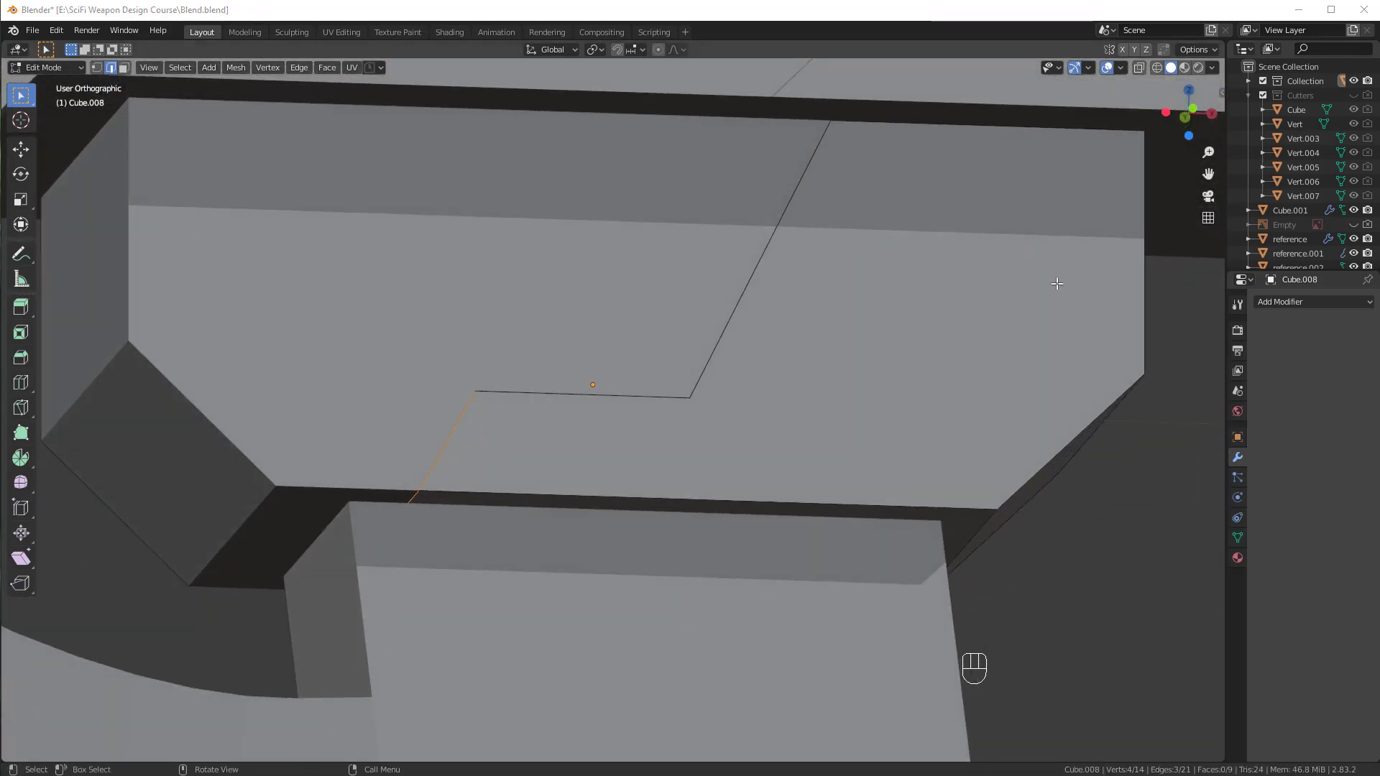
click(1013, 308)
key(ctrl+b)
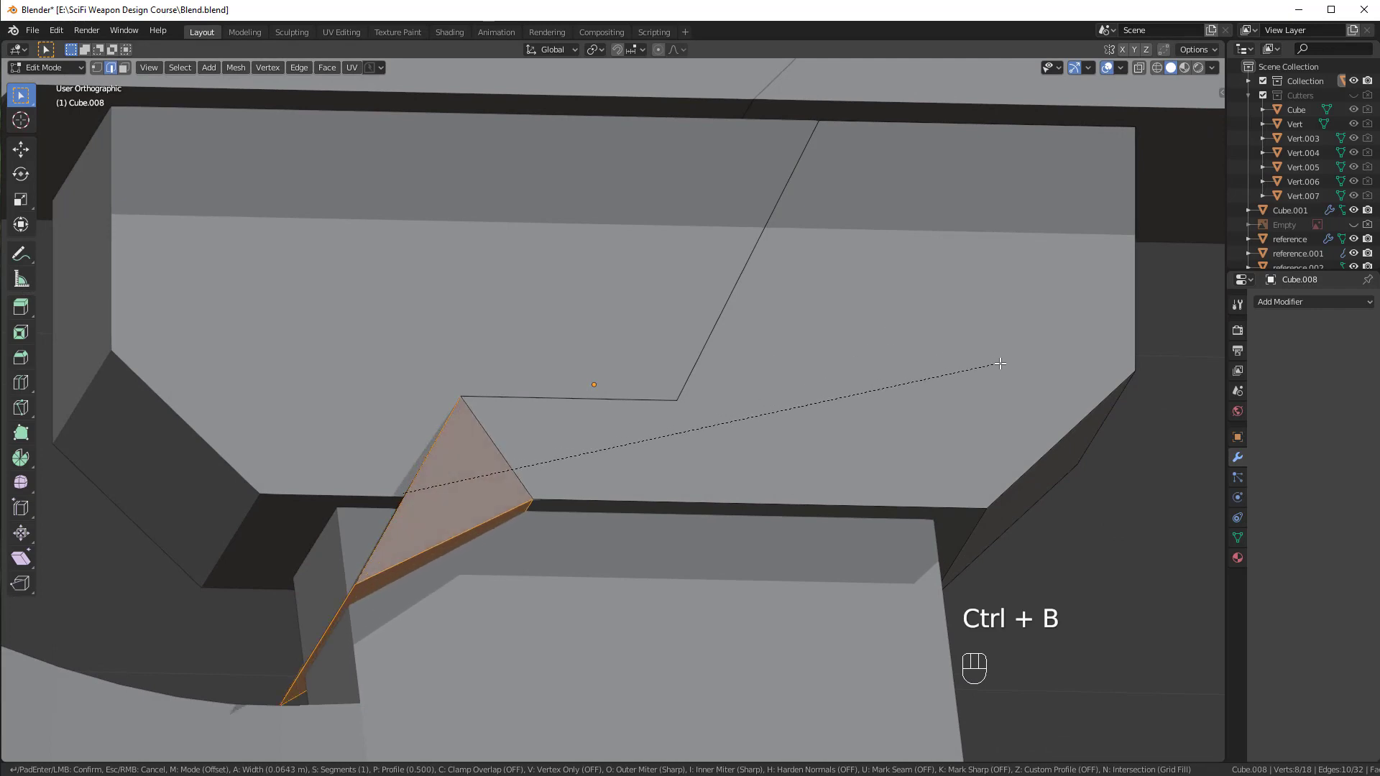
drag(897, 341, 893, 338)
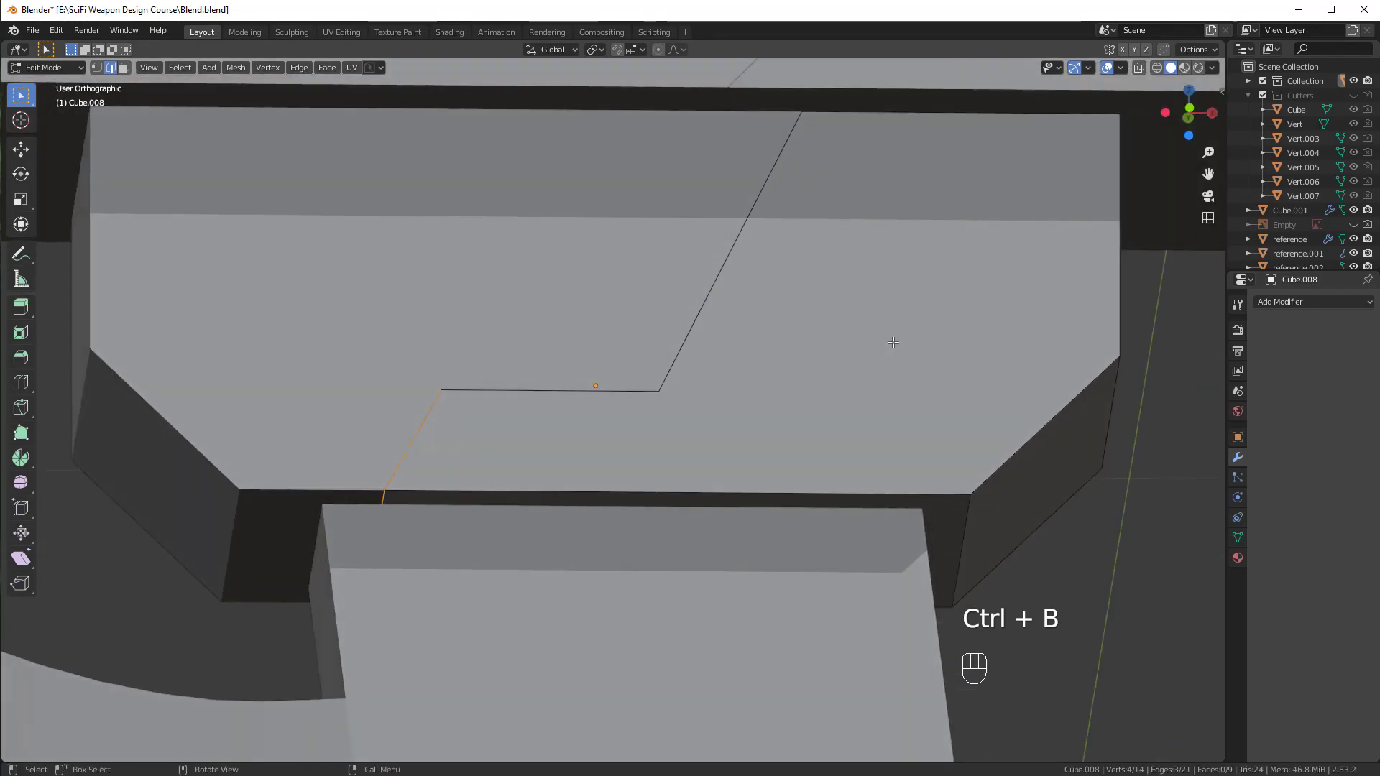
middle_click(910, 302)
Zoom out and enable Face Orientation, revealing red inverted faces on the body and grip.
drag(1128, 72, 777, 302)
drag(775, 291, 834, 316)
key(z)
drag(688, 400, 687, 367)
key(z)
drag(845, 383, 754, 455)
drag(754, 455, 824, 382)
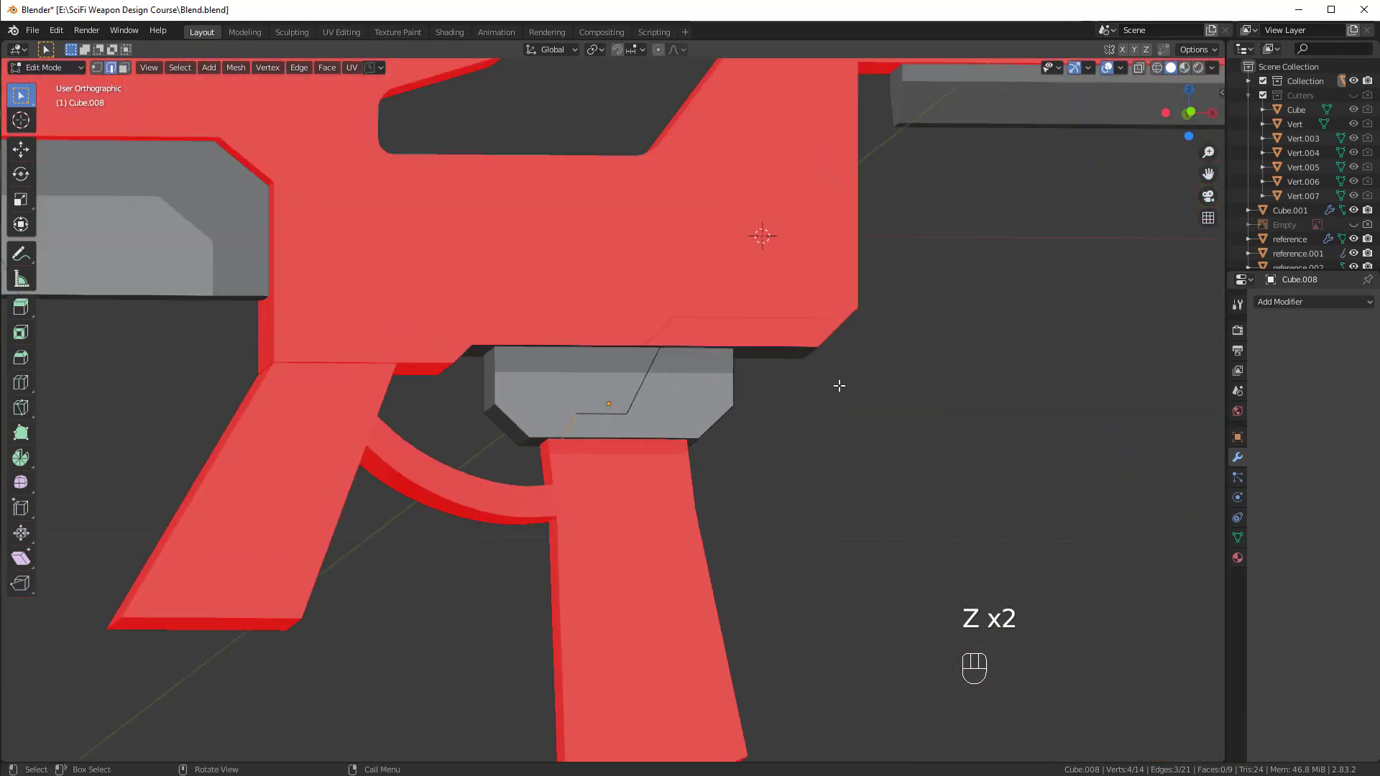
Select all slice-piece faces, recalculate normals outward with Shift+N and hide Face Orientation.
drag(753, 379, 831, 345)
drag(836, 402, 803, 416)
key(a)
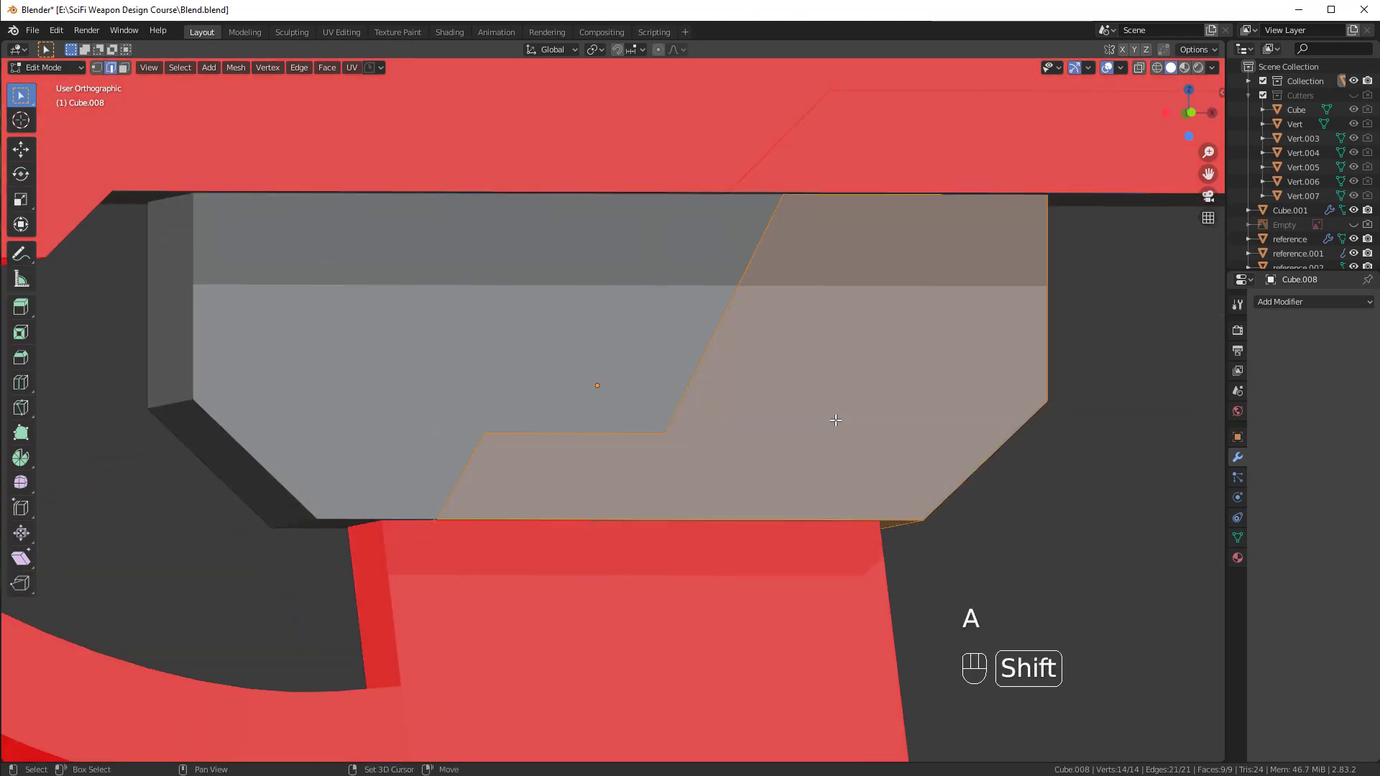
key(shift+n)
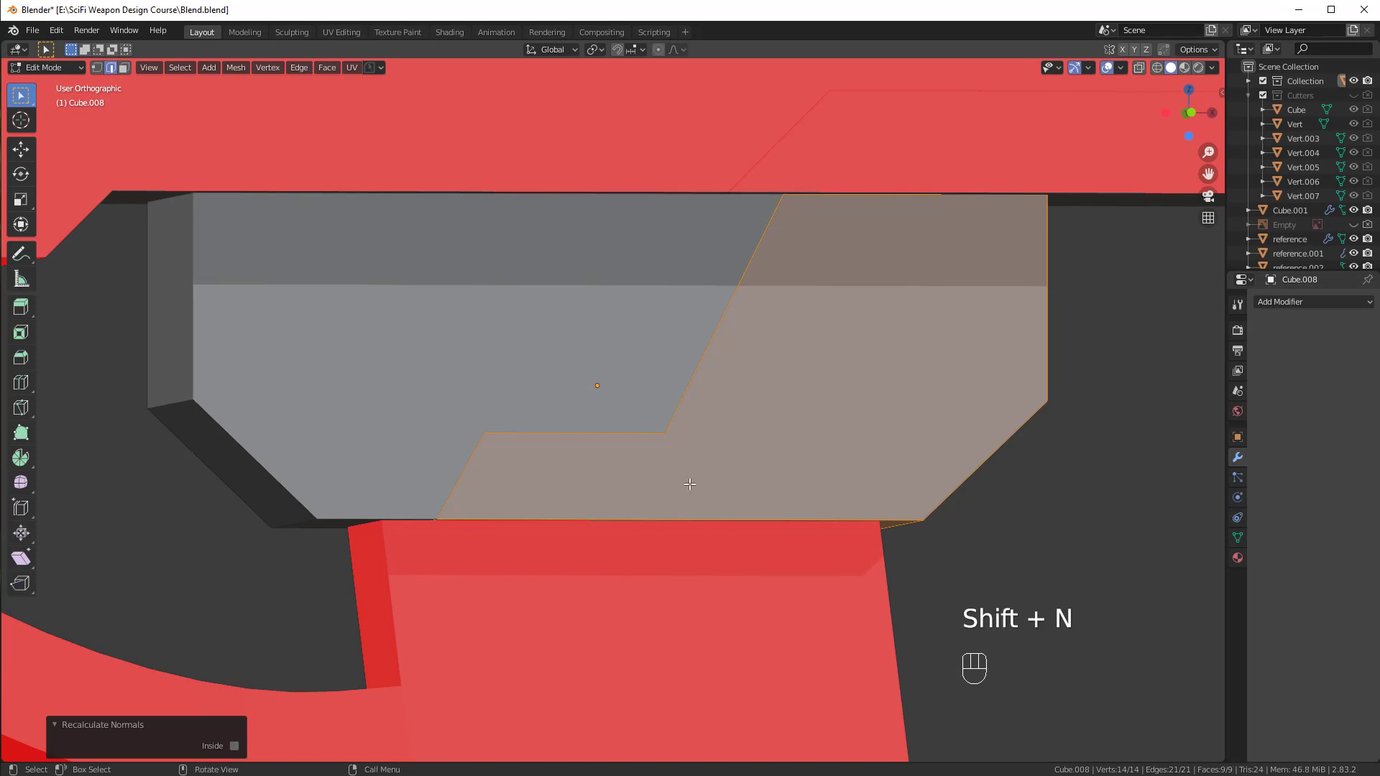
click(540, 510)
key(ctrl+b)
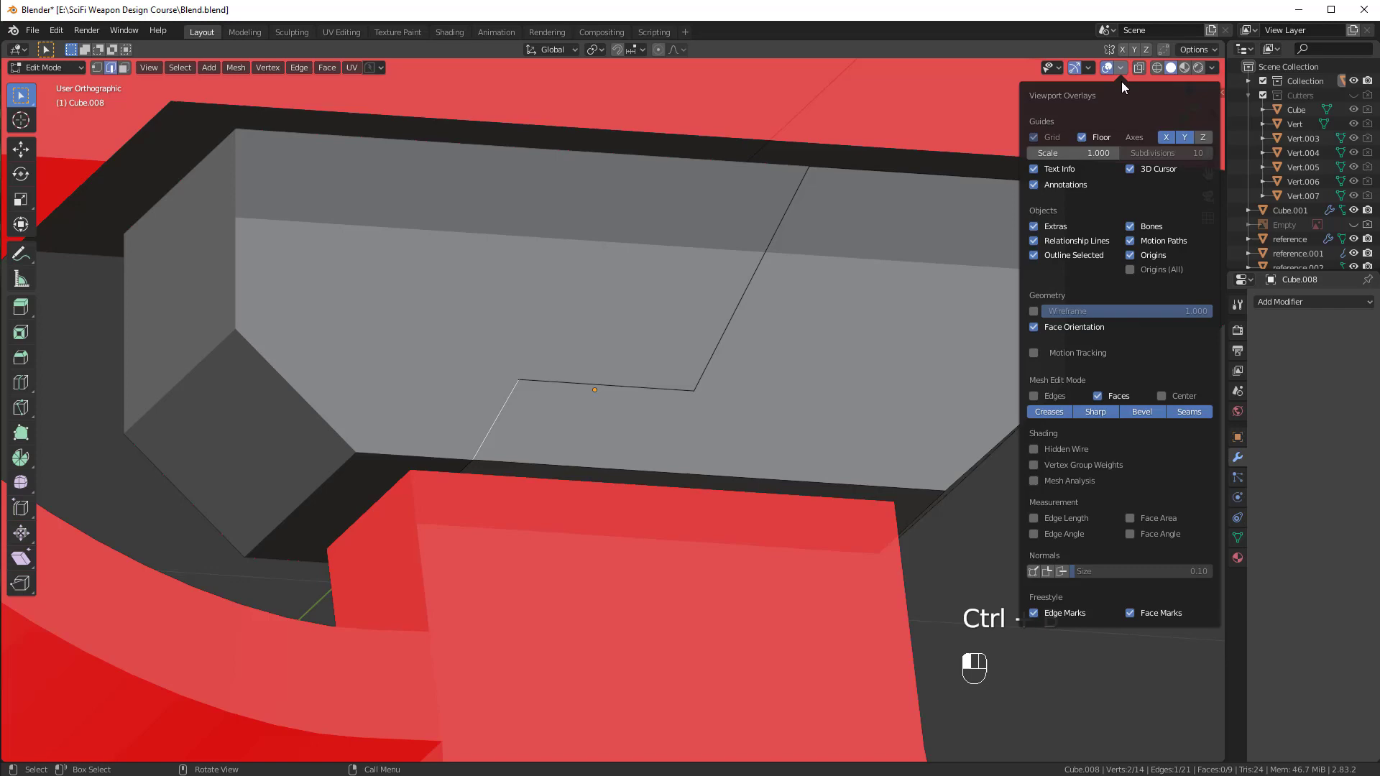
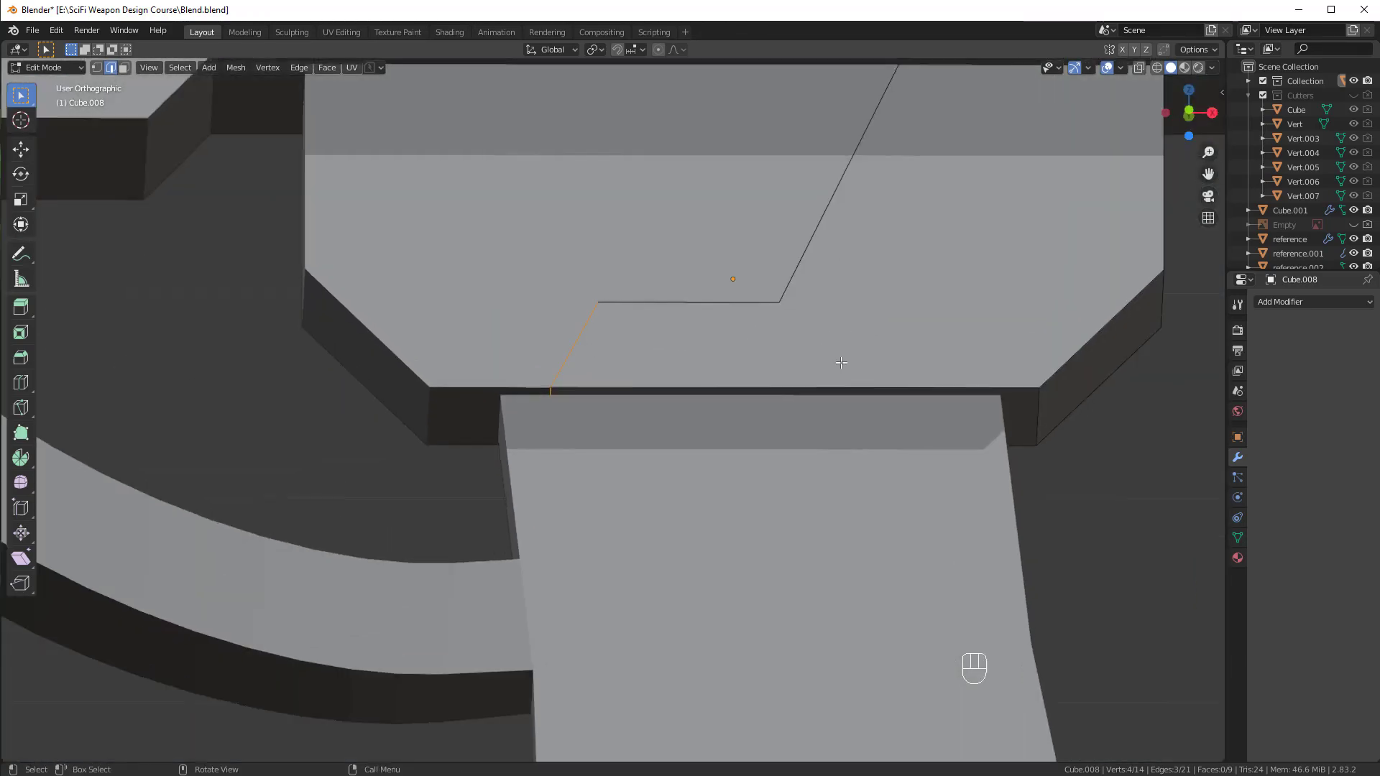
Bevel the slanted edge of Cube.008, confirm it and return to Object Mode.
middle_click(810, 325)
key(ctrl+b)
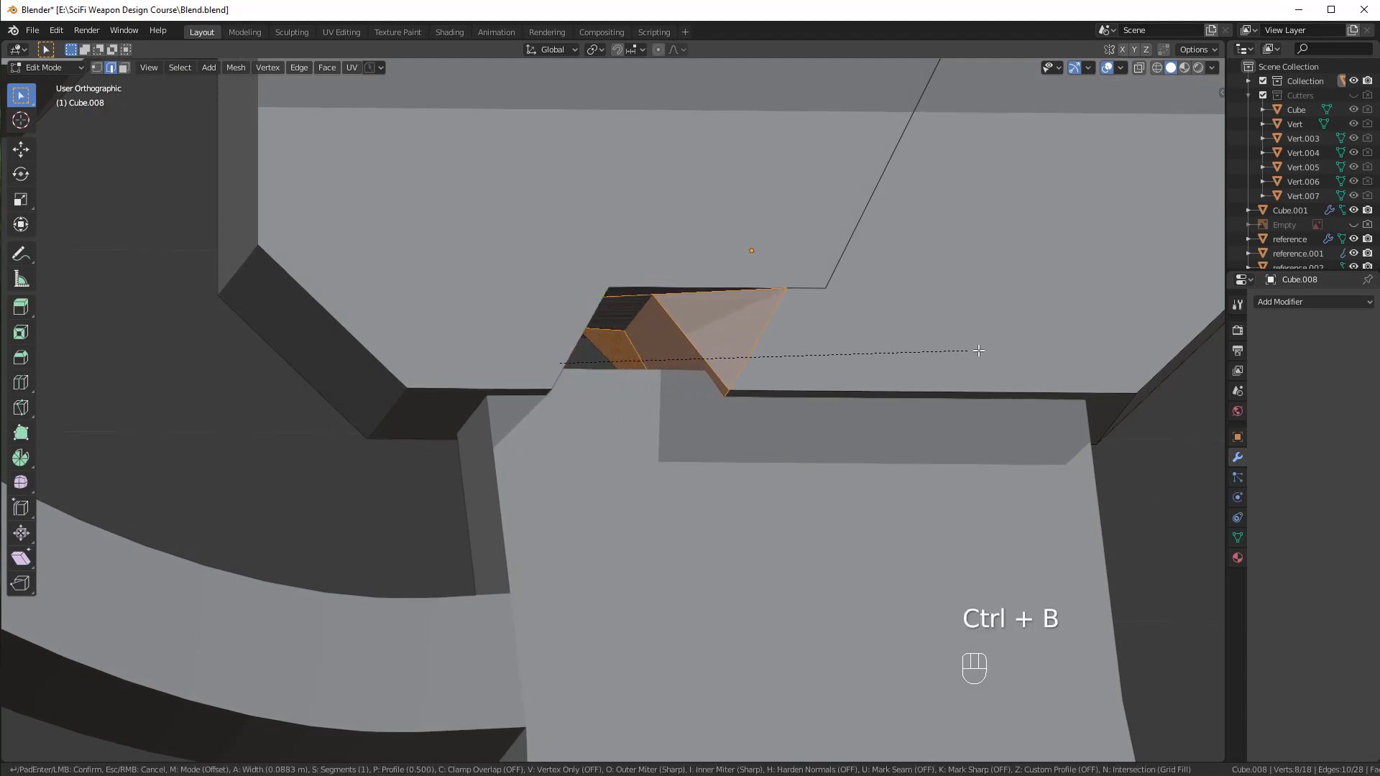
middle_click(733, 378)
key(ctrl+b)
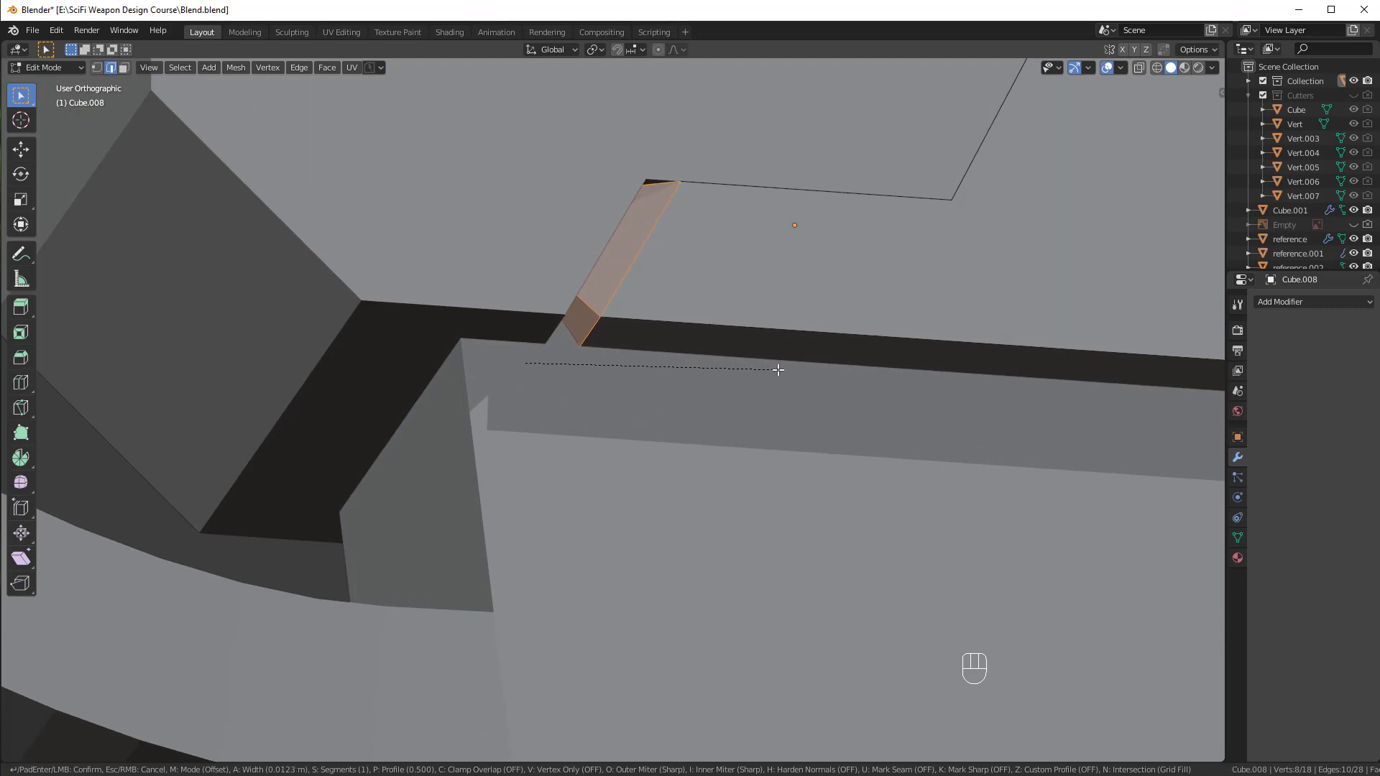
key(Tab)
key(alt+a)
drag(708, 357, 690, 408)
click(690, 409)
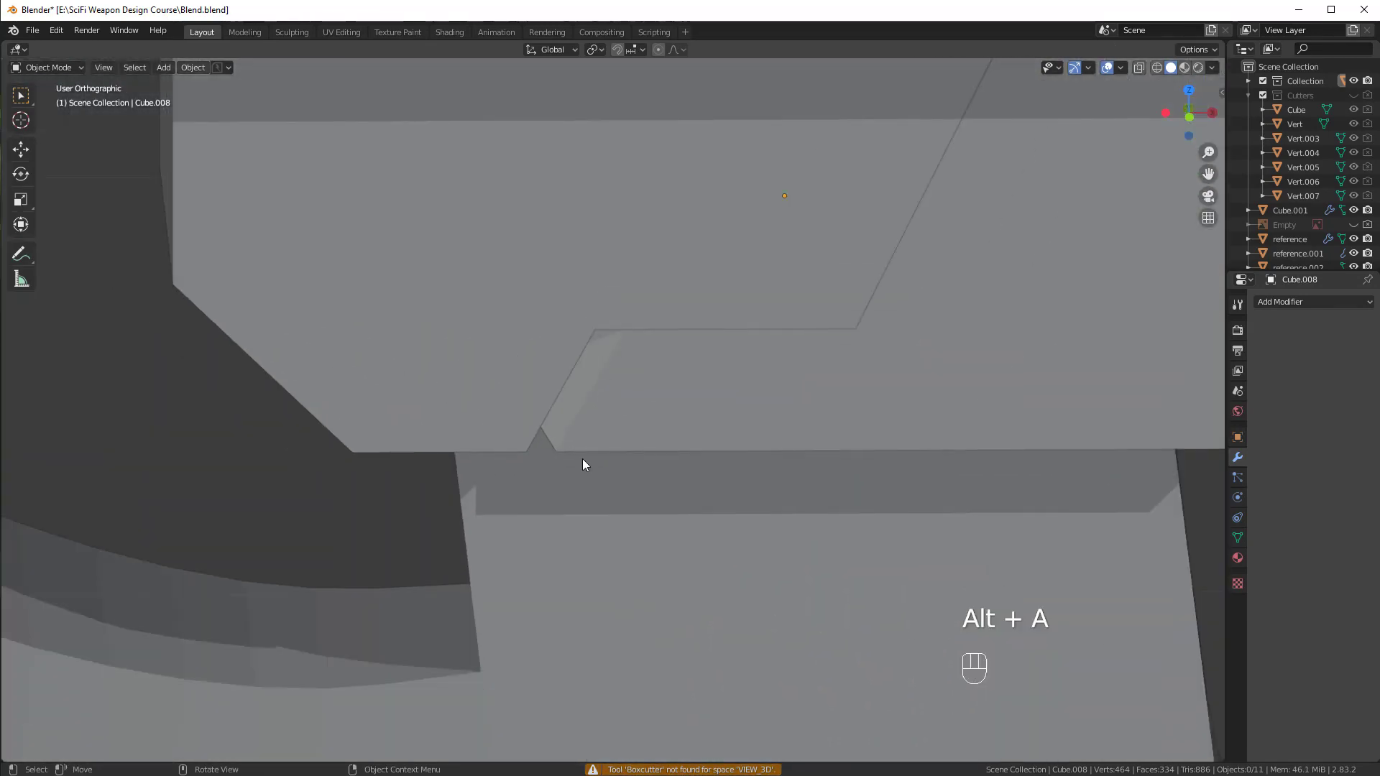
Orbit below and out to a side view to inspect the chamfered slice on the whole weapon.
drag(809, 326, 869, 310)
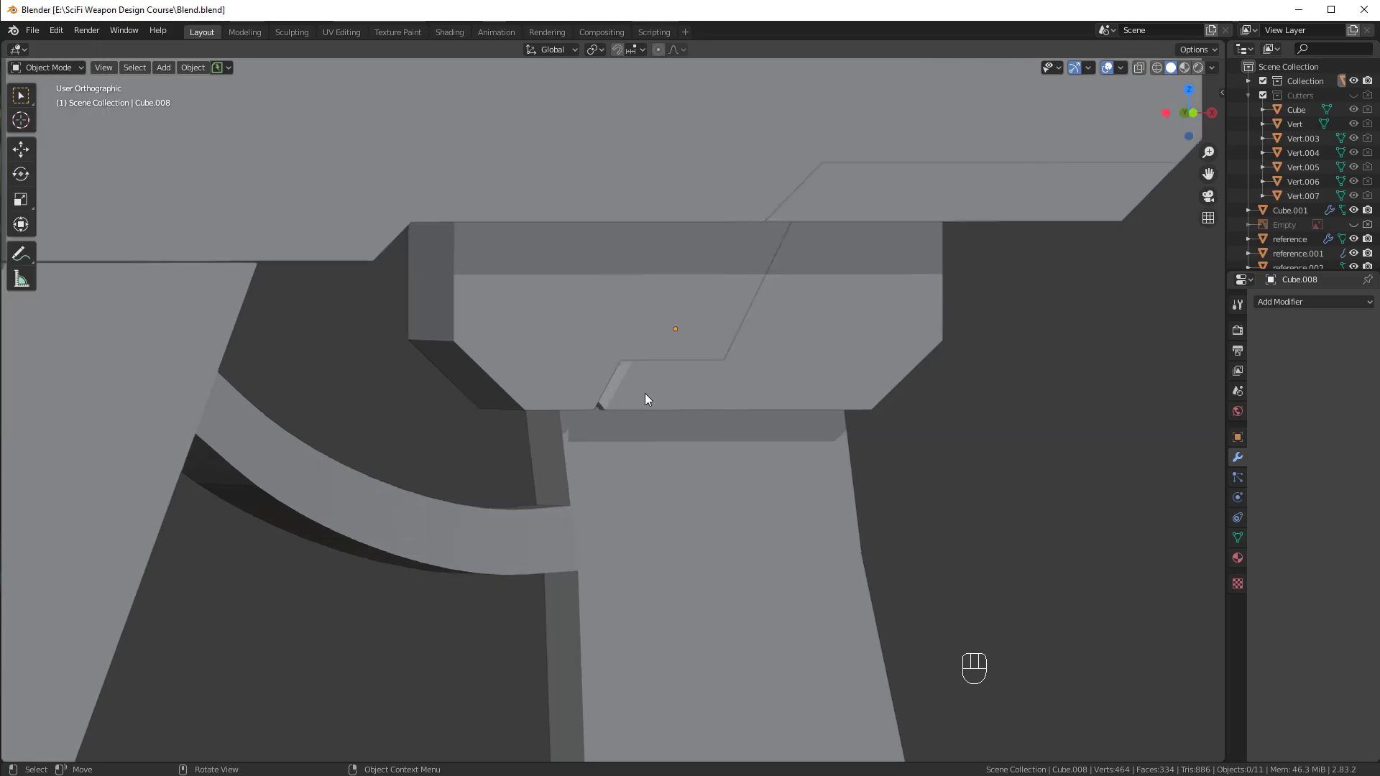
drag(666, 338, 674, 335)
drag(674, 329, 661, 365)
middle_click(489, 390)
middle_click(414, 294)
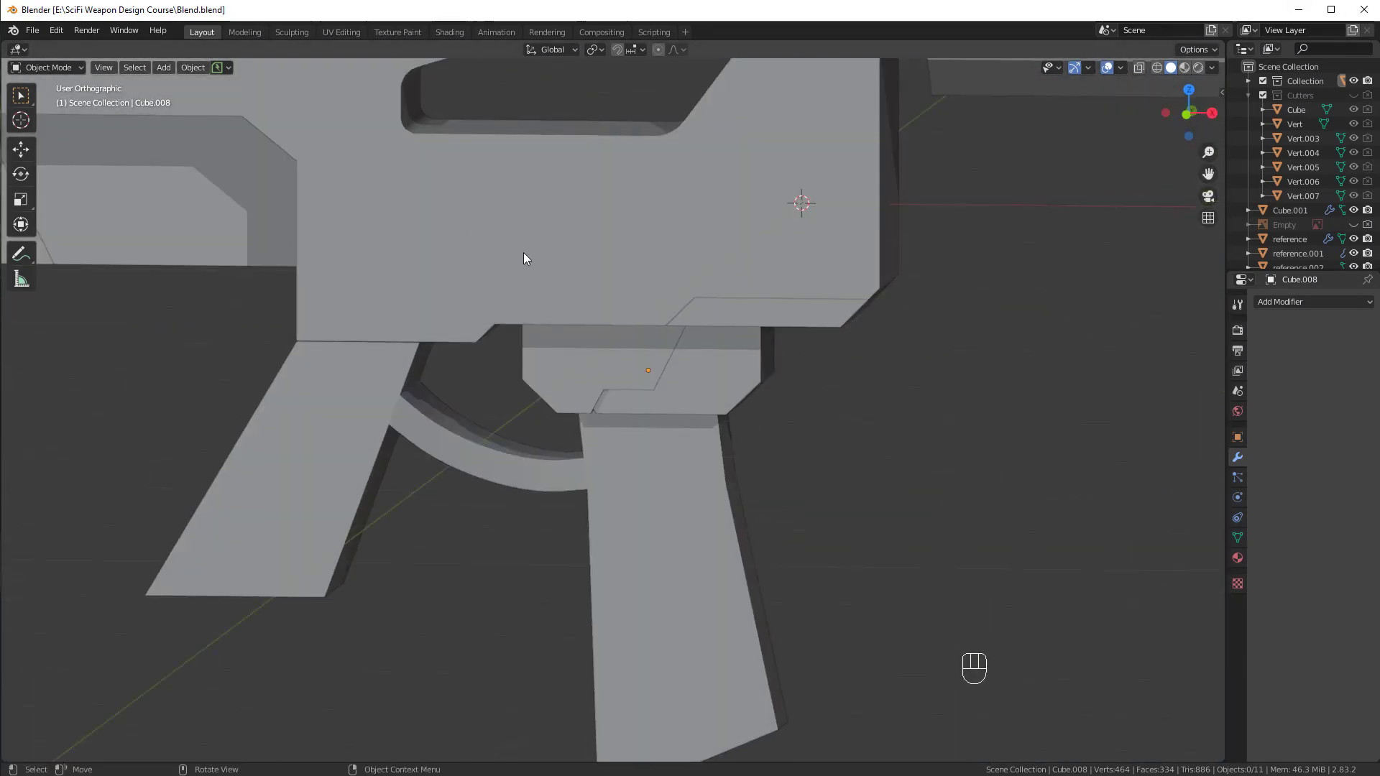
In front view, add a new Single Vert object (Vert.008) and enter Edit Mode.
key(KP_1)
key(`)
key(`)
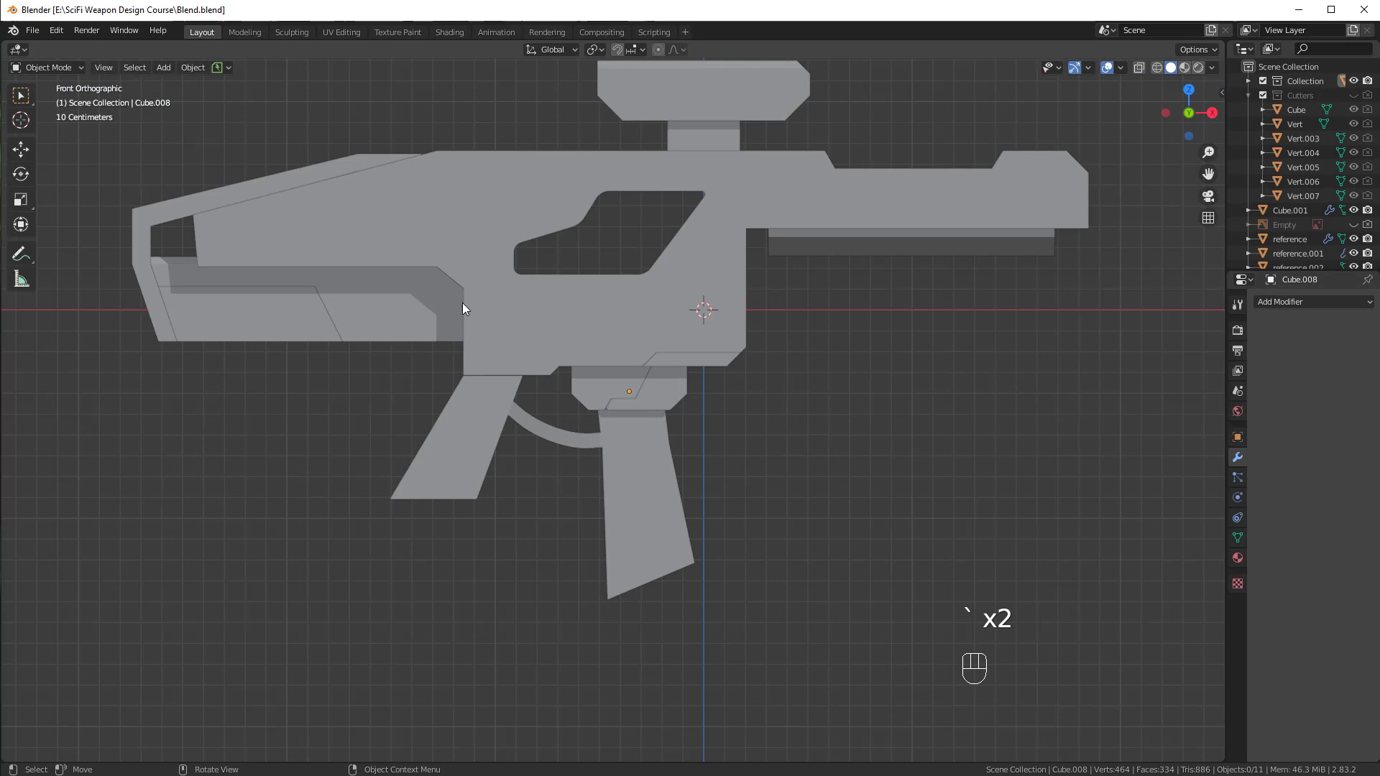
click(477, 280)
drag(672, 330, 588, 317)
key(shift+a)
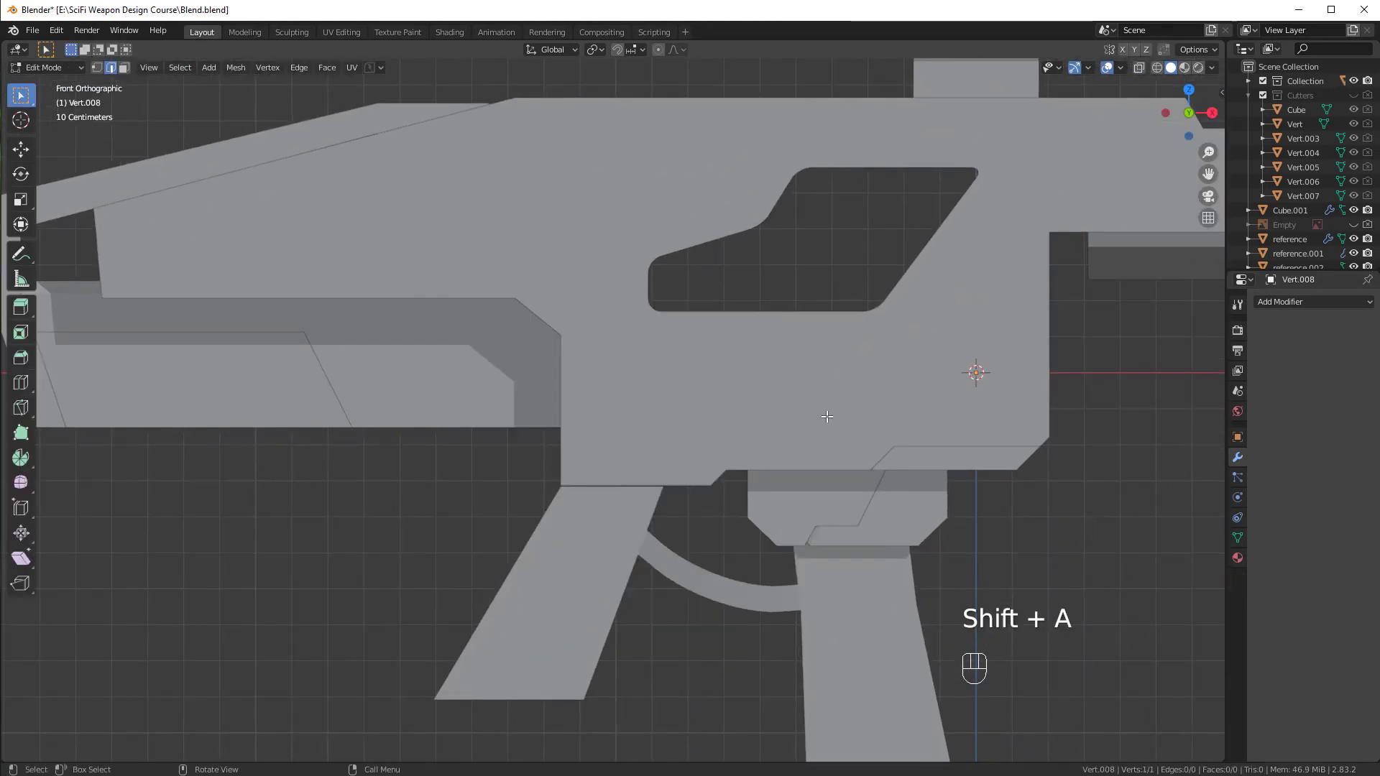
Move the lone vertex onto the receiver's lower-left corner.
click(103, 72)
drag(714, 465, 778, 483)
key(g)
key(KP_1)
key(g)
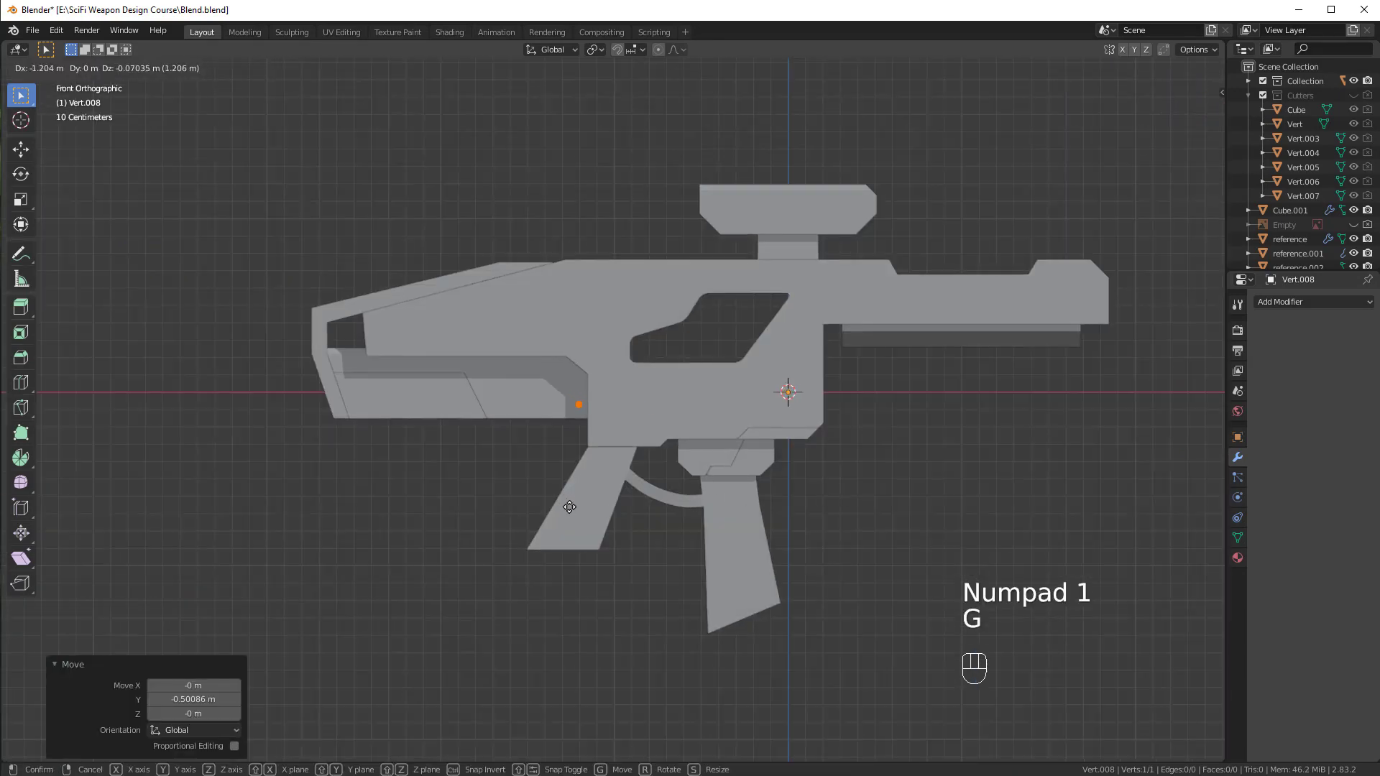
key(g)
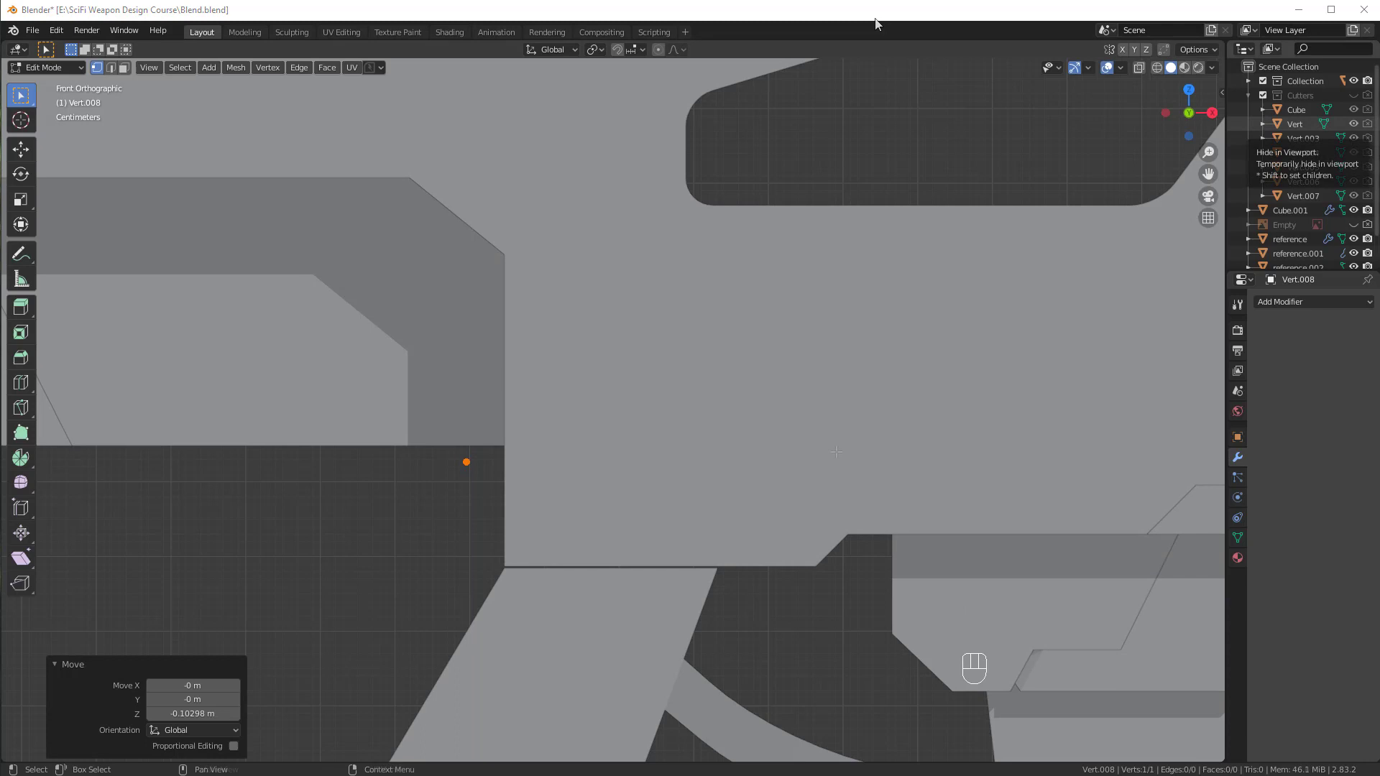
Extrude the vertex rightward along the receiver bottom, then diagonally for the chamfer.
key(e)
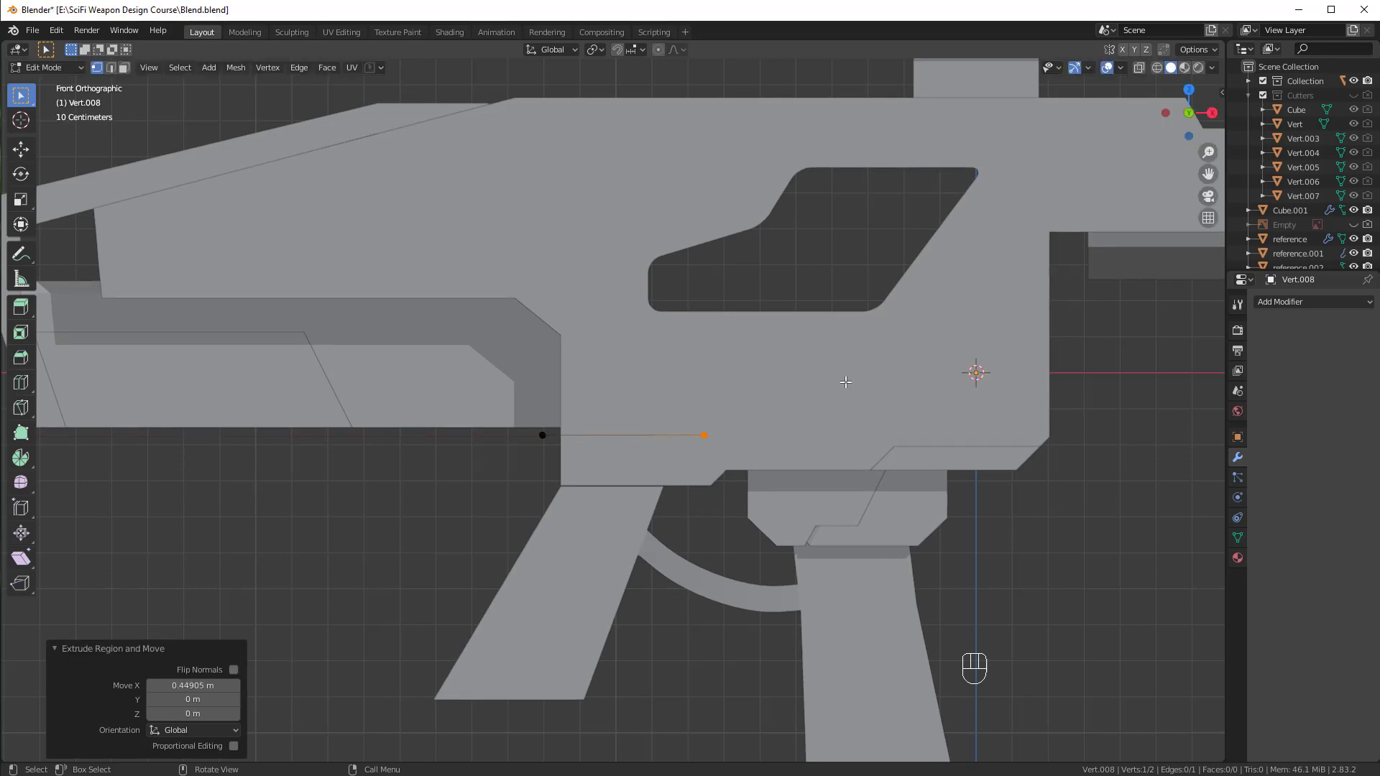
key(e)
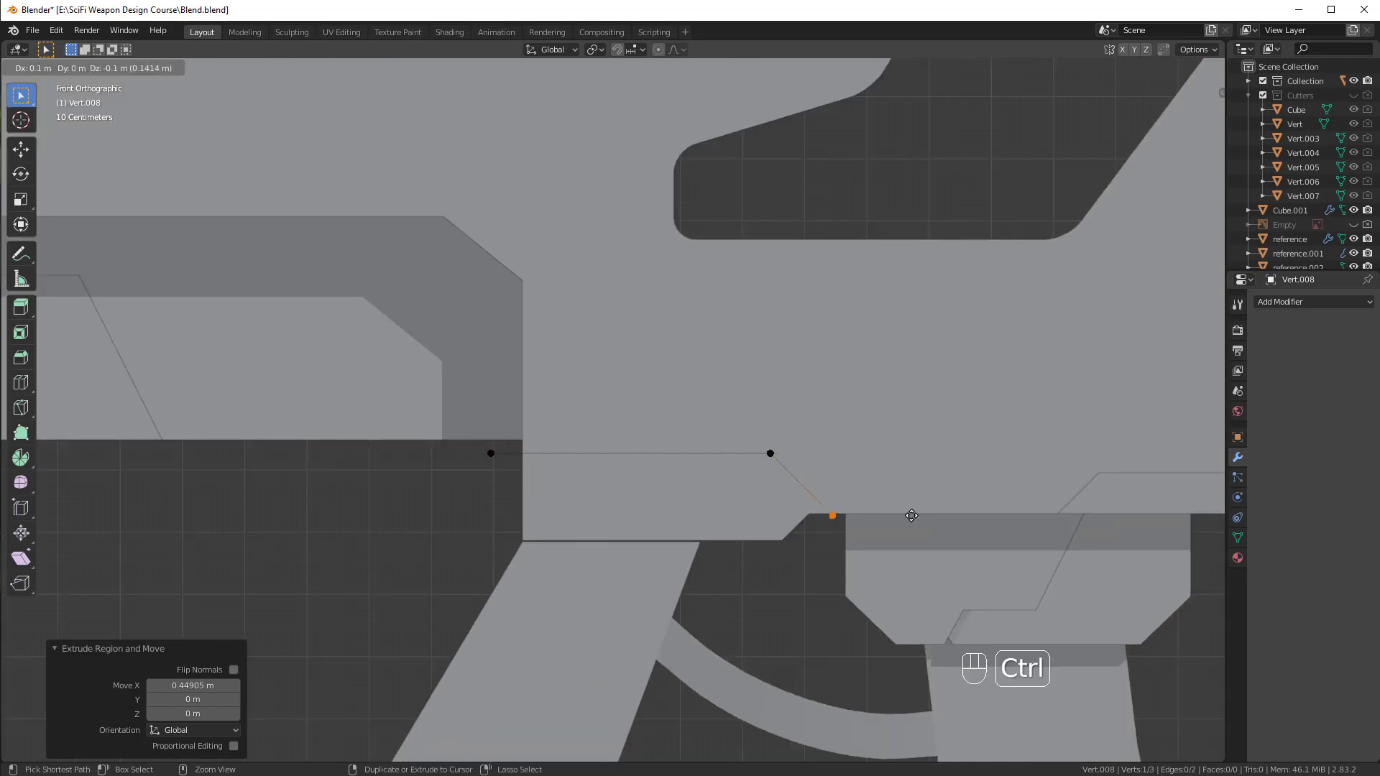
key(g)
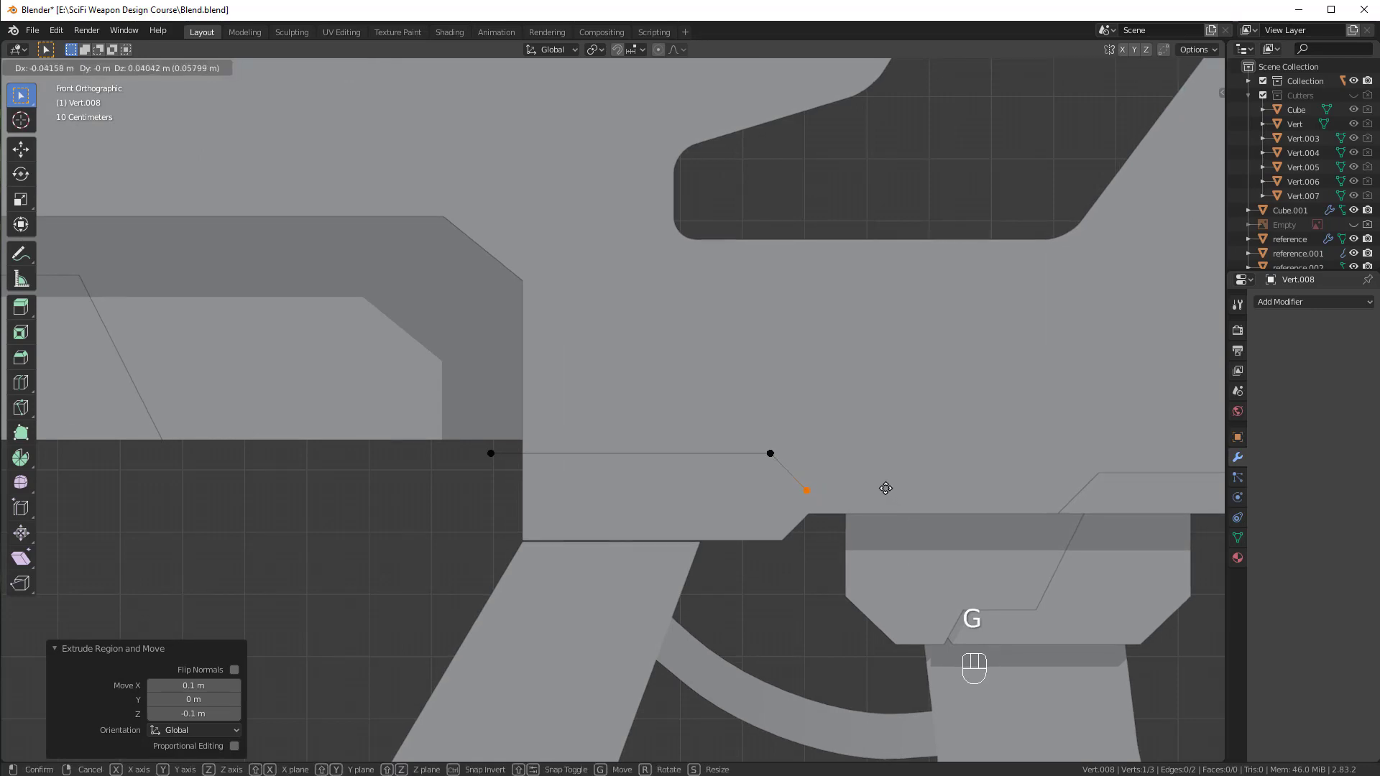
key(e)
drag(878, 532, 664, 303)
click(1018, 301)
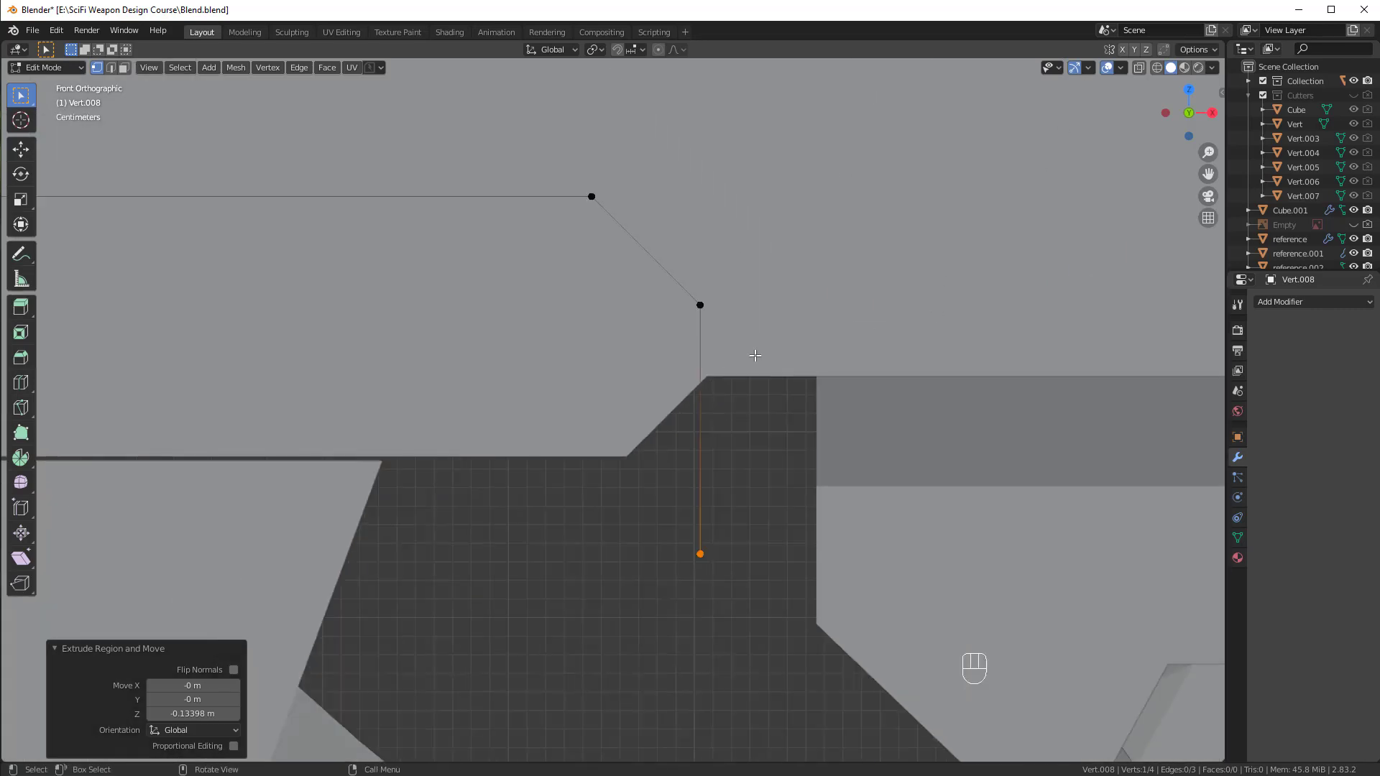
Extrude a vertical segment downward and nudge the outline points into line.
key(a)
key(g)
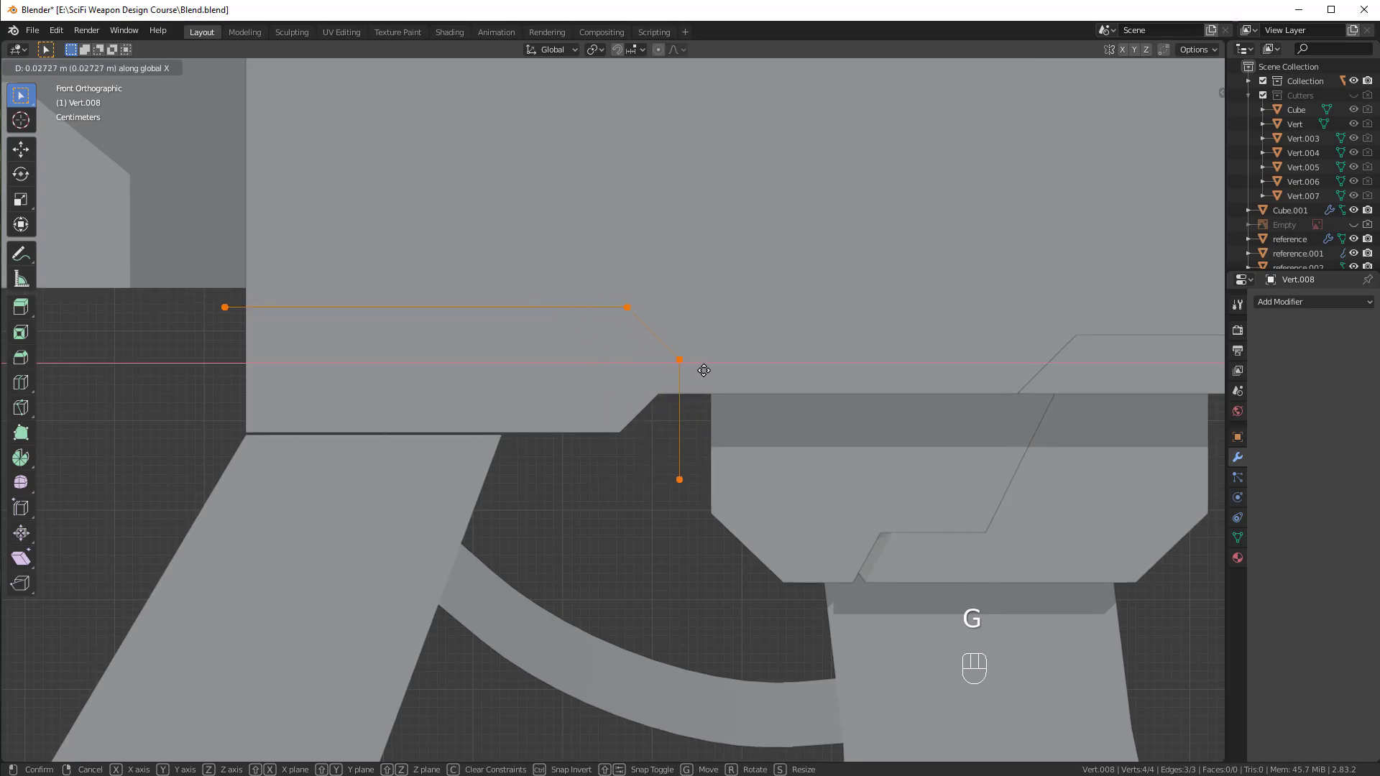
key(g)
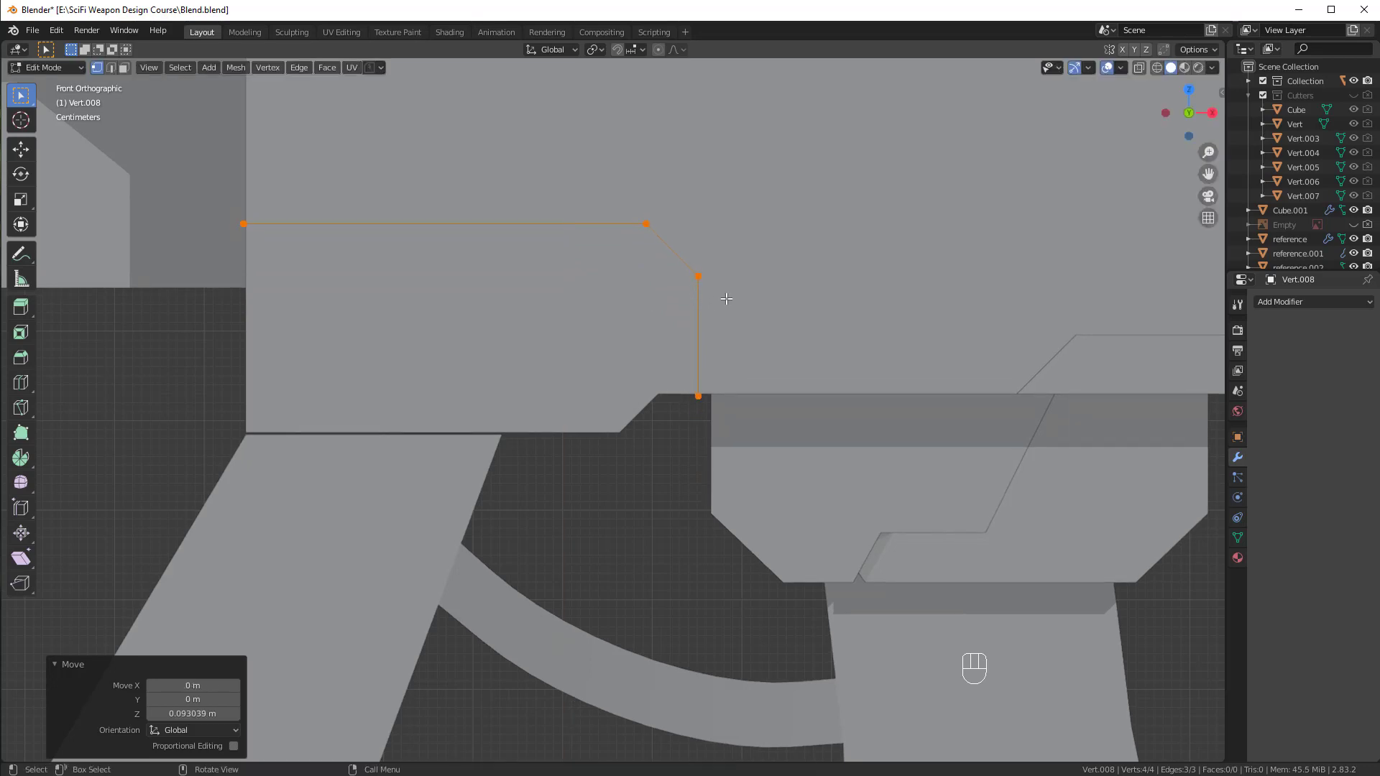
key(g)
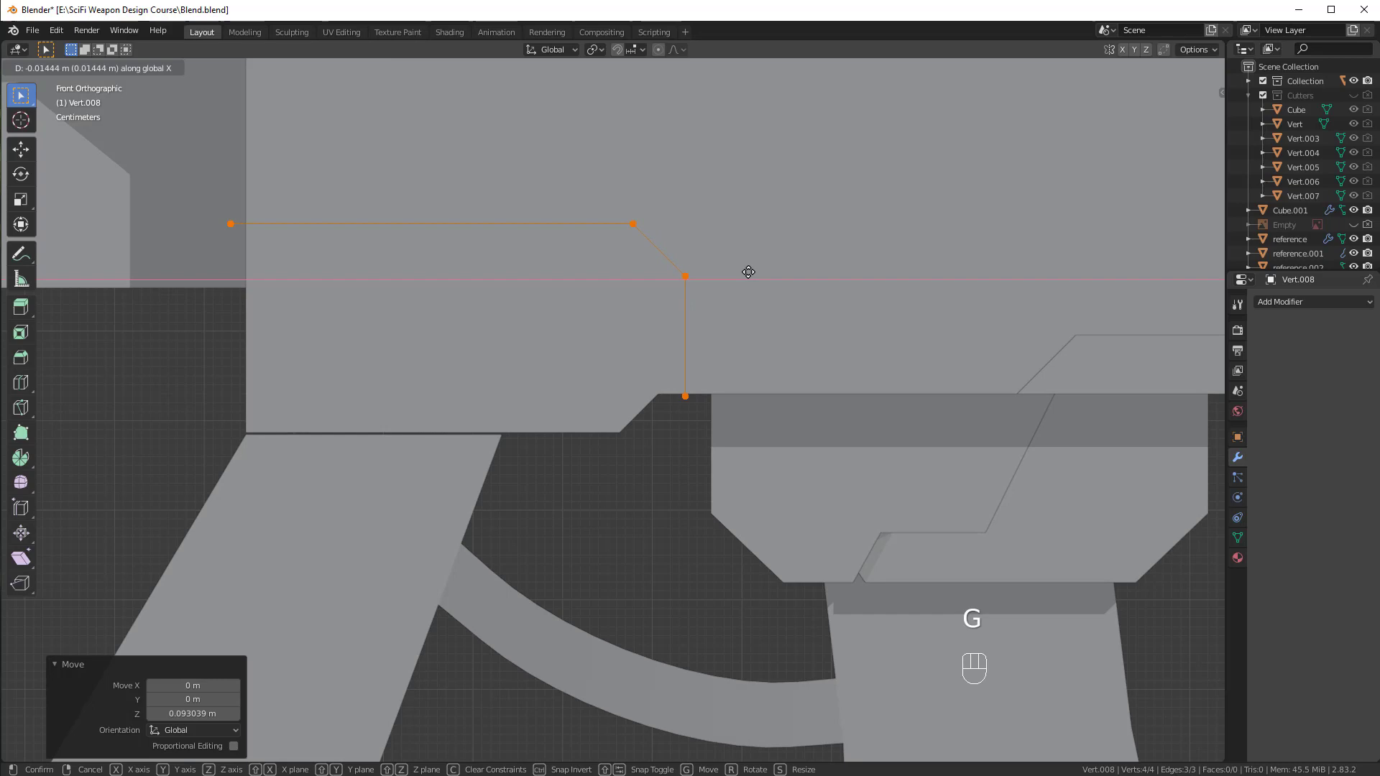
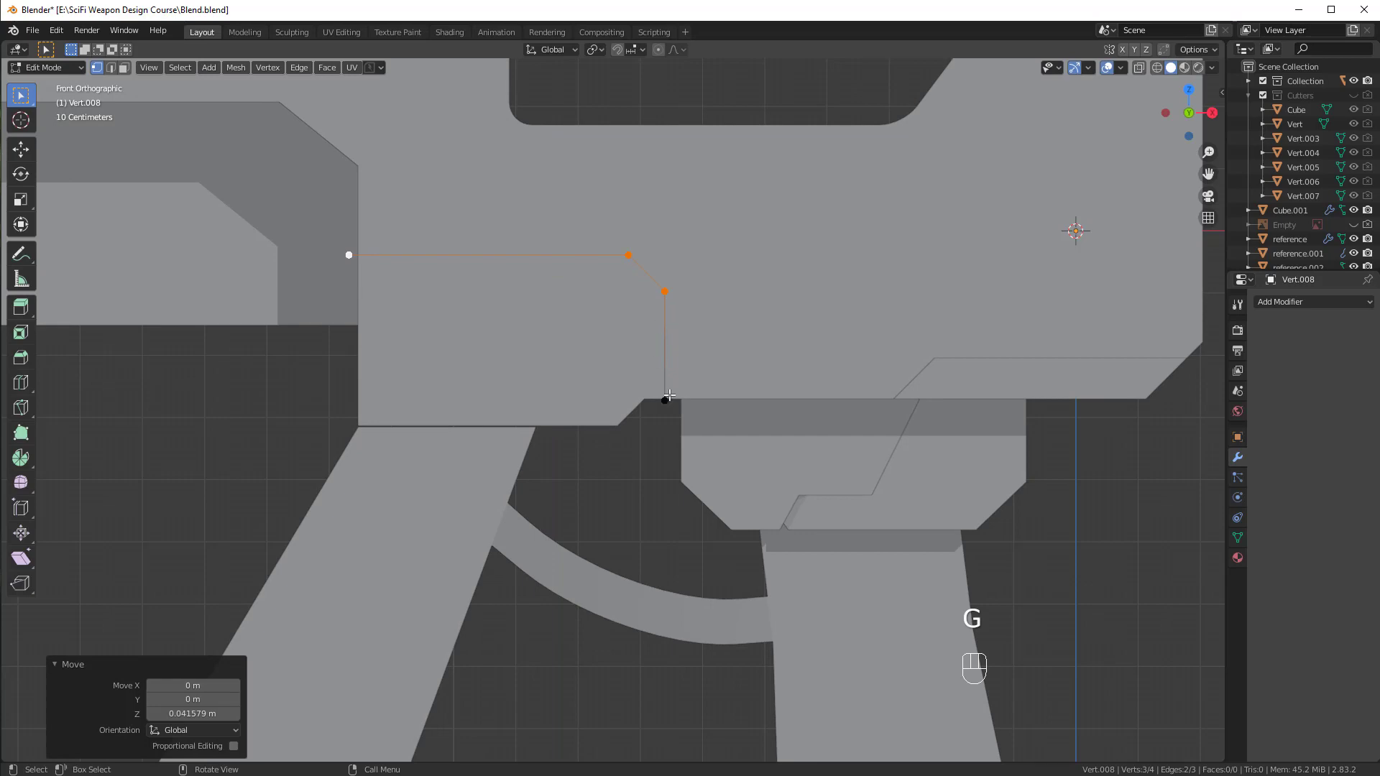
key(g)
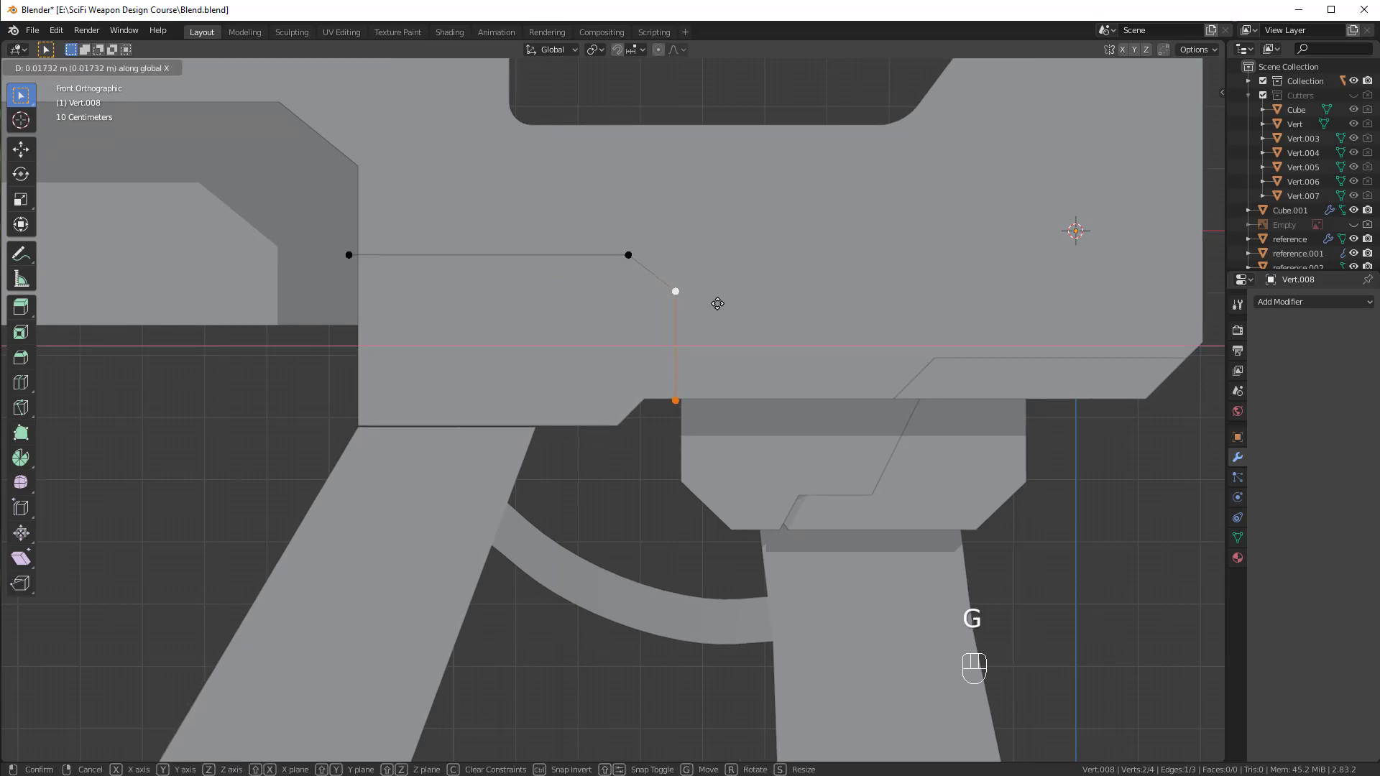
Slide the bottom point horizontally into place and fill the outline into a face.
drag(746, 398, 706, 401)
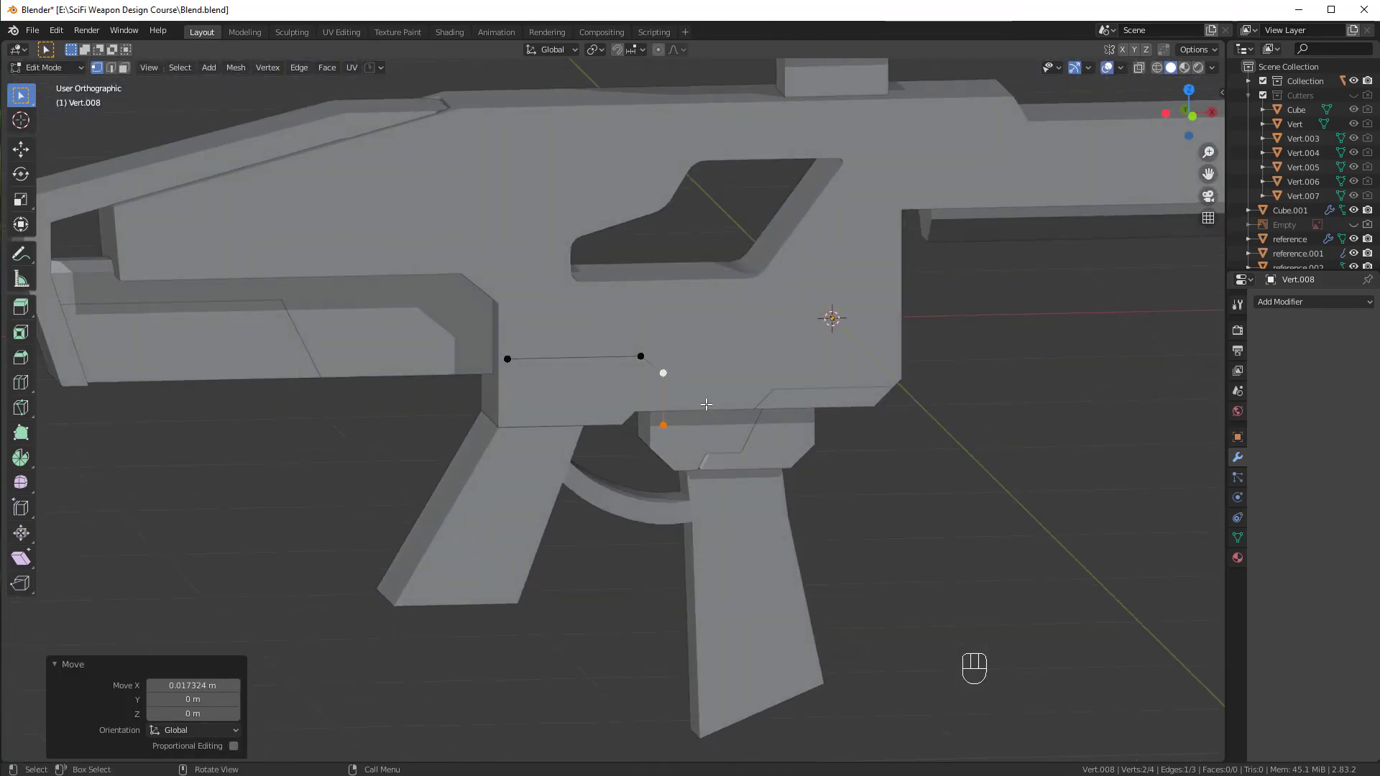
key(KP_1)
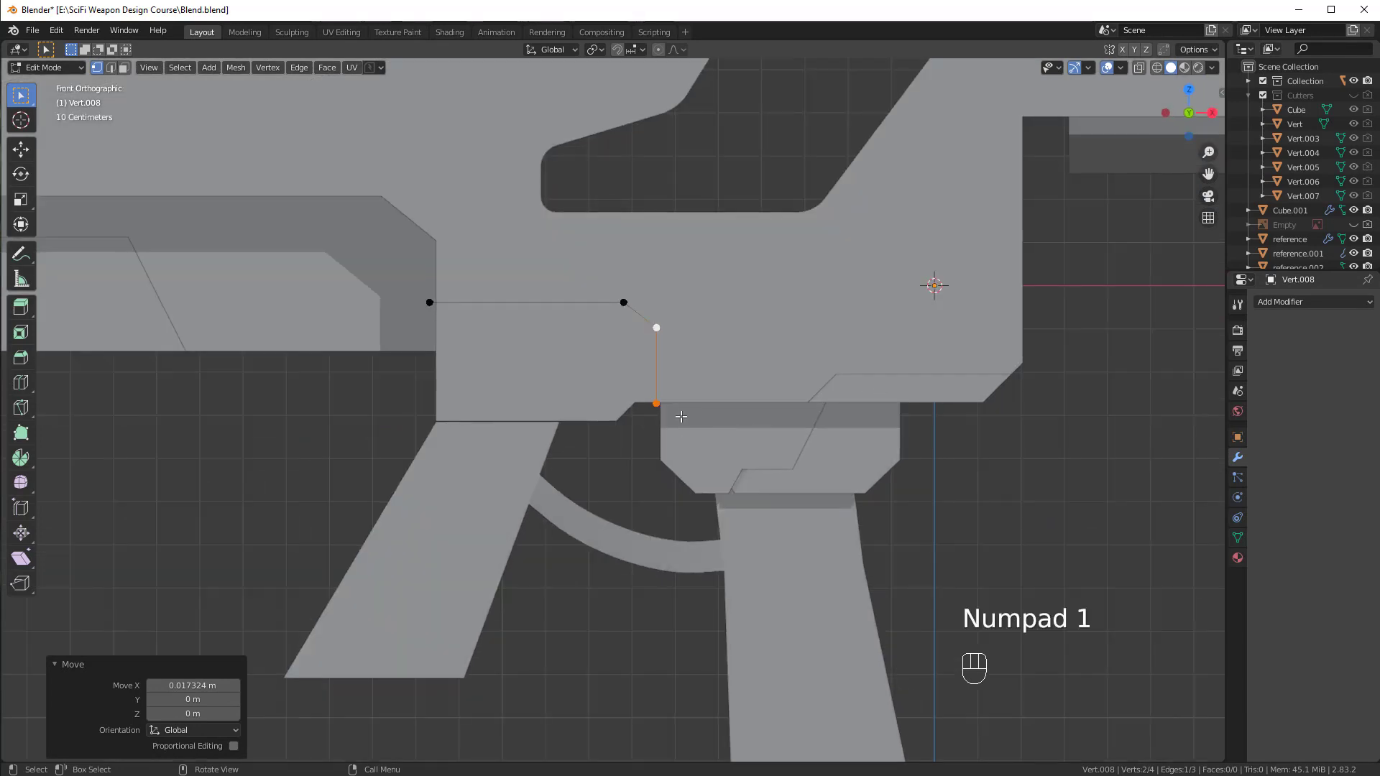
click(663, 397)
key(g)
key(e)
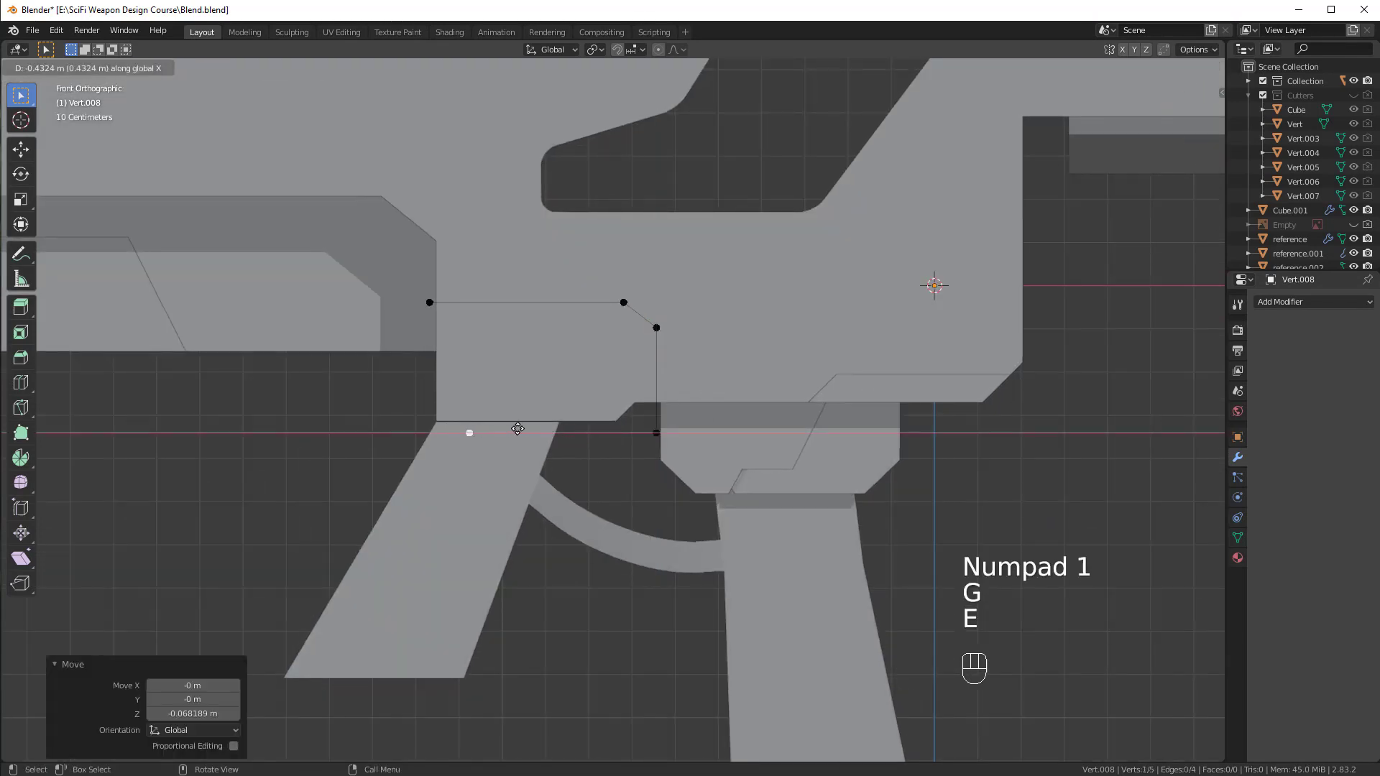
click(429, 418)
key(f)
drag(772, 368, 635, 382)
Extrude the panel face into a solid block and slice it into reference.001 as a seam.
key(e)
click(986, 357)
key(alt+a)
drag(943, 377, 924, 380)
key(Tab)
drag(851, 342, 823, 342)
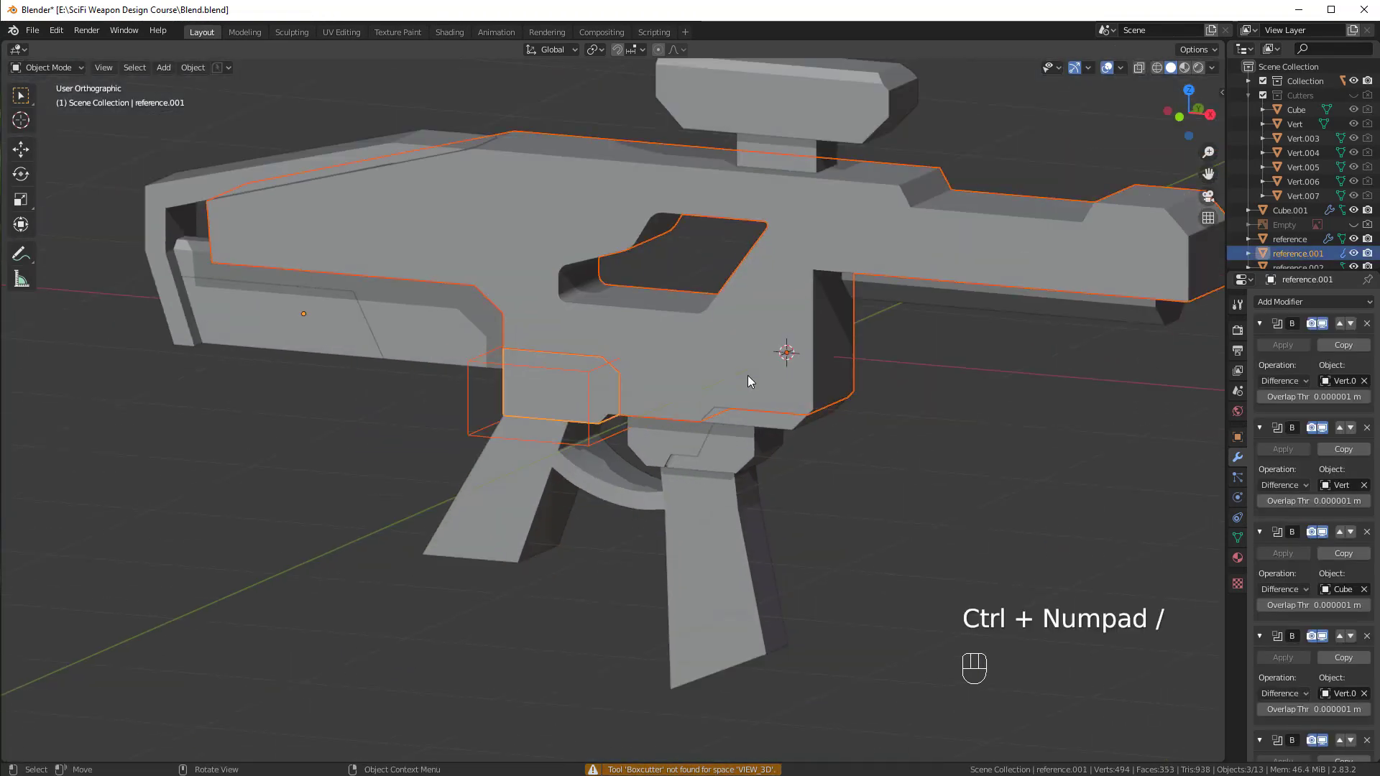
drag(711, 442, 748, 438)
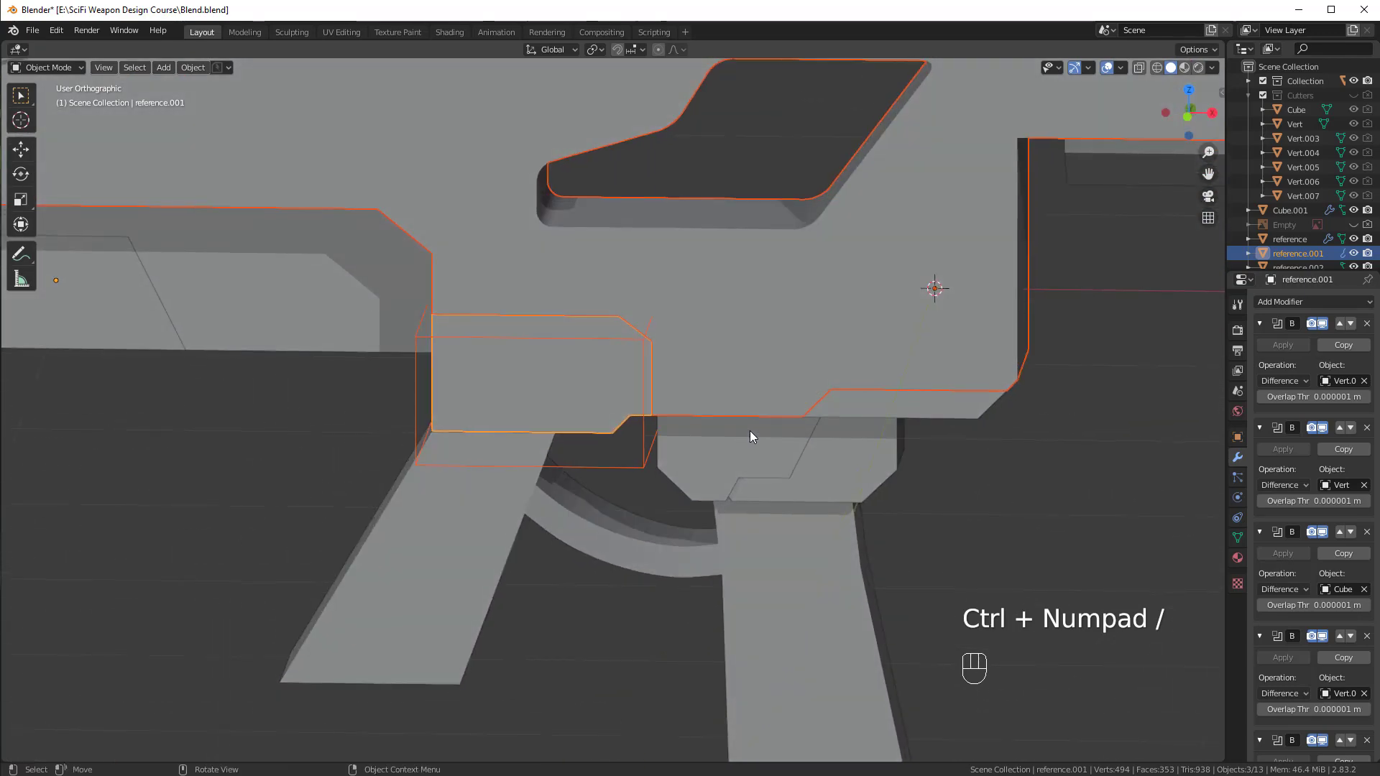
drag(775, 423, 775, 435)
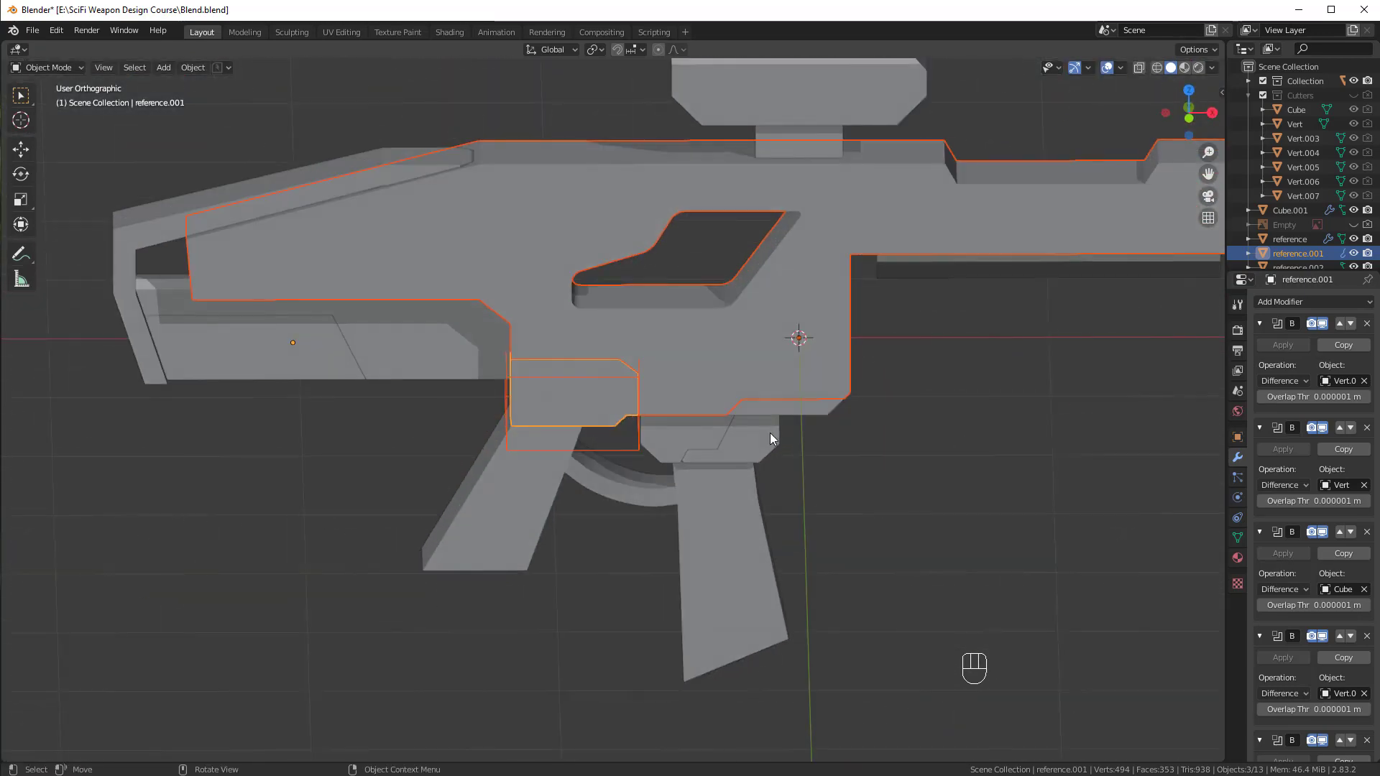
Move the Vert.008 cutter into the Cutters collection.
click(636, 379)
key(m)
click(747, 362)
key(KP_1)
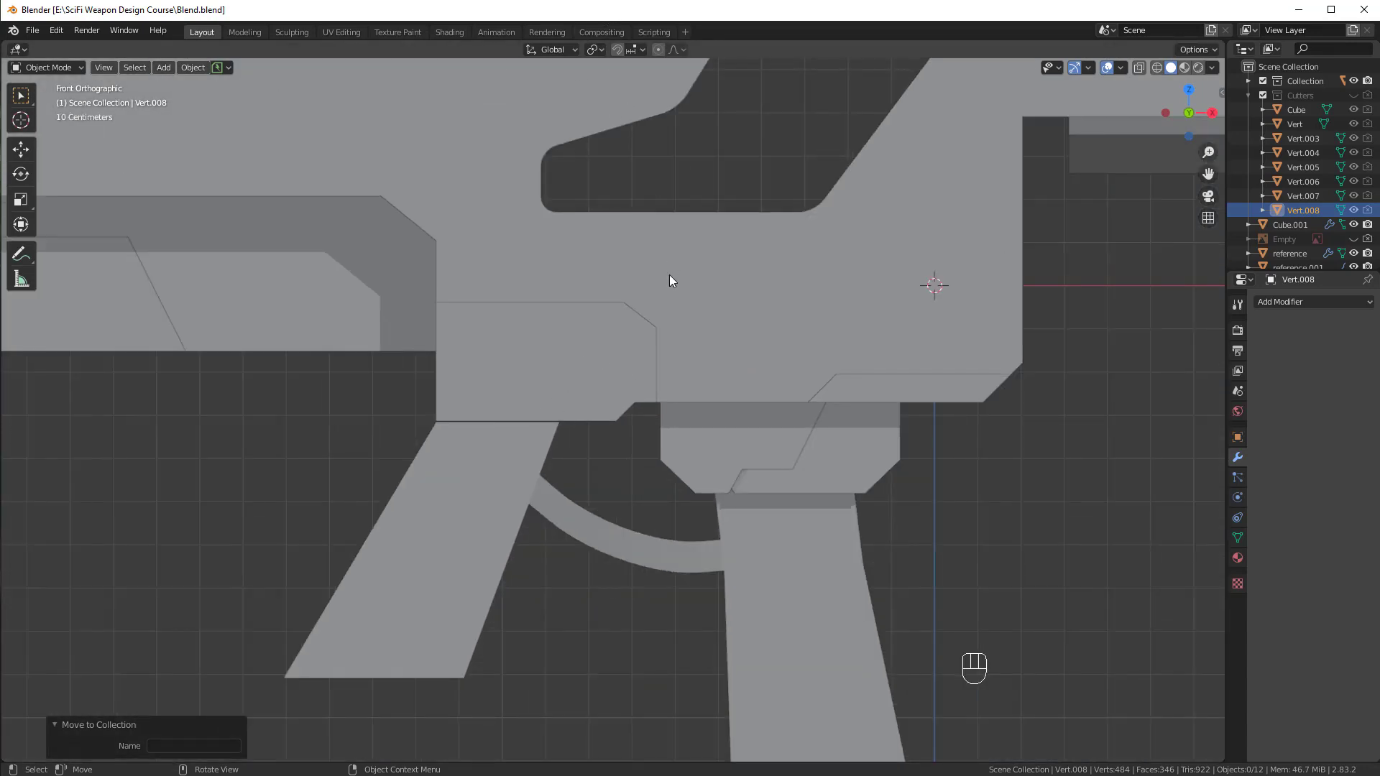
Add a cylinder, rotate it 90° to face front, shrink it and move it to the receiver.
key(shift+a)
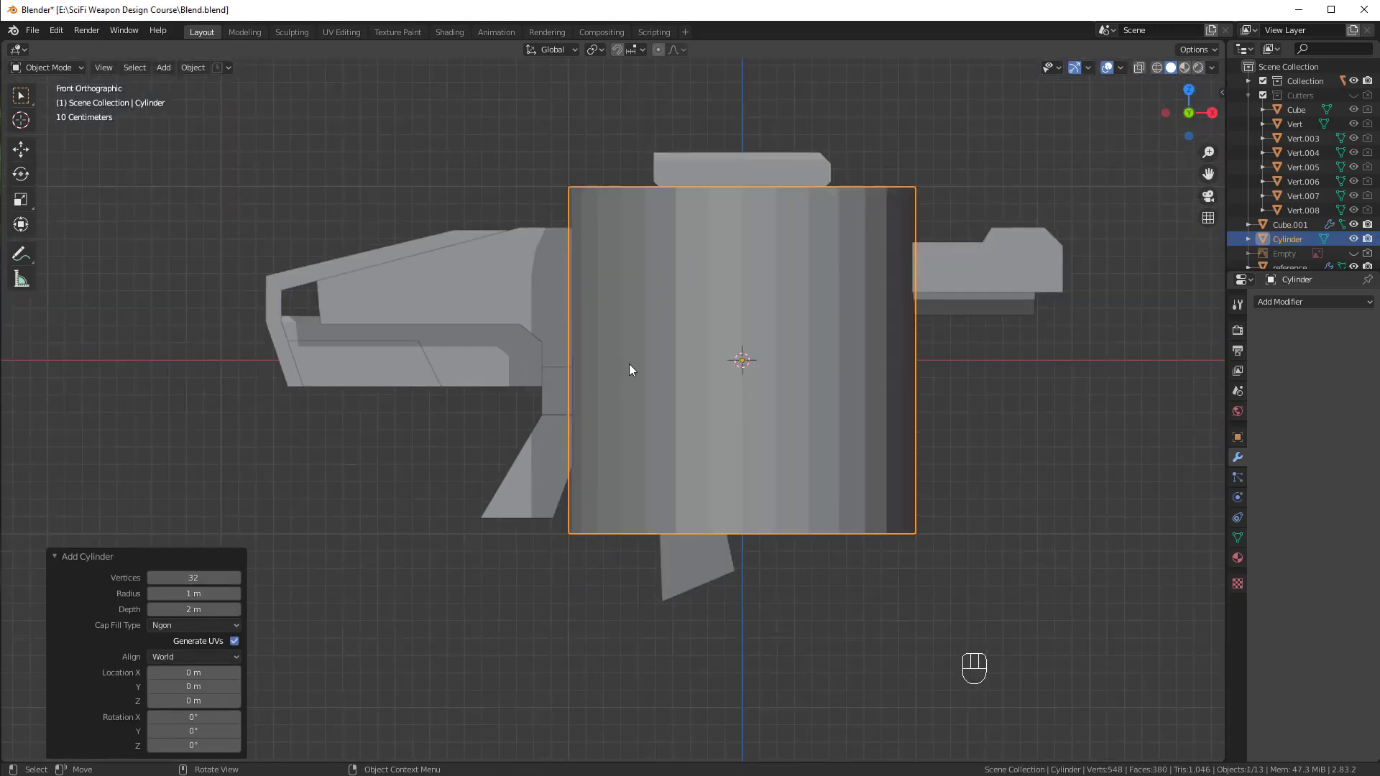
key(r)
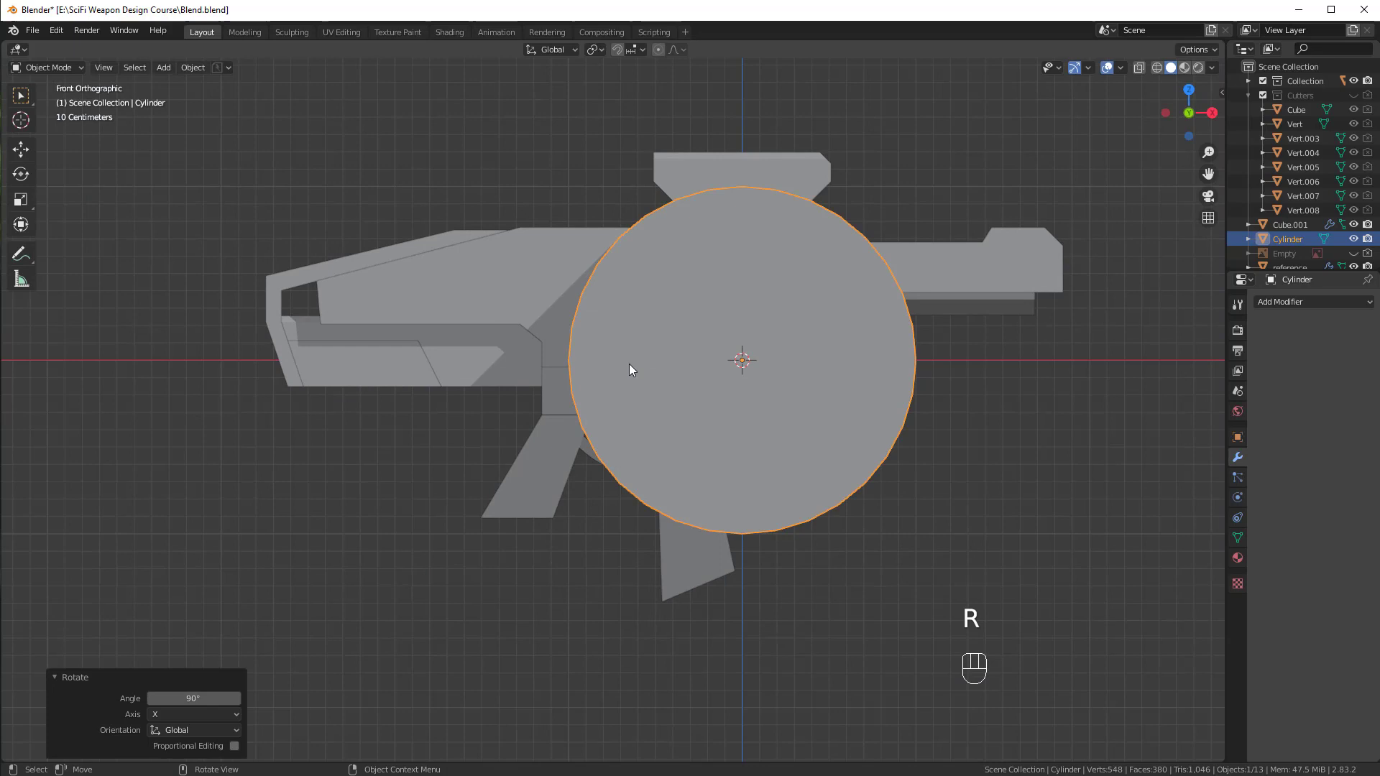
key(s)
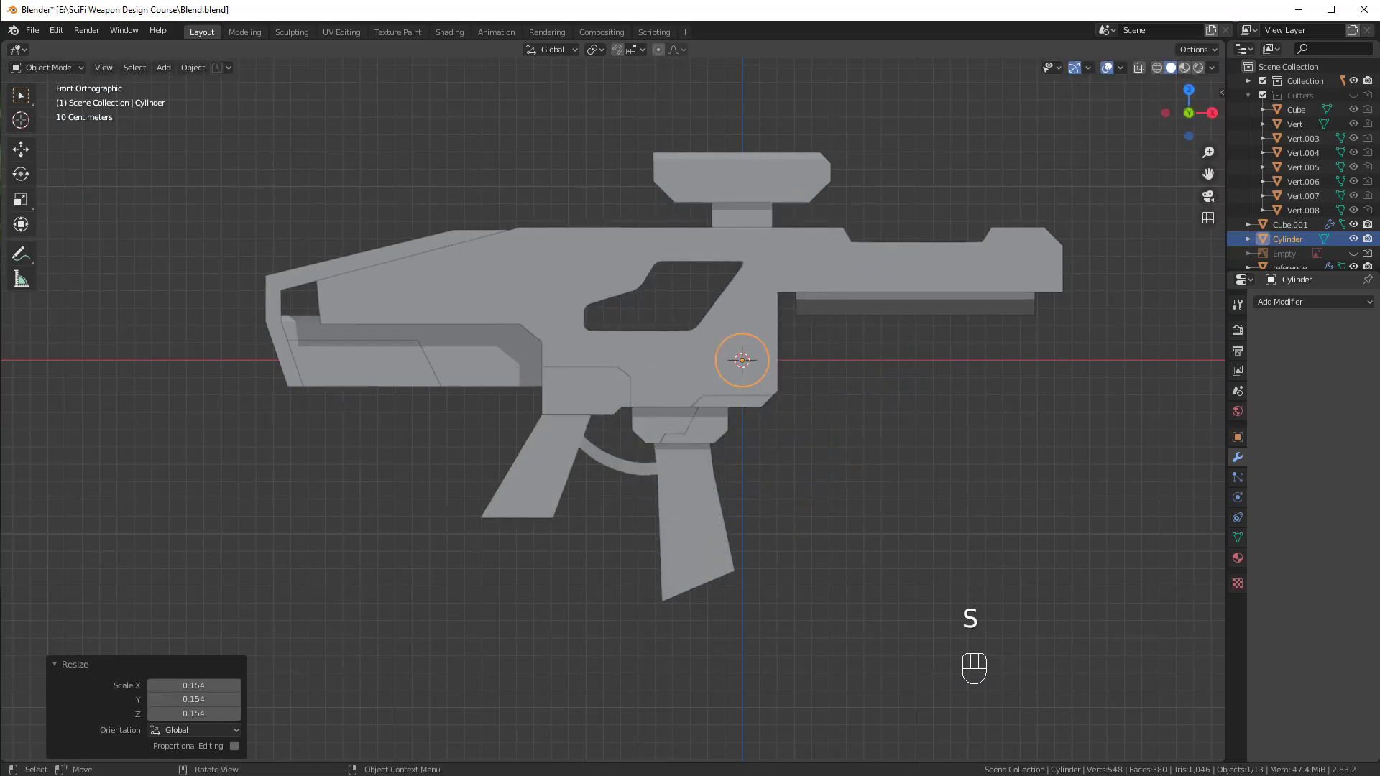
key(g)
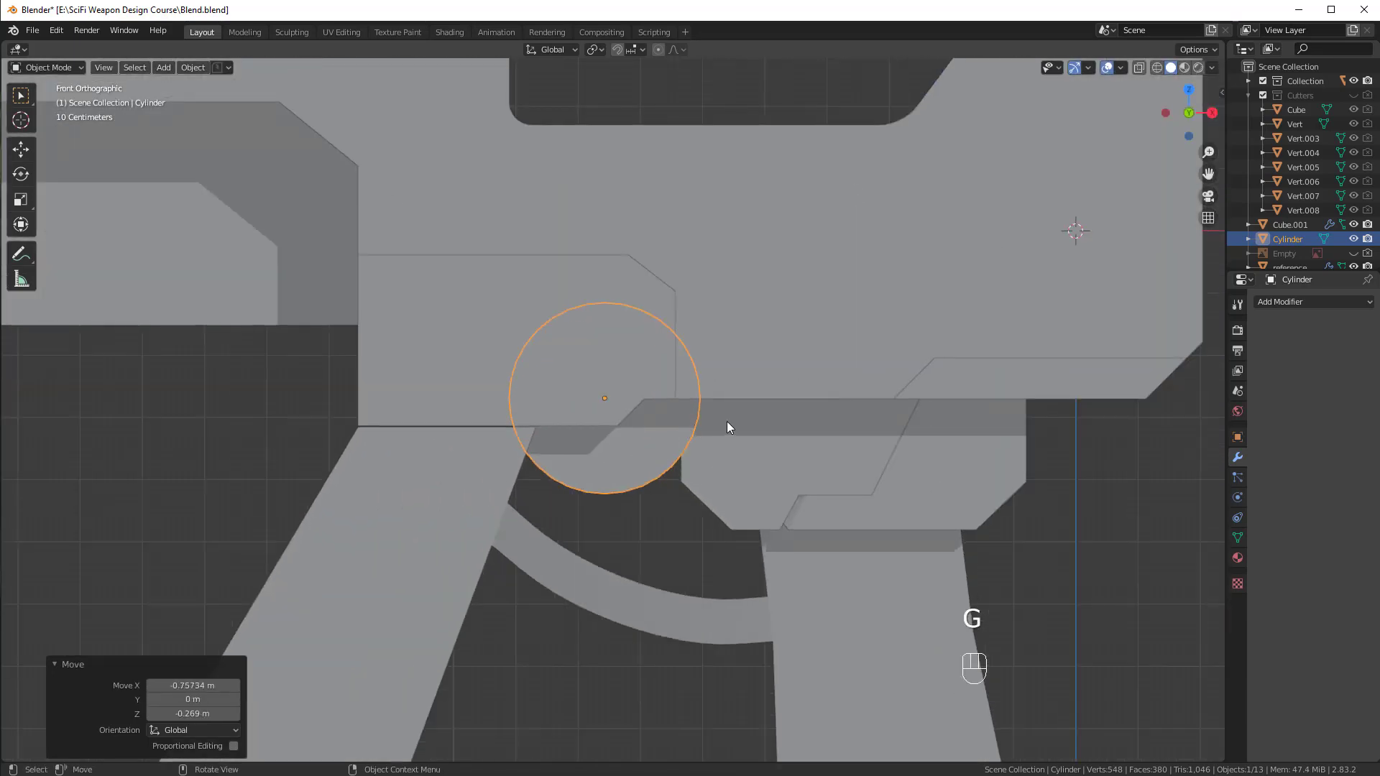
key(g)
Scale and position the cylinder to fit the joint corner above the trigger guard.
key(s)
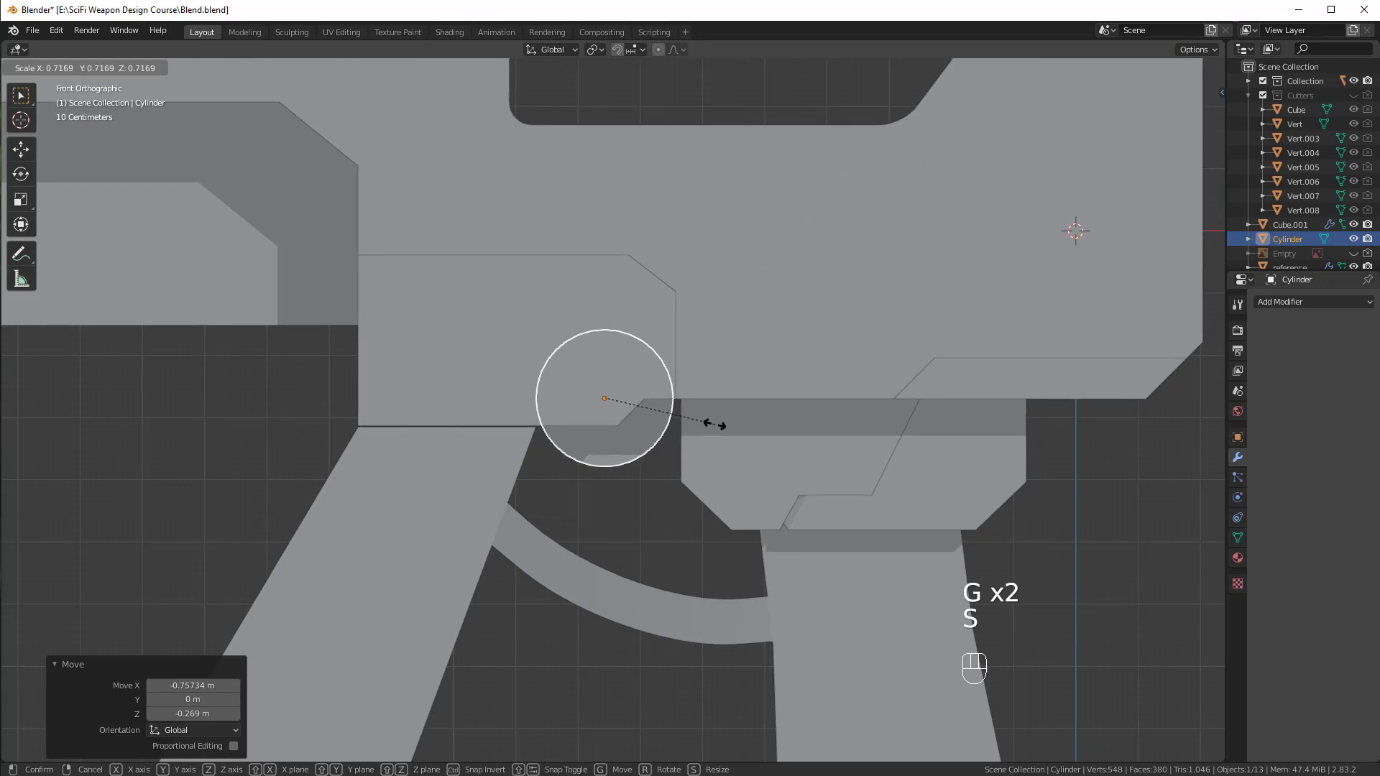
key(g)
key(s)
key(g)
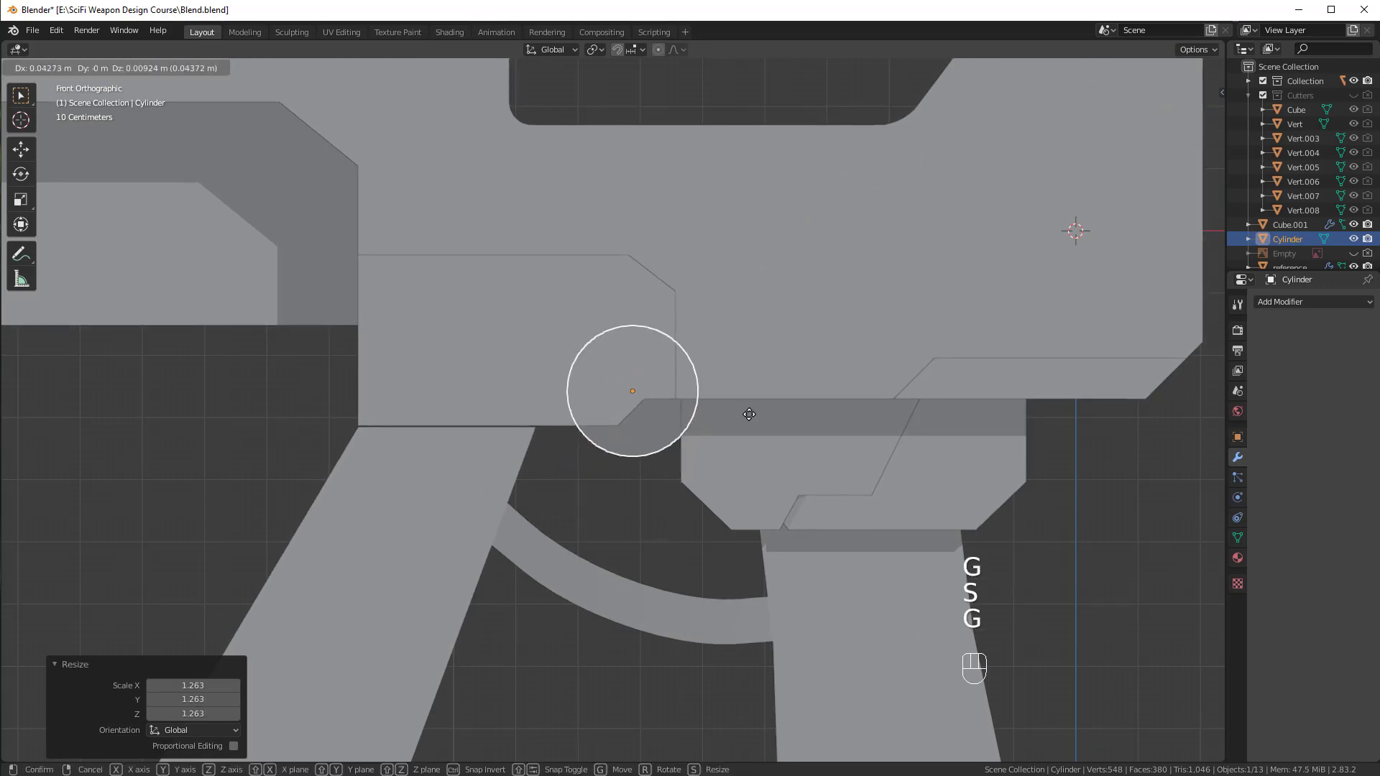
drag(805, 392, 874, 403)
Stretch the cylinder along its length so it runs through the receiver.
key(s)
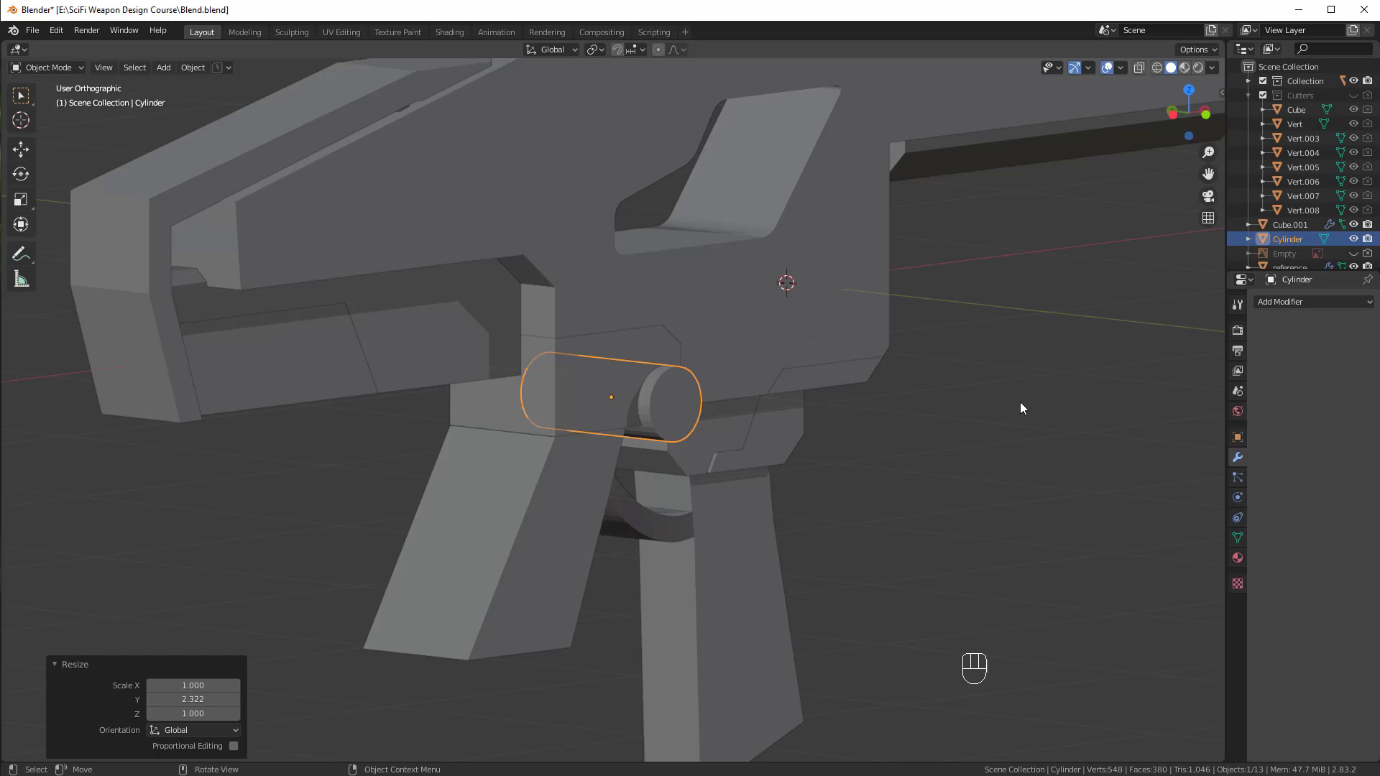
drag(806, 404, 760, 401)
key(alt+a)
drag(770, 355, 794, 375)
Union the cylinder into reference.001 so the receiver gains a rounded lobe at the joint.
middle_click(628, 404)
middle_click(784, 337)
click(568, 300)
drag(732, 322, 664, 274)
drag(663, 273, 731, 328)
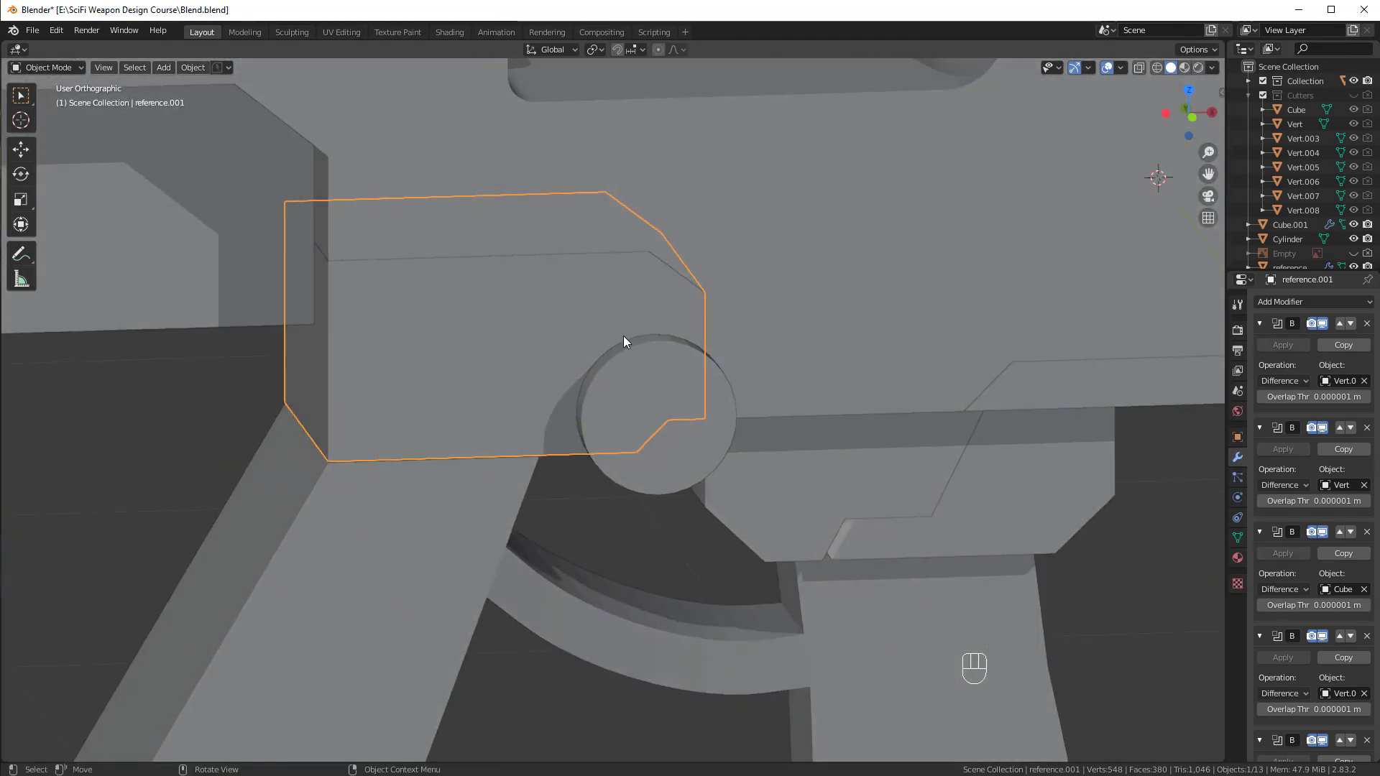
click(652, 361)
middle_click(692, 356)
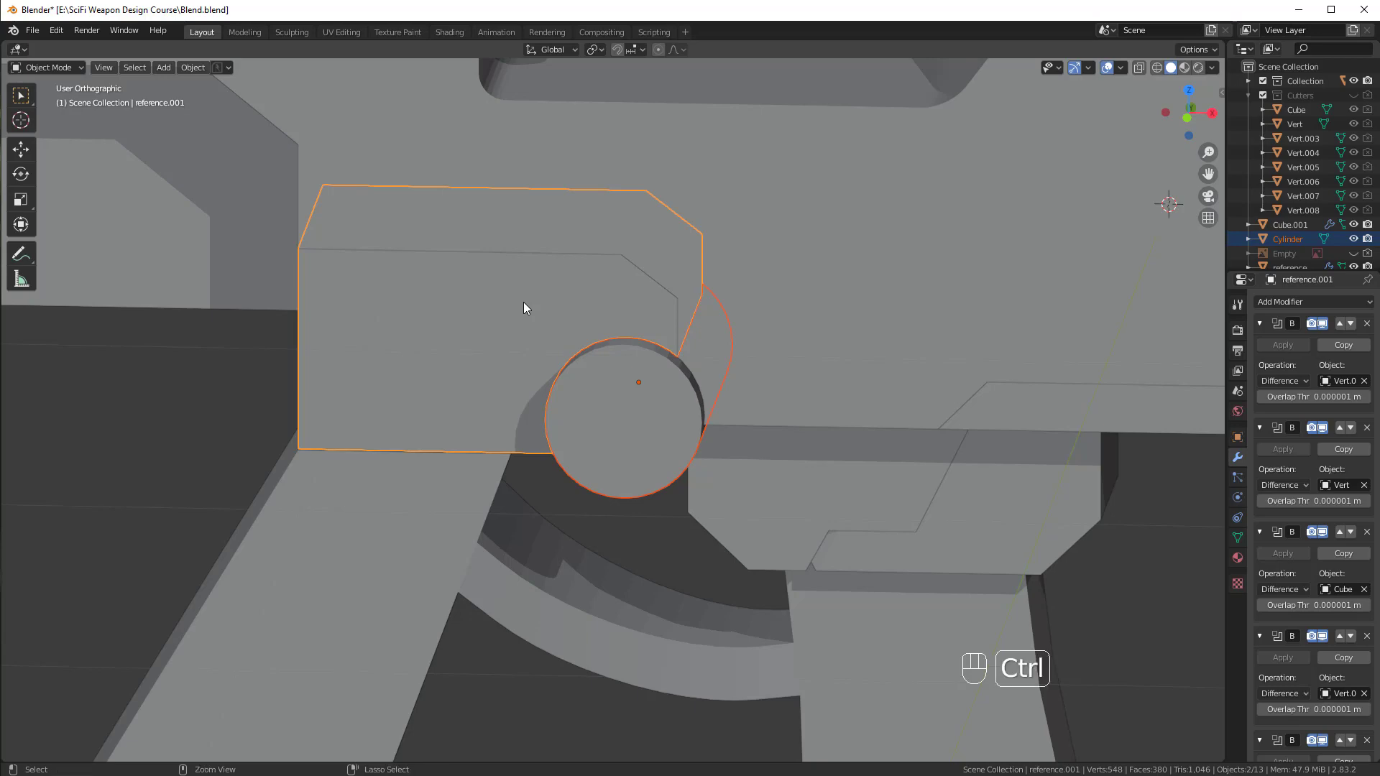
drag(665, 399, 760, 410)
Move the cylinder into the Cutters collection.
click(707, 359)
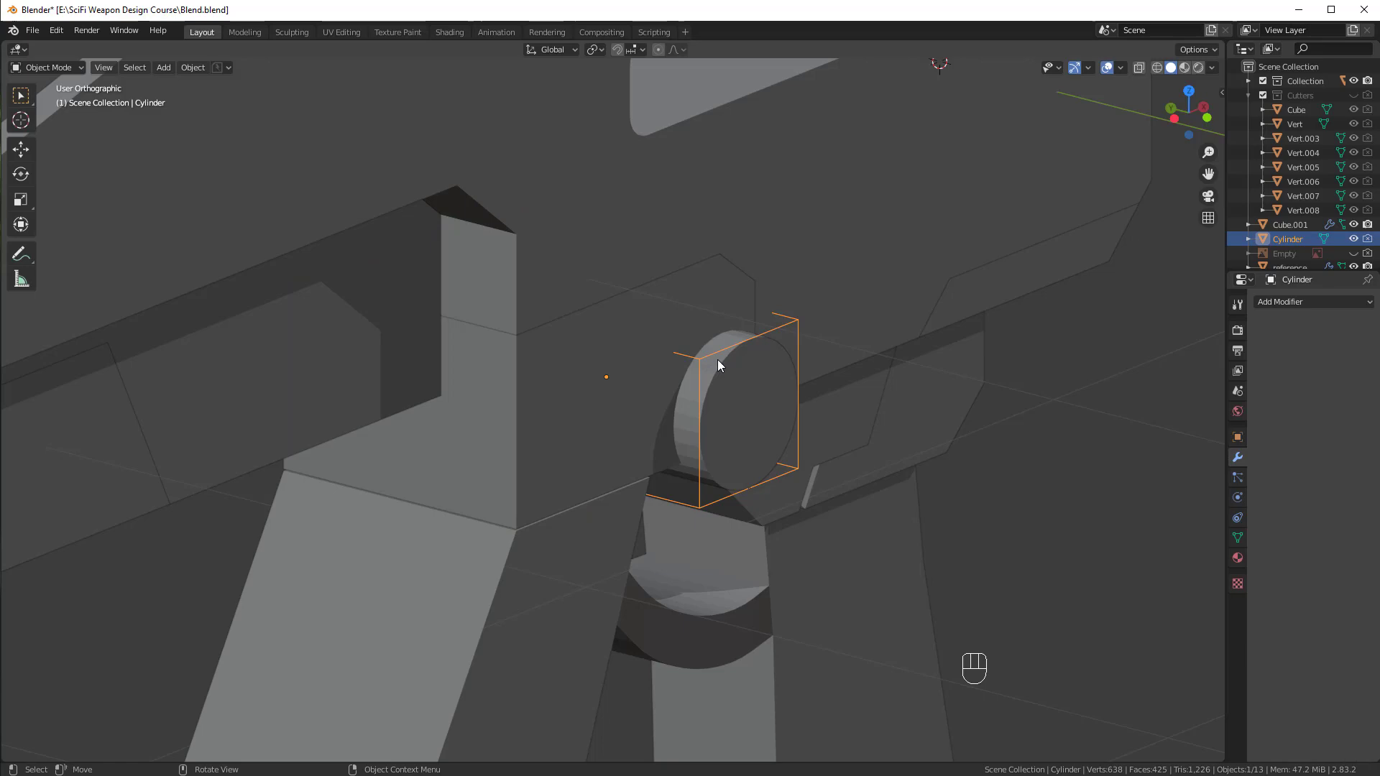
key(m)
drag(817, 397, 746, 367)
drag(631, 369, 678, 388)
click(684, 382)
click(647, 387)
drag(878, 406, 917, 381)
key(alt+a)
Orbit around the receiver to check the new rounded lobe.
drag(933, 383, 805, 445)
middle_click(806, 445)
drag(781, 465, 711, 444)
drag(711, 444, 856, 408)
click(749, 408)
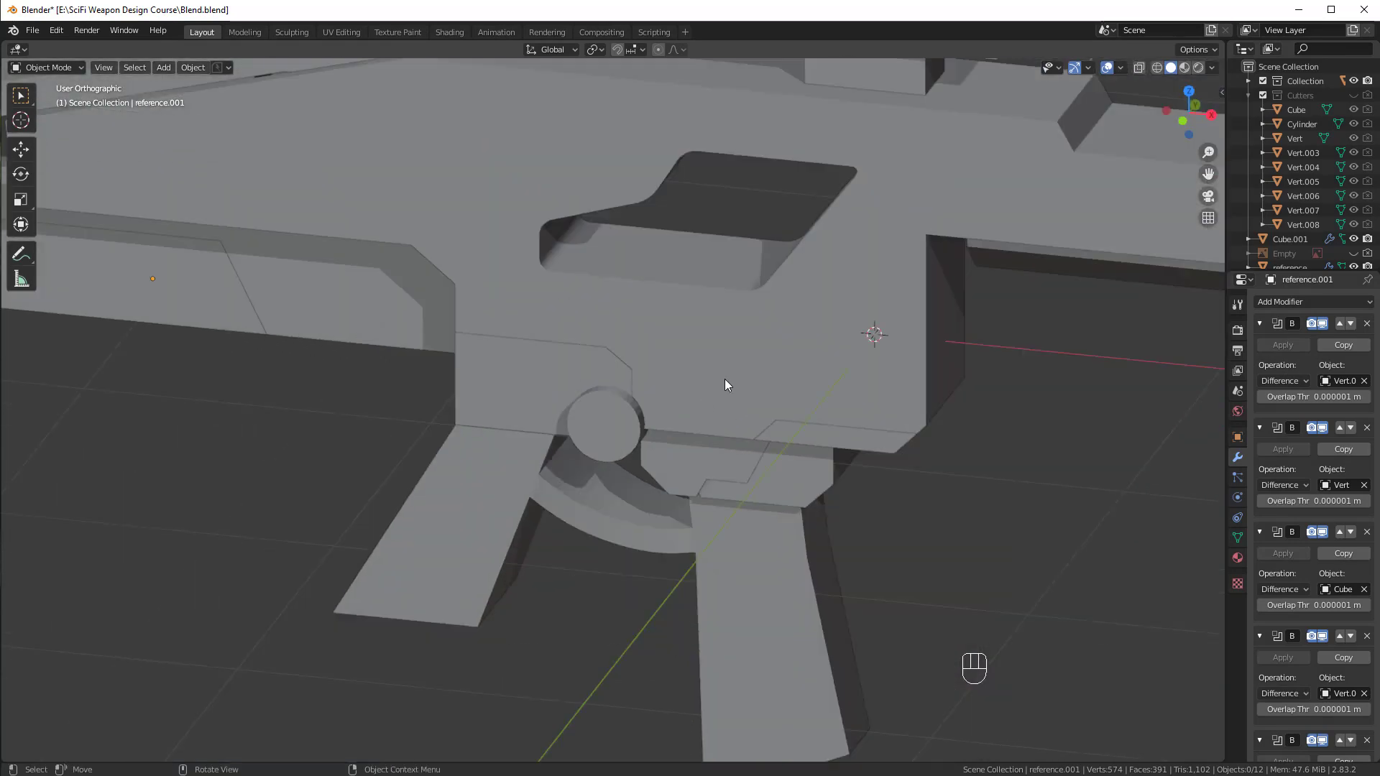
key(g)
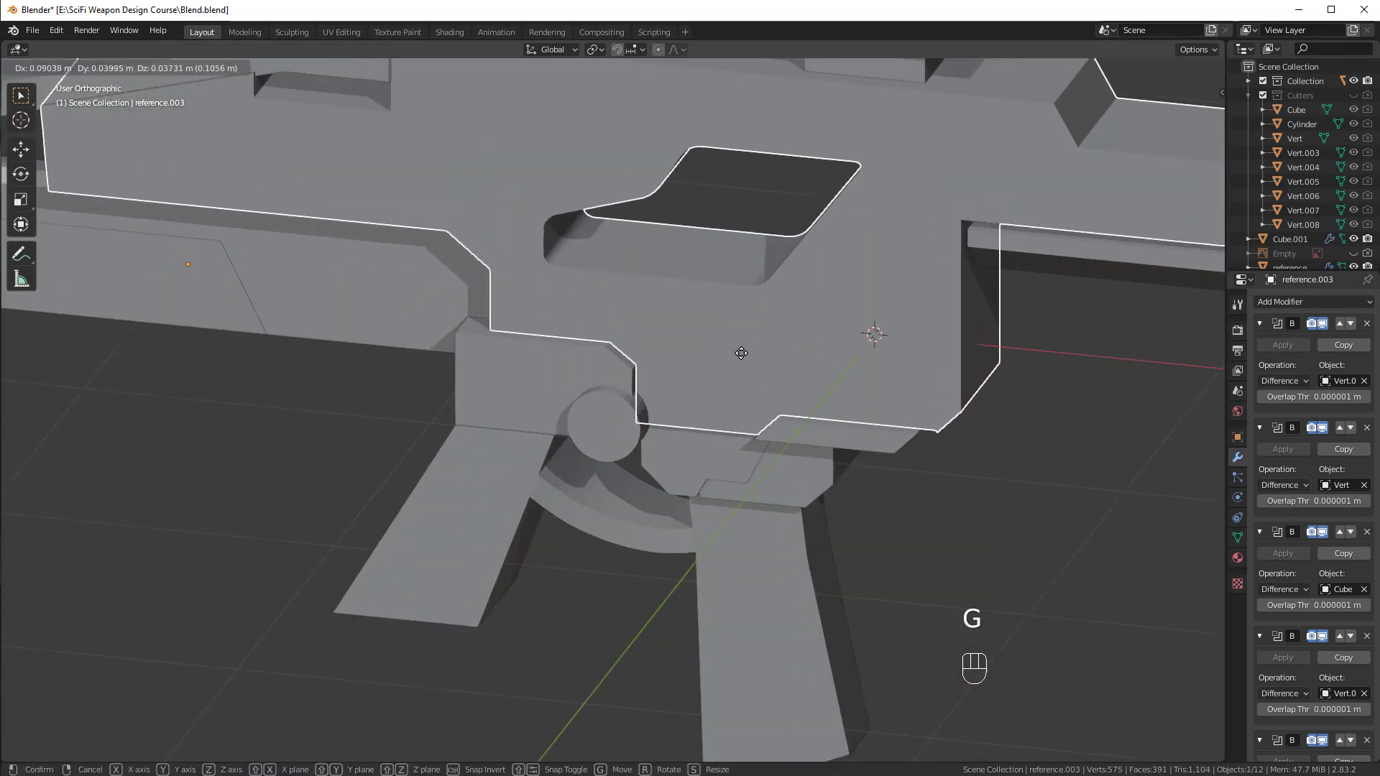
drag(661, 407, 715, 303)
drag(715, 303, 687, 391)
drag(709, 376, 767, 370)
Inspect the joint between the upper body and receiver from several angles.
click(632, 359)
drag(675, 377, 669, 401)
drag(838, 457, 801, 464)
drag(749, 419, 762, 431)
drag(763, 430, 723, 411)
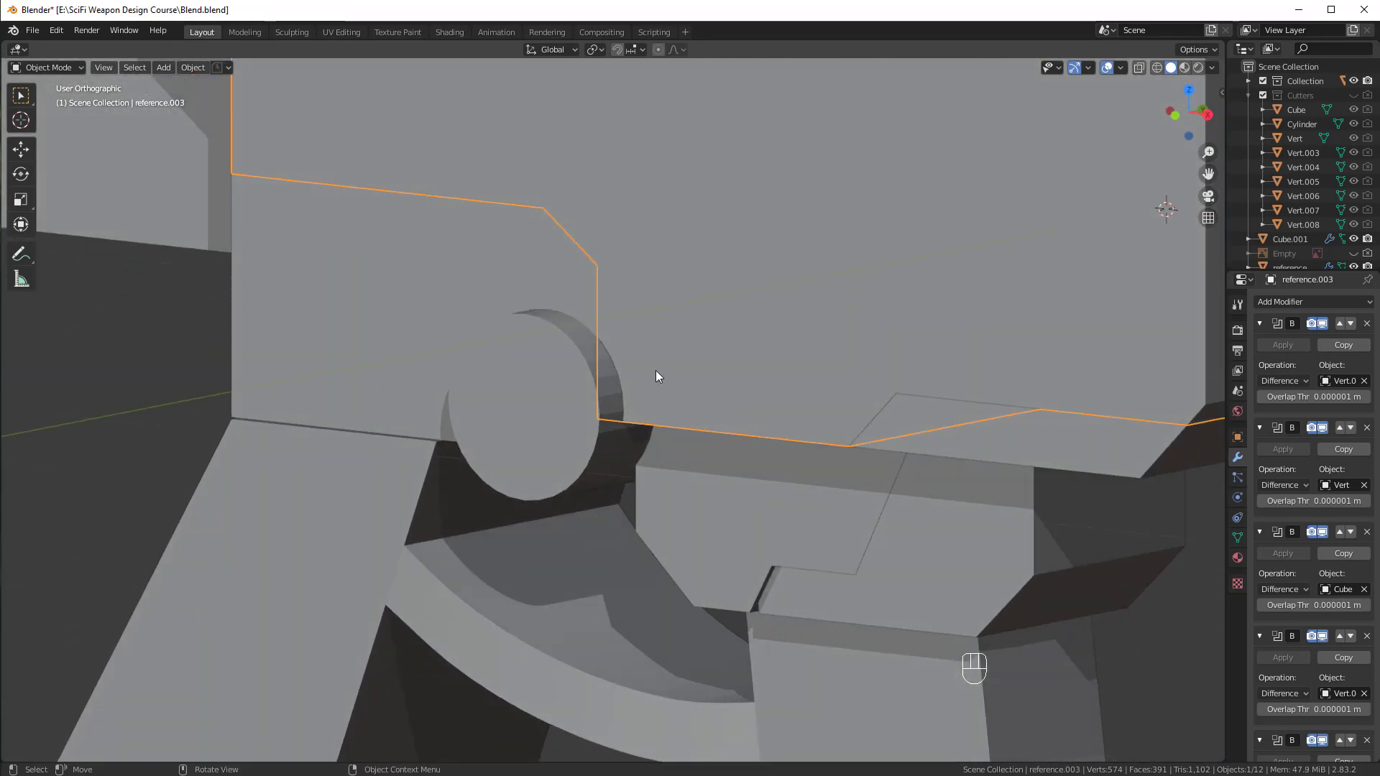
key(g)
drag(663, 323, 781, 373)
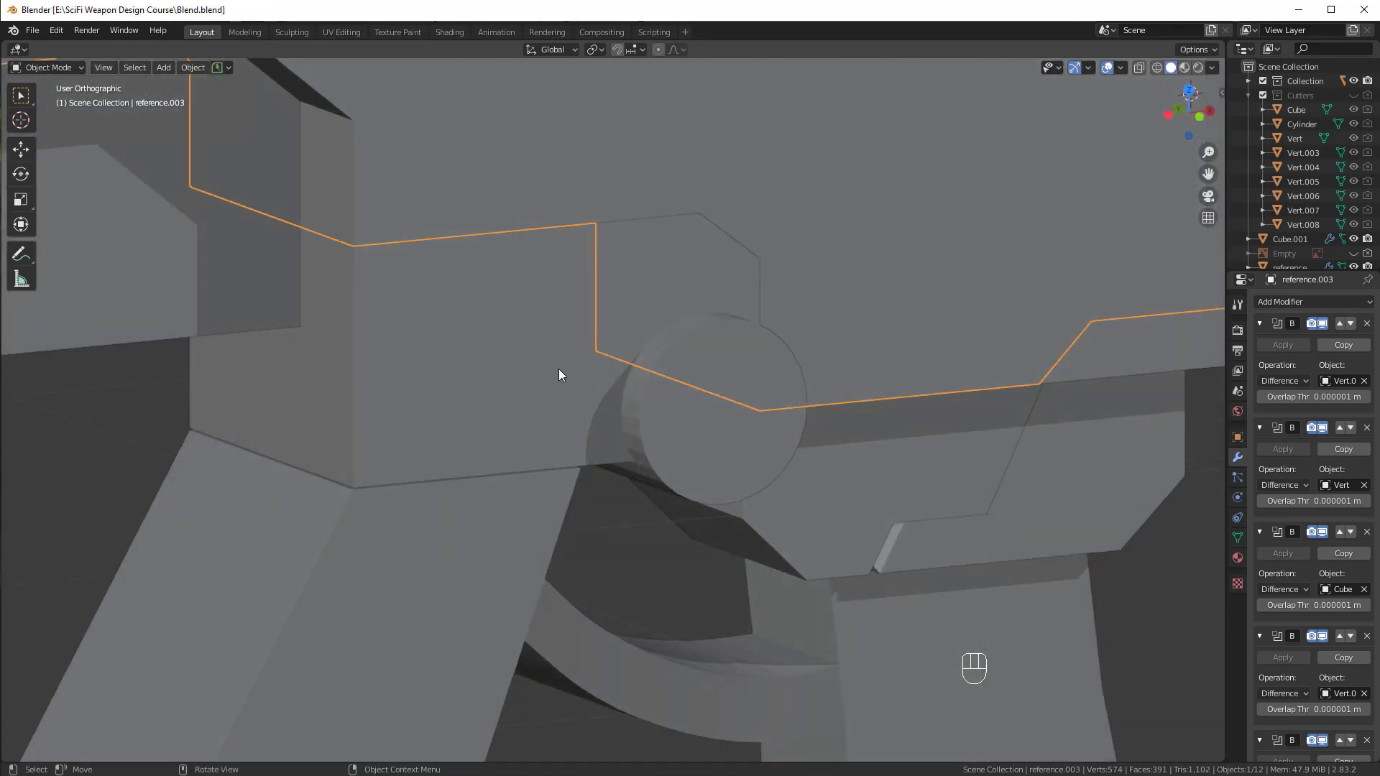
drag(773, 343, 700, 363)
click(627, 386)
Place the 3D cursor at the lobe's centre and add Cylinder.001 rotated 90° on X, sized to the lobe.
key(KP_1)
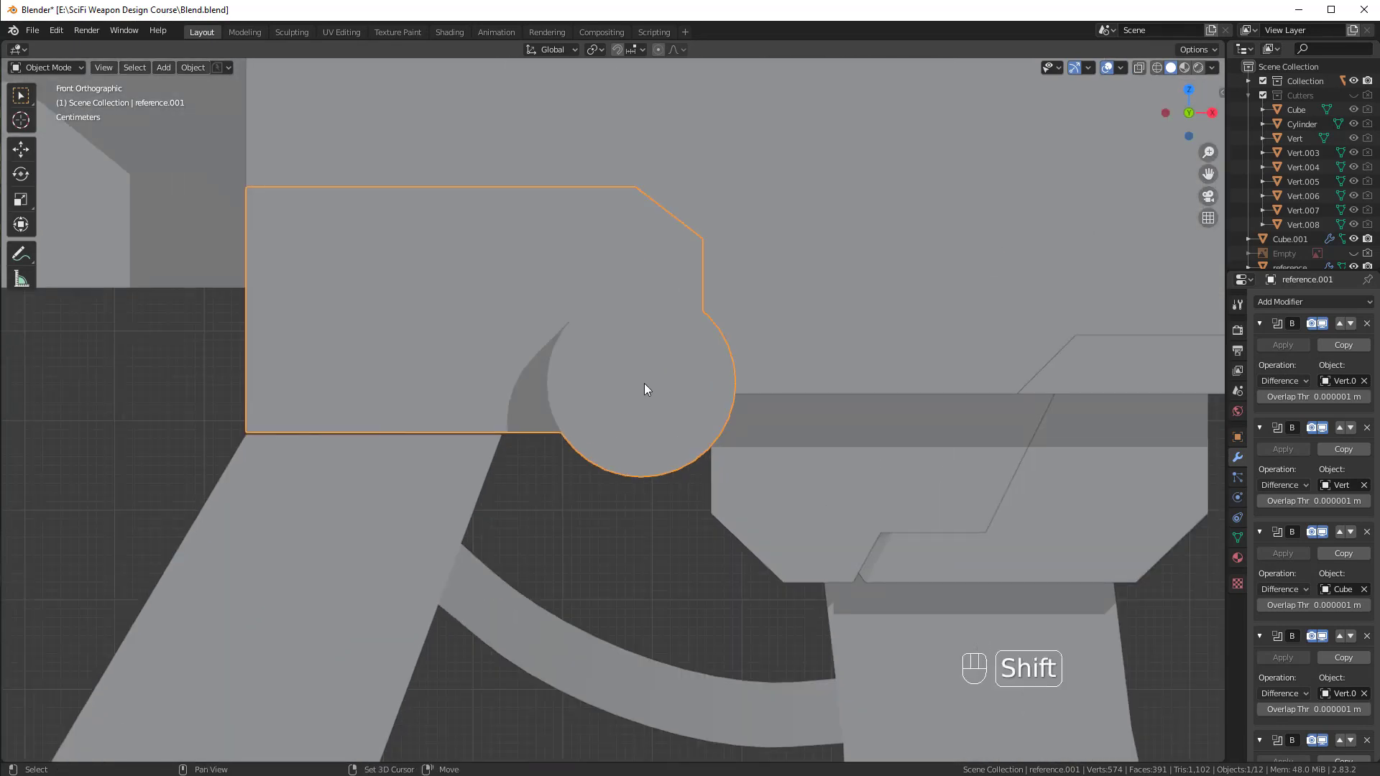
click(646, 387)
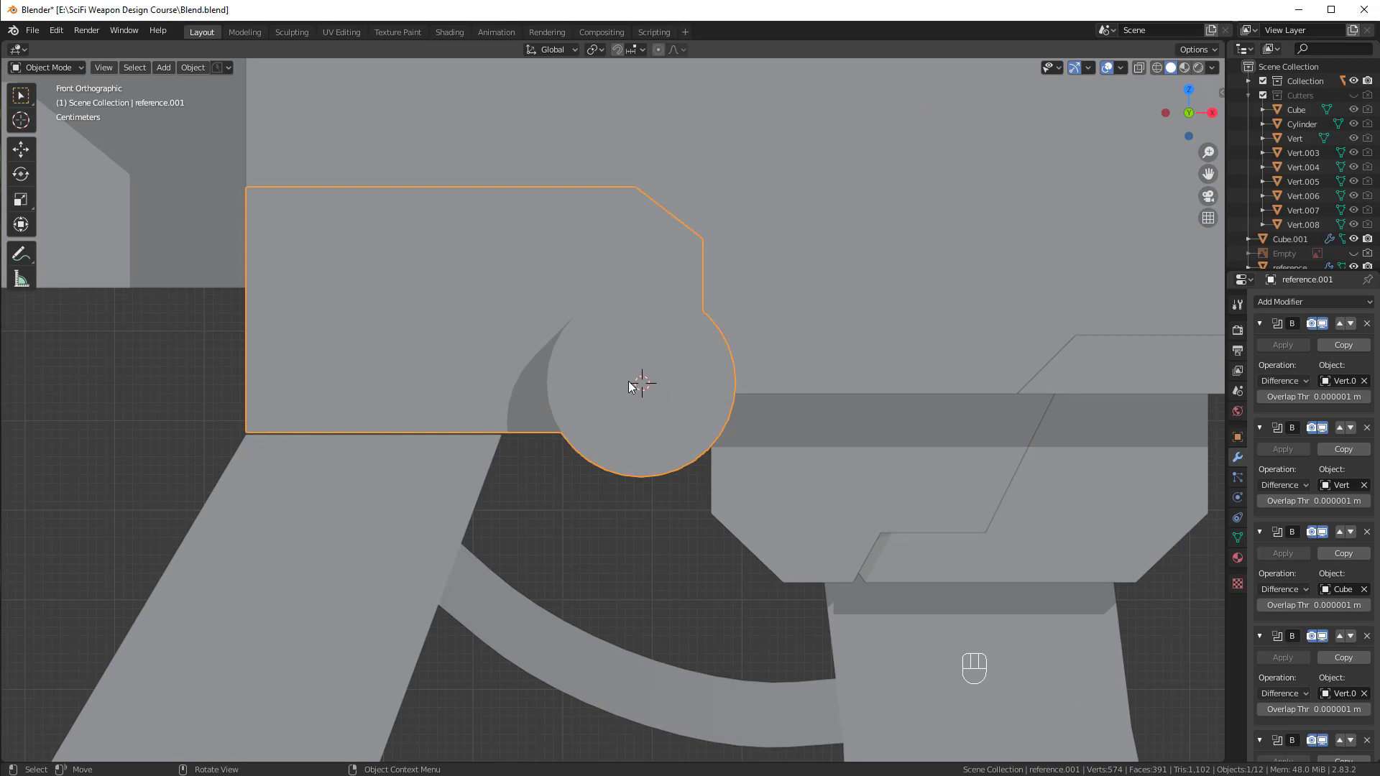
key(shift+a)
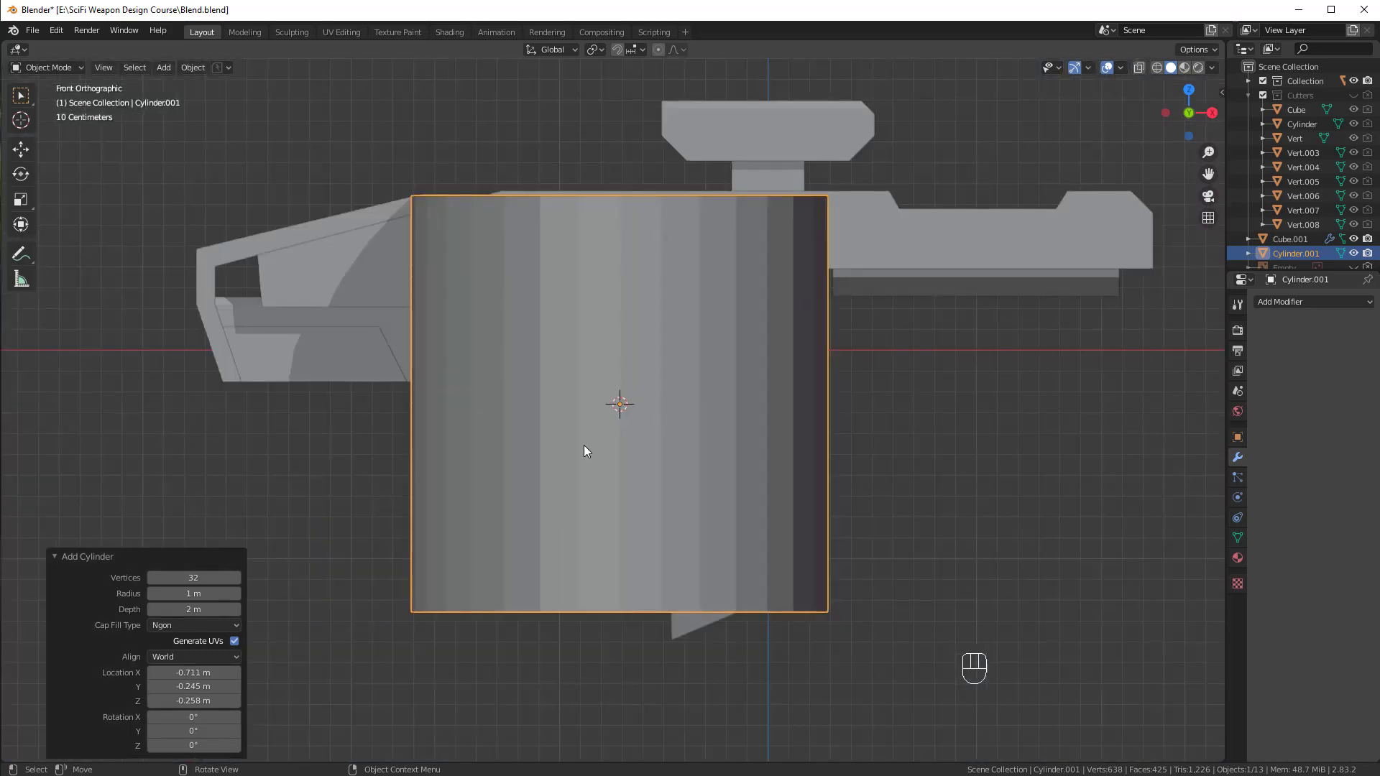
key(r)
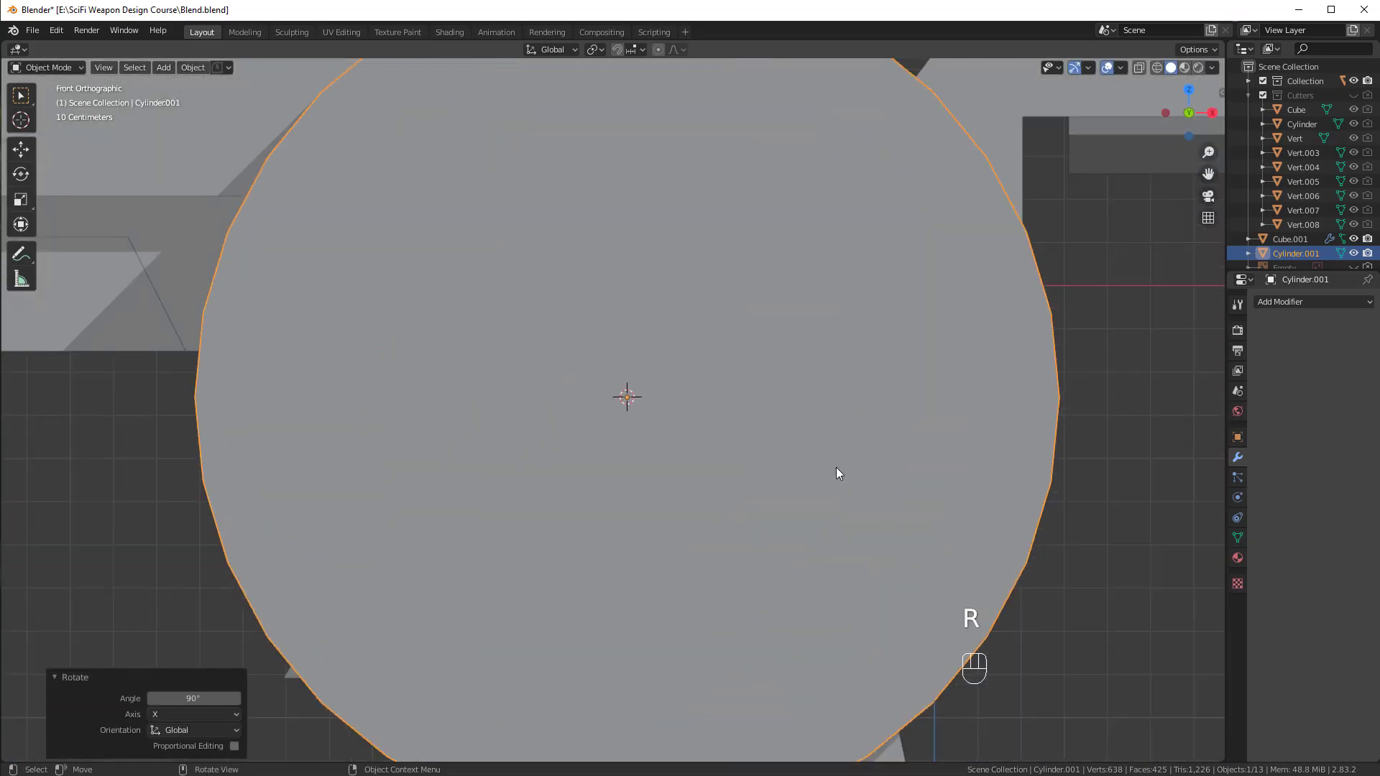
key(s)
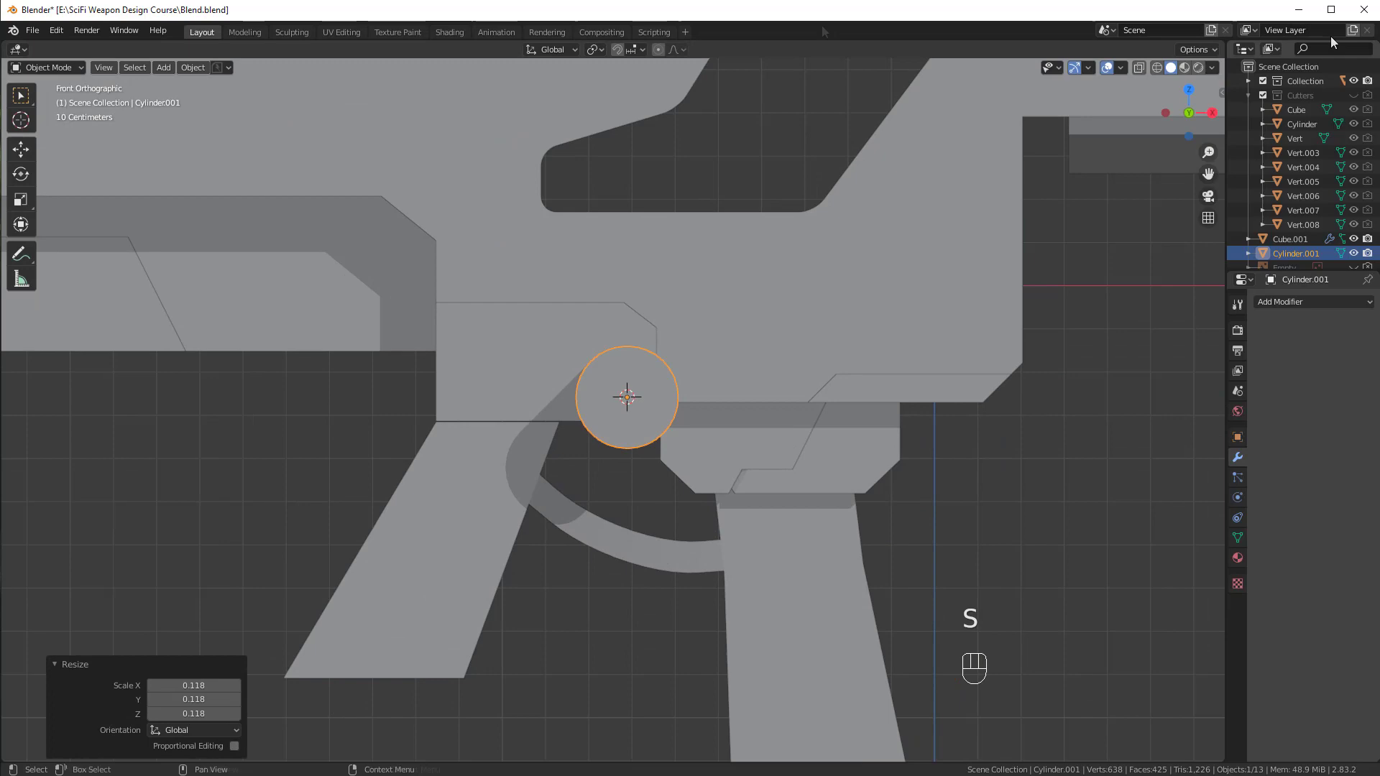
In wireframe, enlarge the cylinder slightly beyond the lobe's radius.
key(s)
key(z)
drag(688, 294, 714, 438)
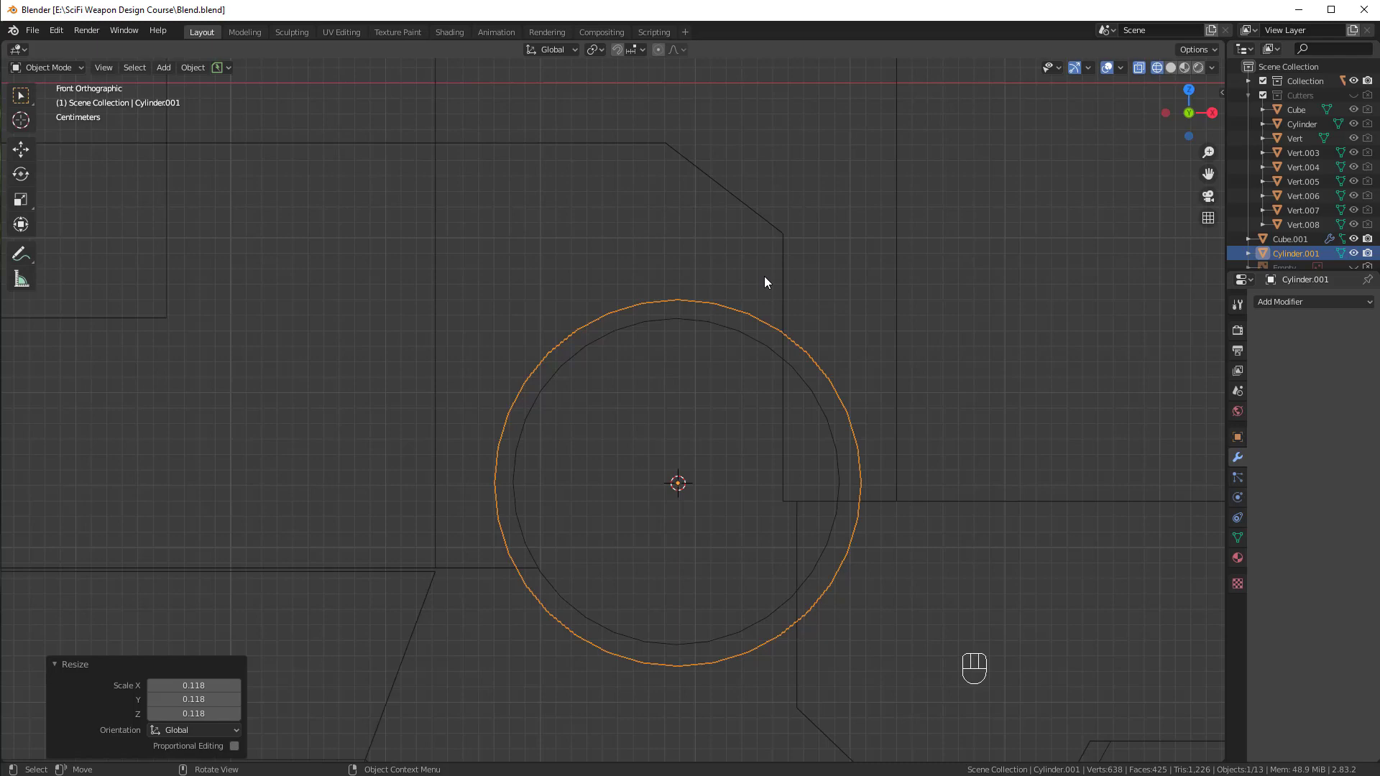
key(s)
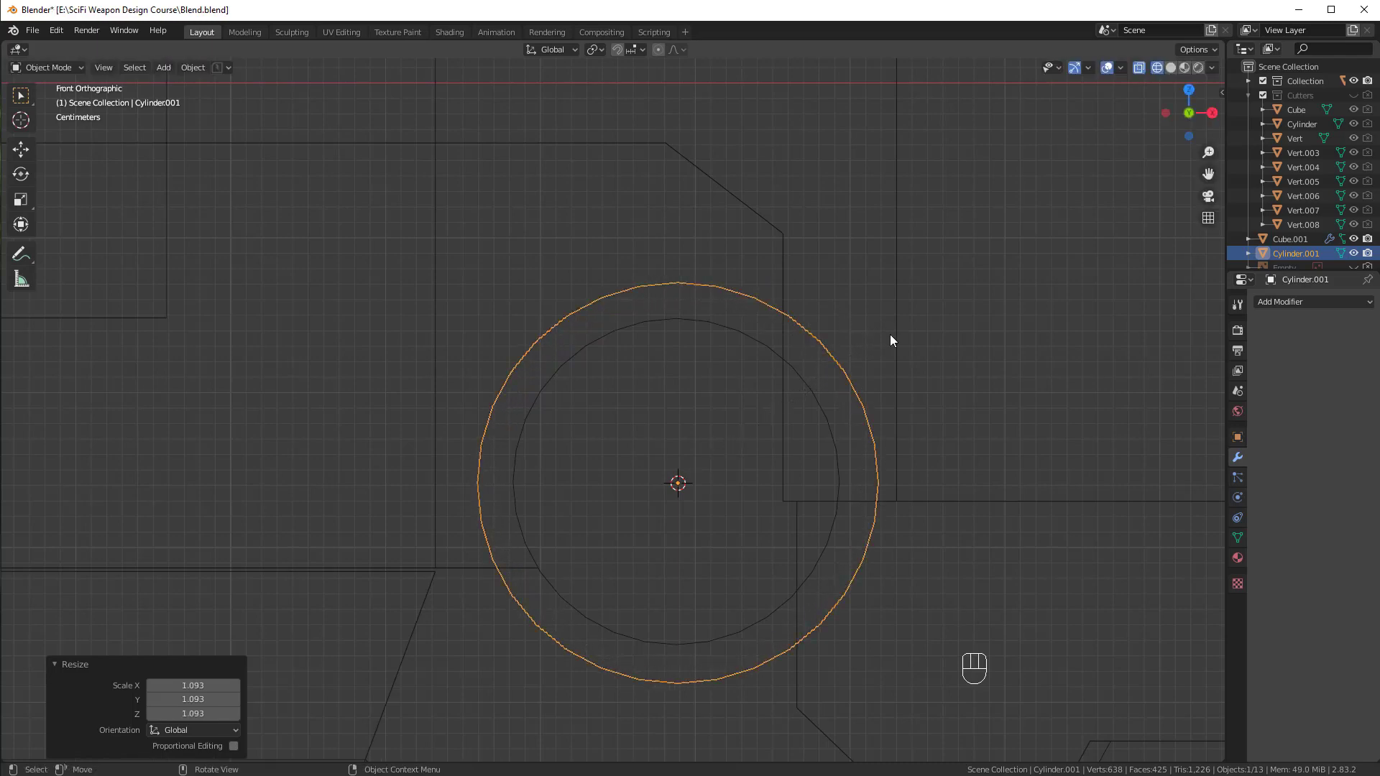
key(z)
Stretch the cylinder about three times along Y and shift it along its axis.
drag(807, 445, 905, 446)
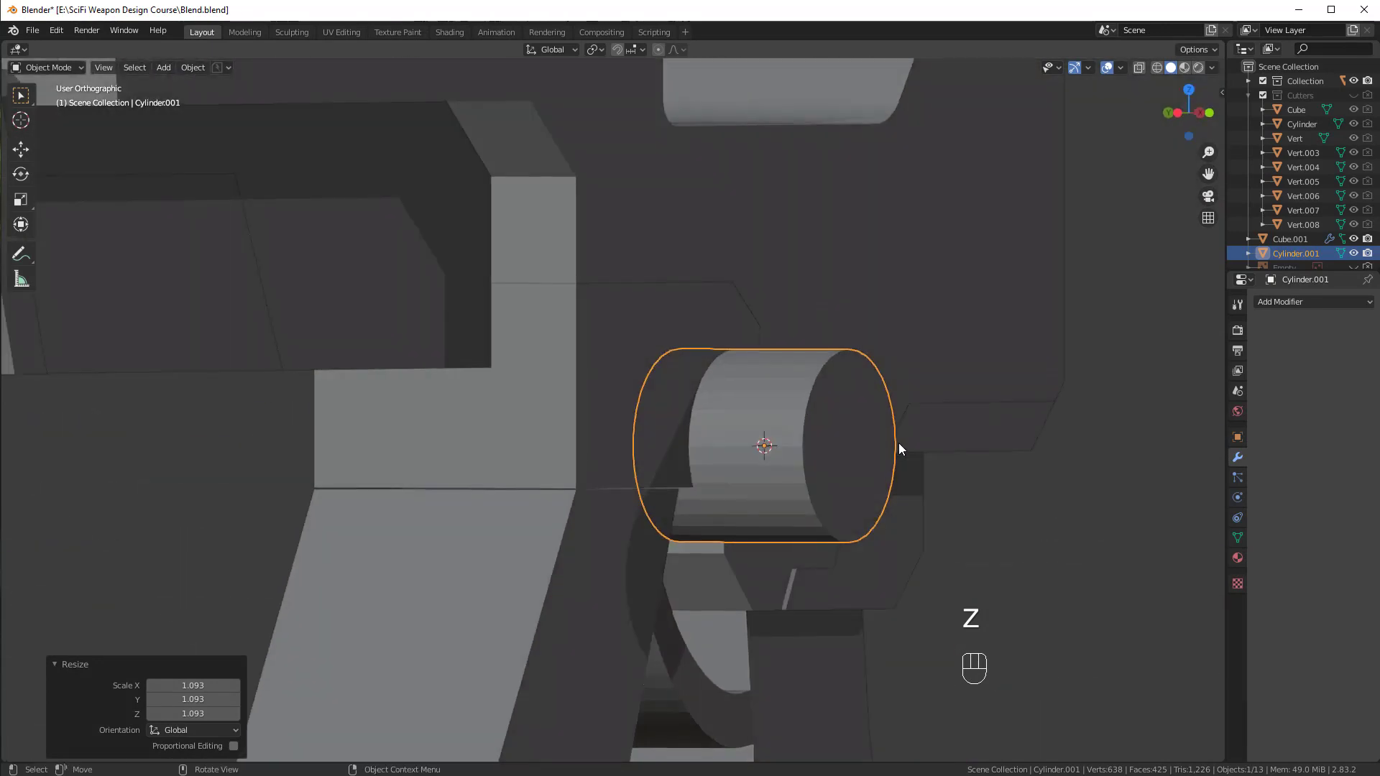
middle_click(921, 443)
drag(971, 447, 1012, 450)
key(g)
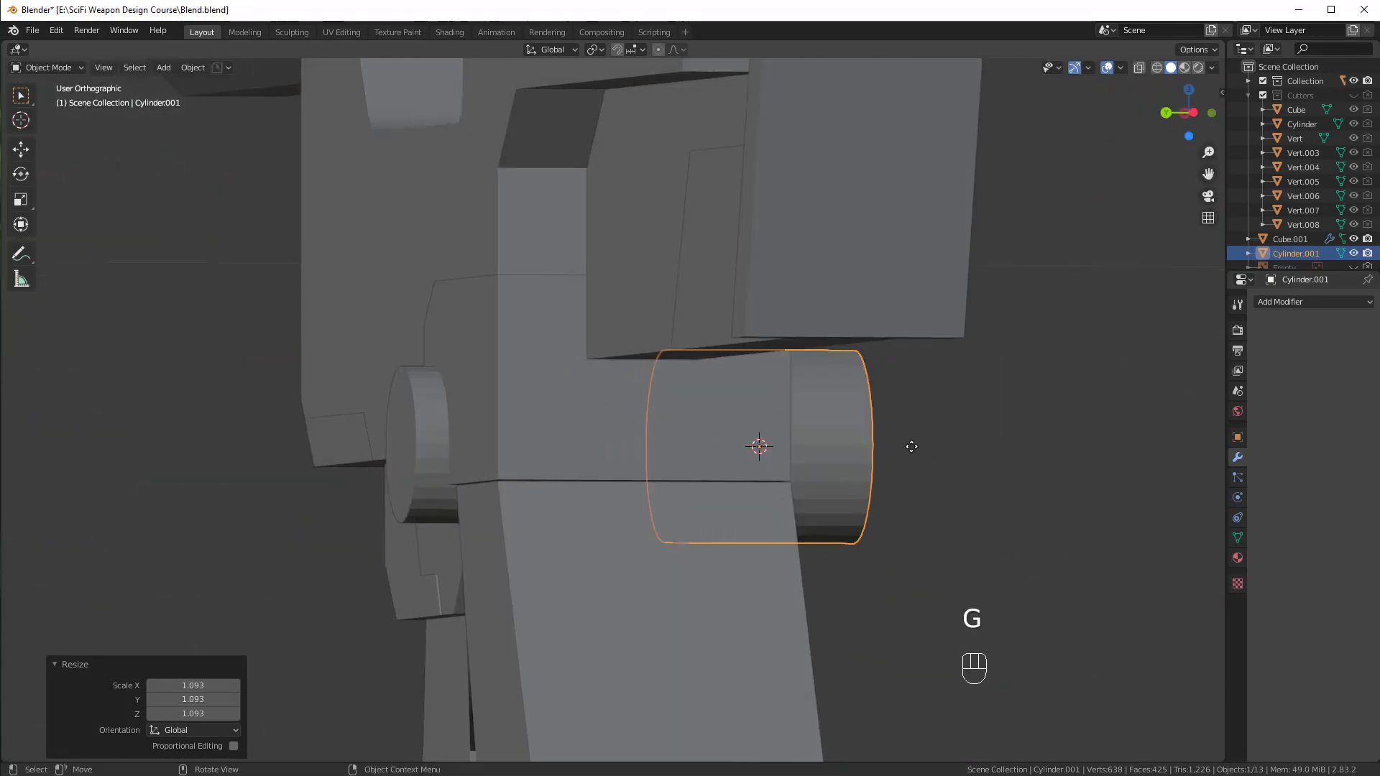
middle_click(854, 477)
key(s)
key(g)
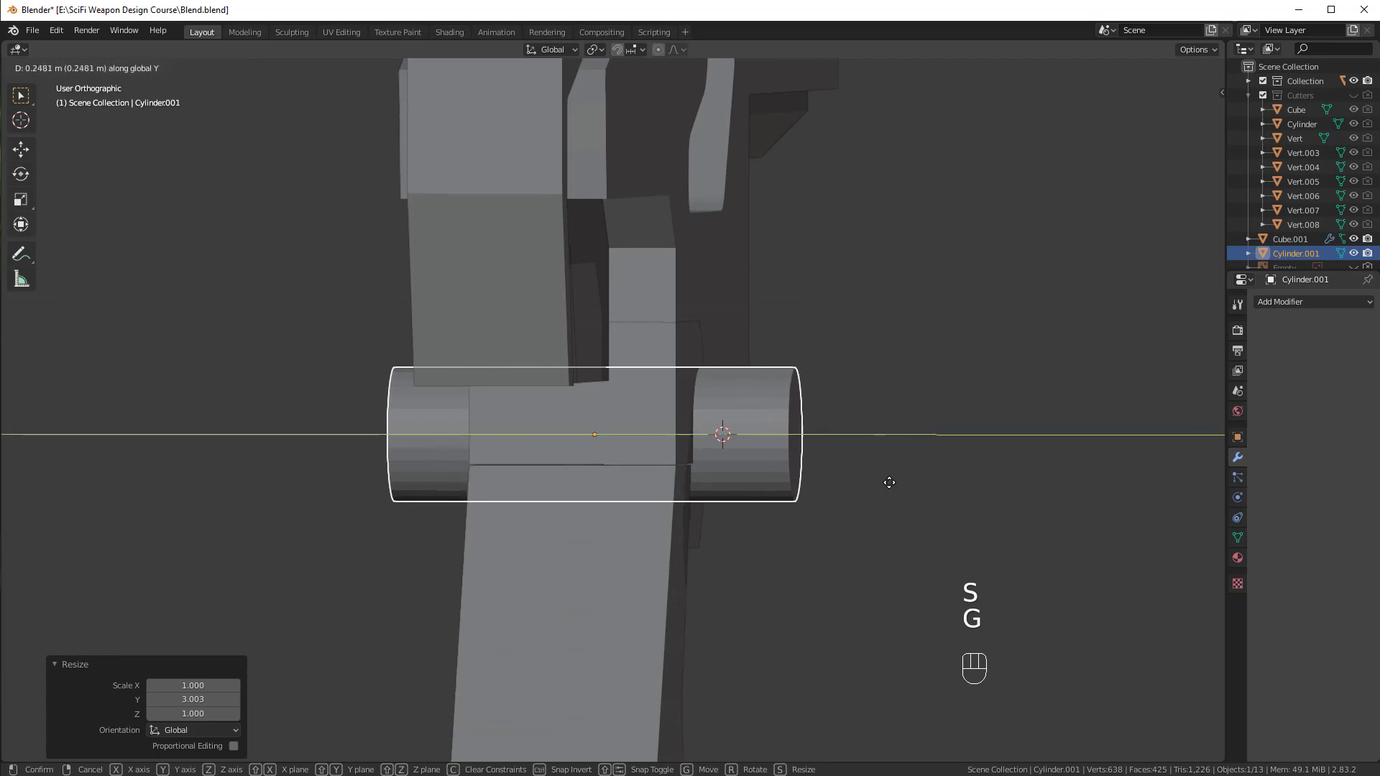
Slide Cylinder.001 into place and slice it into reference.001 as a ring border.
drag(917, 482, 720, 502)
drag(716, 469, 743, 470)
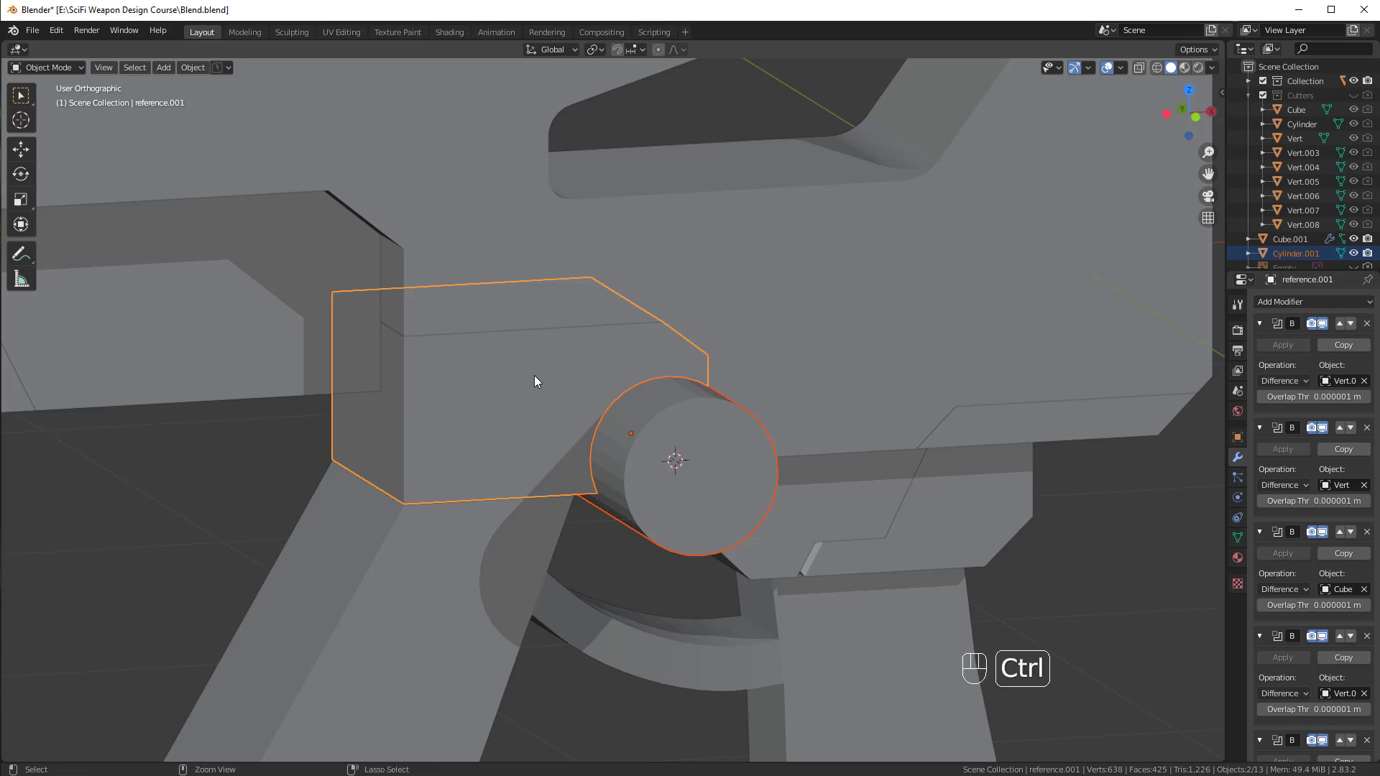
drag(699, 452, 672, 439)
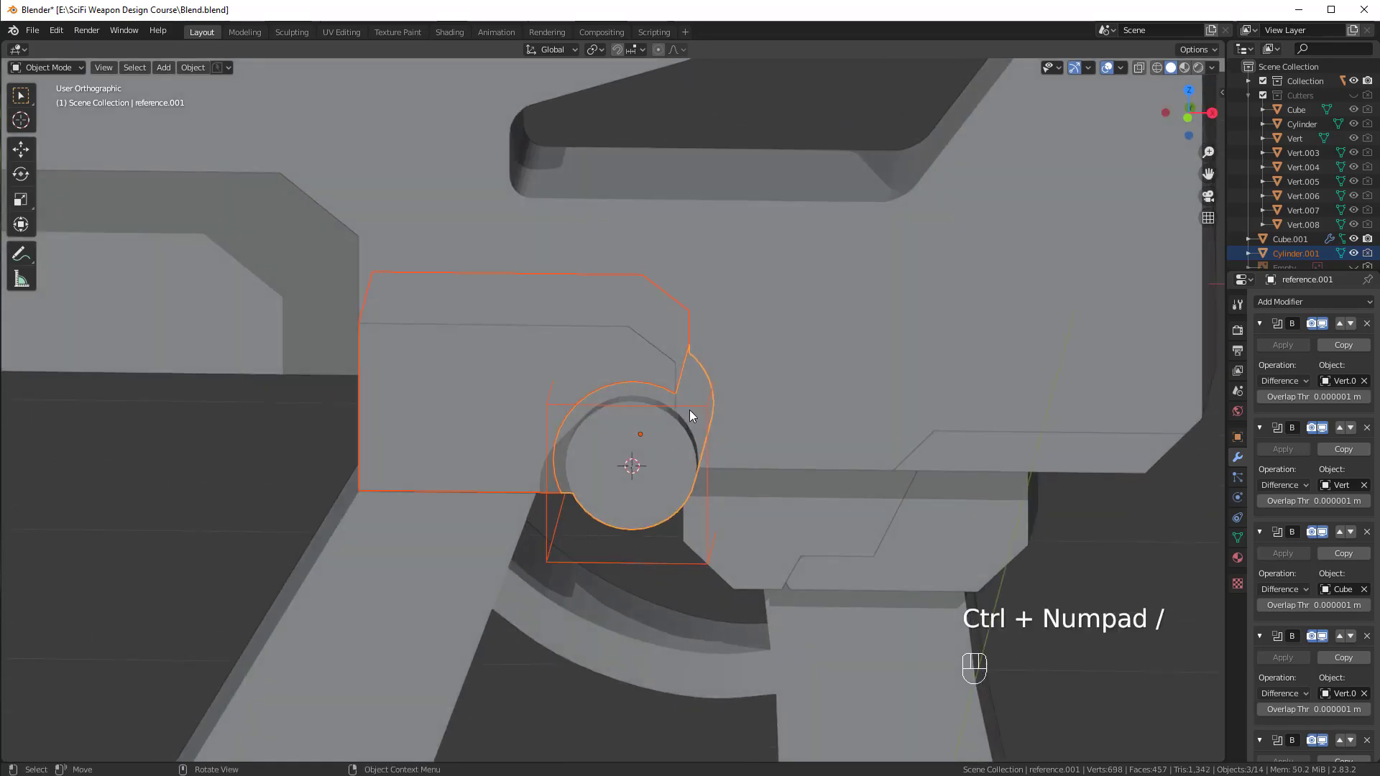
key(m)
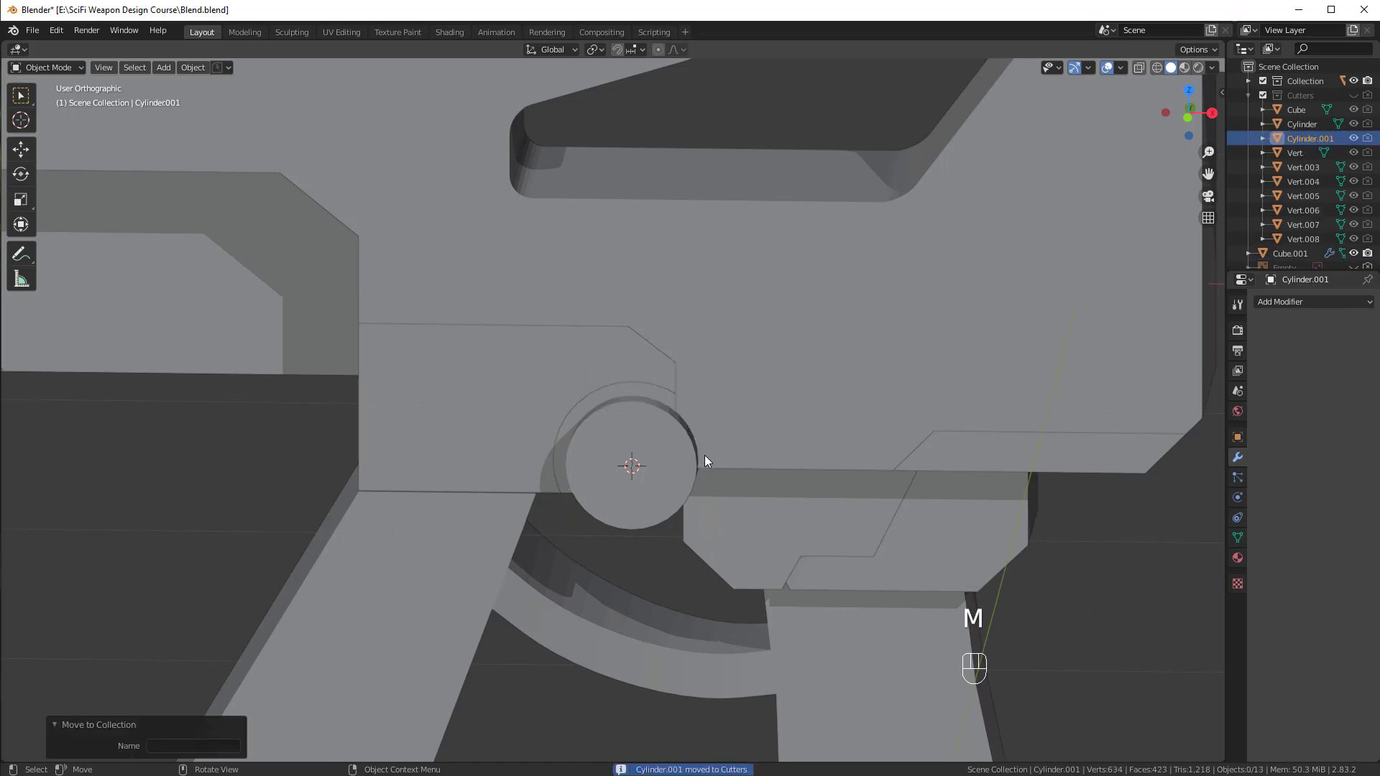
Zoom in to inspect the ring recess, then zoom out to the whole weapon.
drag(721, 459, 752, 468)
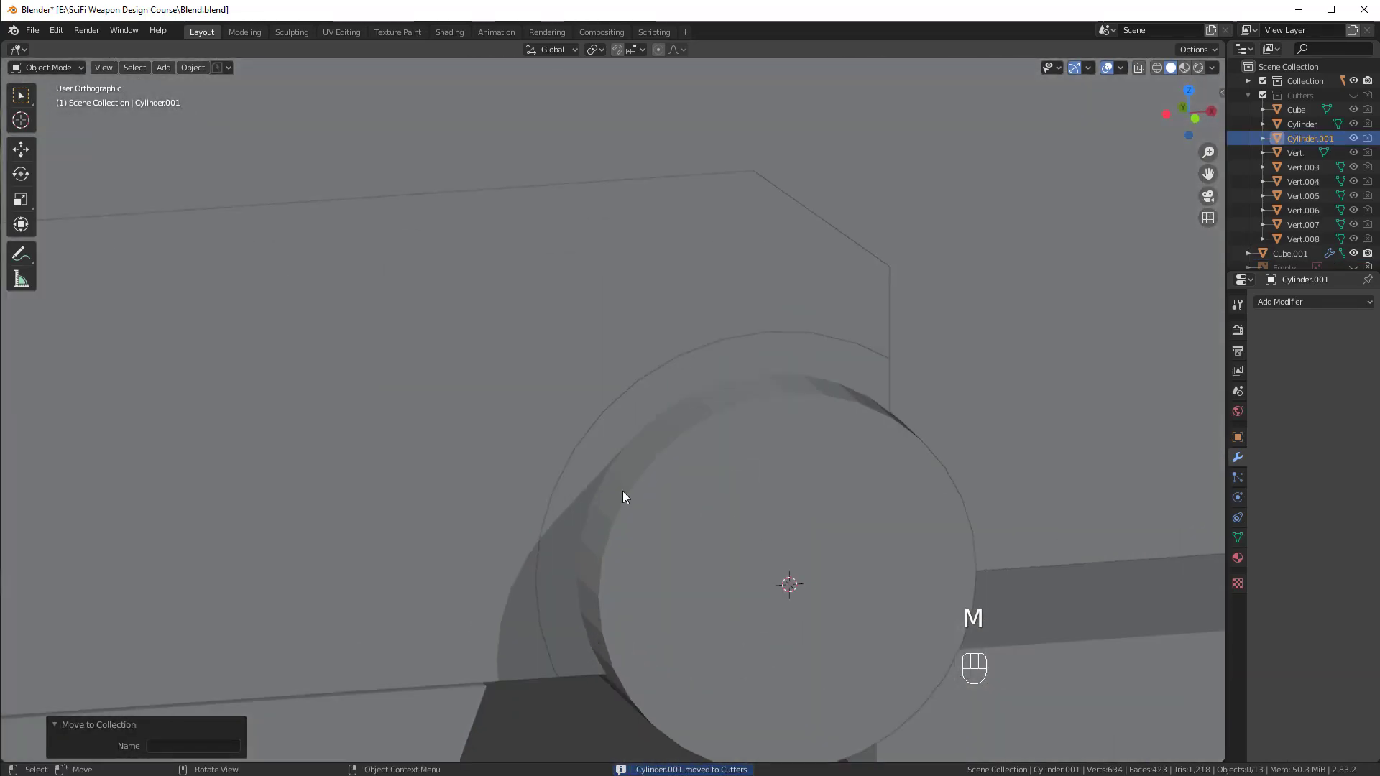
middle_click(619, 443)
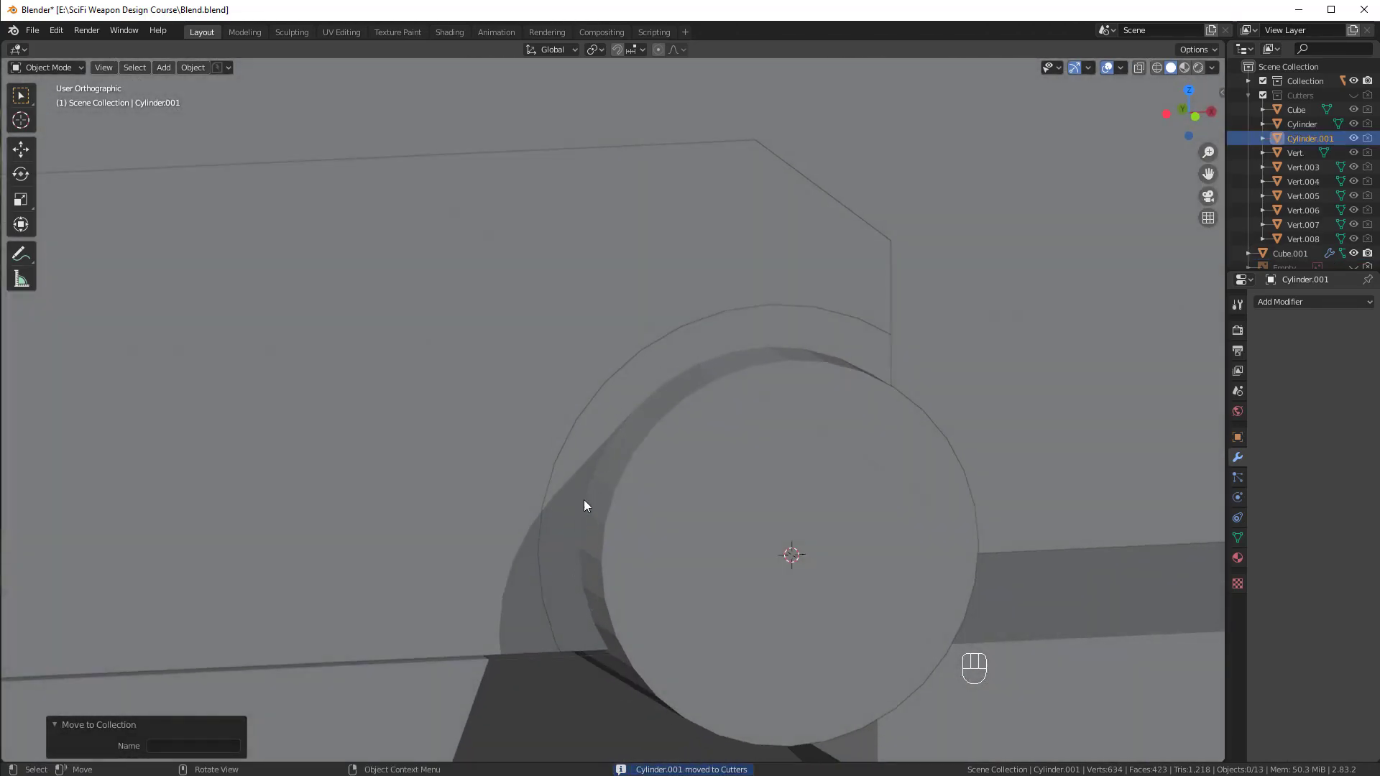
drag(860, 327, 837, 348)
drag(740, 511, 928, 304)
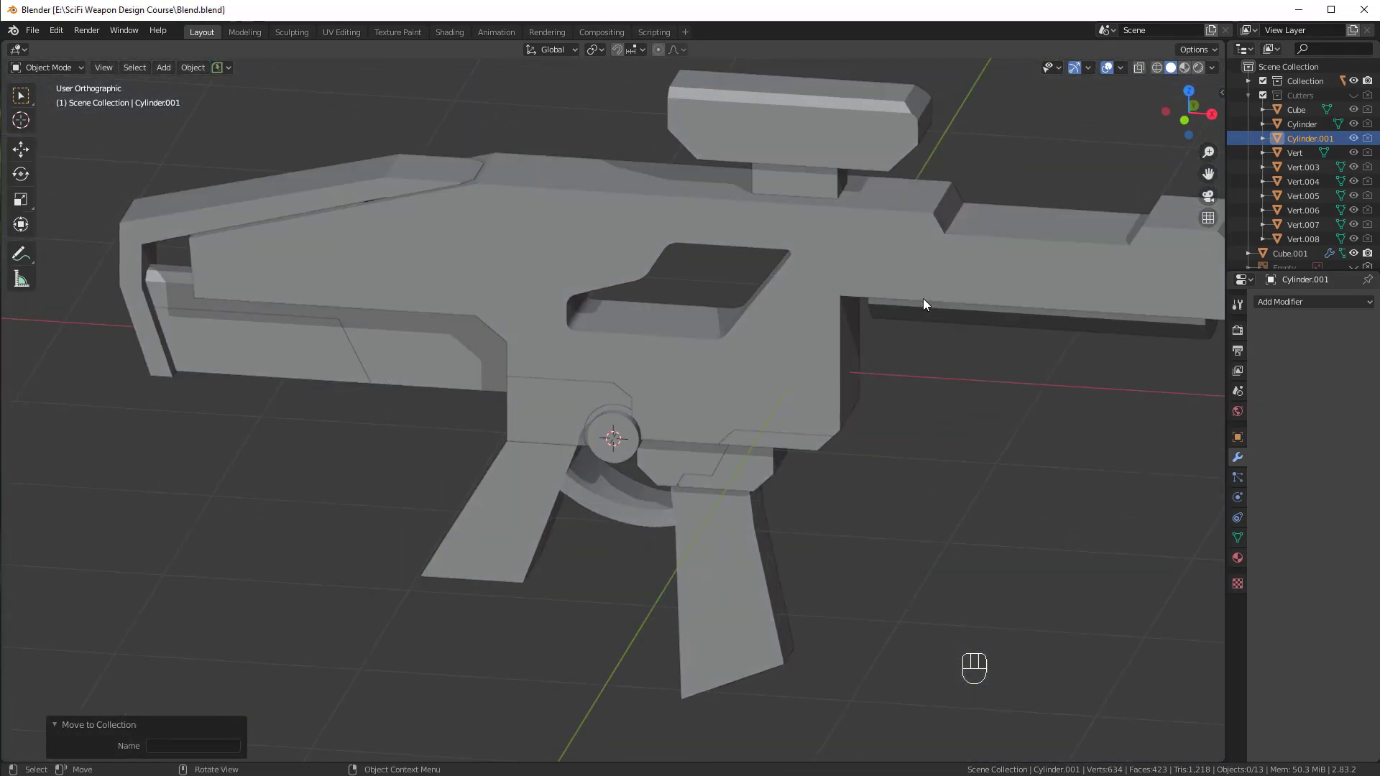
Switch to front view with viewport overlays hidden and zoom out to the full weapon.
key(KP_1)
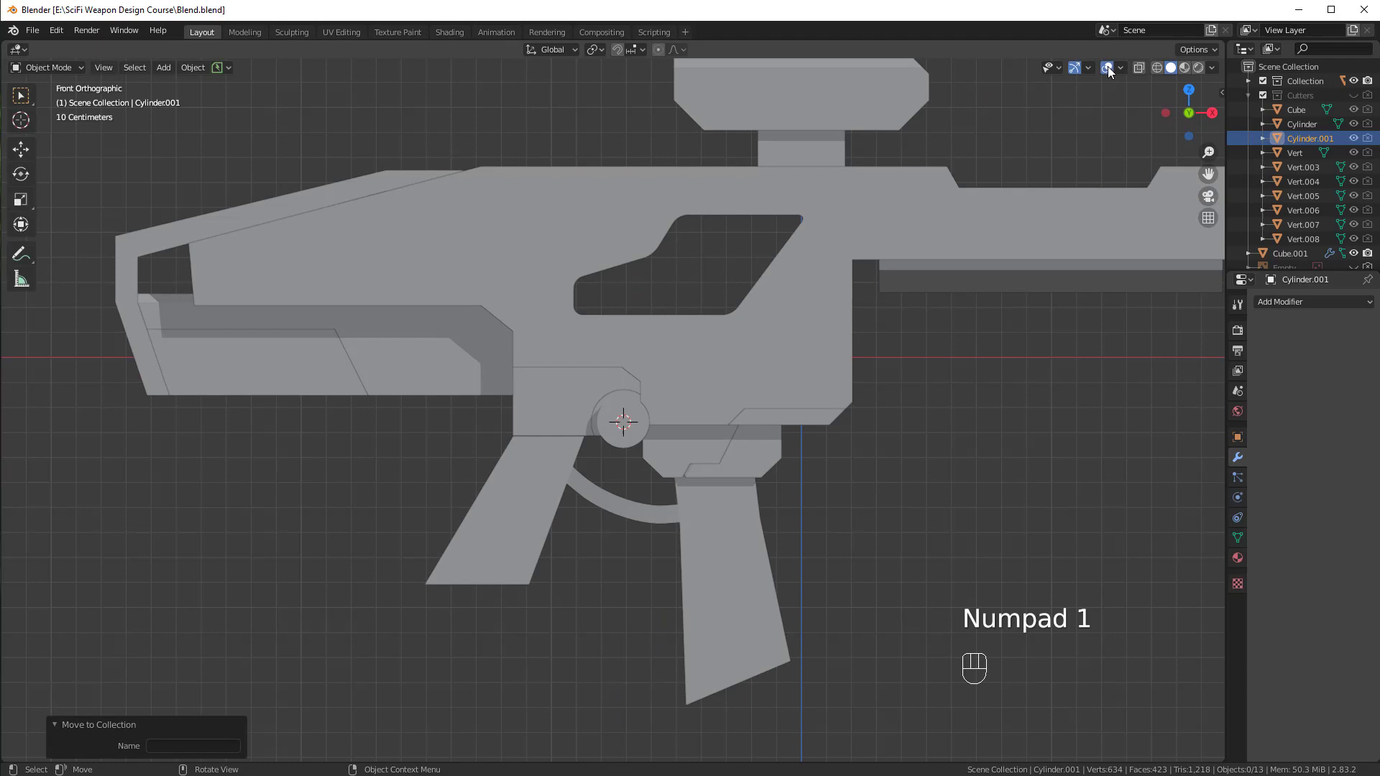
click(1114, 68)
drag(813, 317, 754, 399)
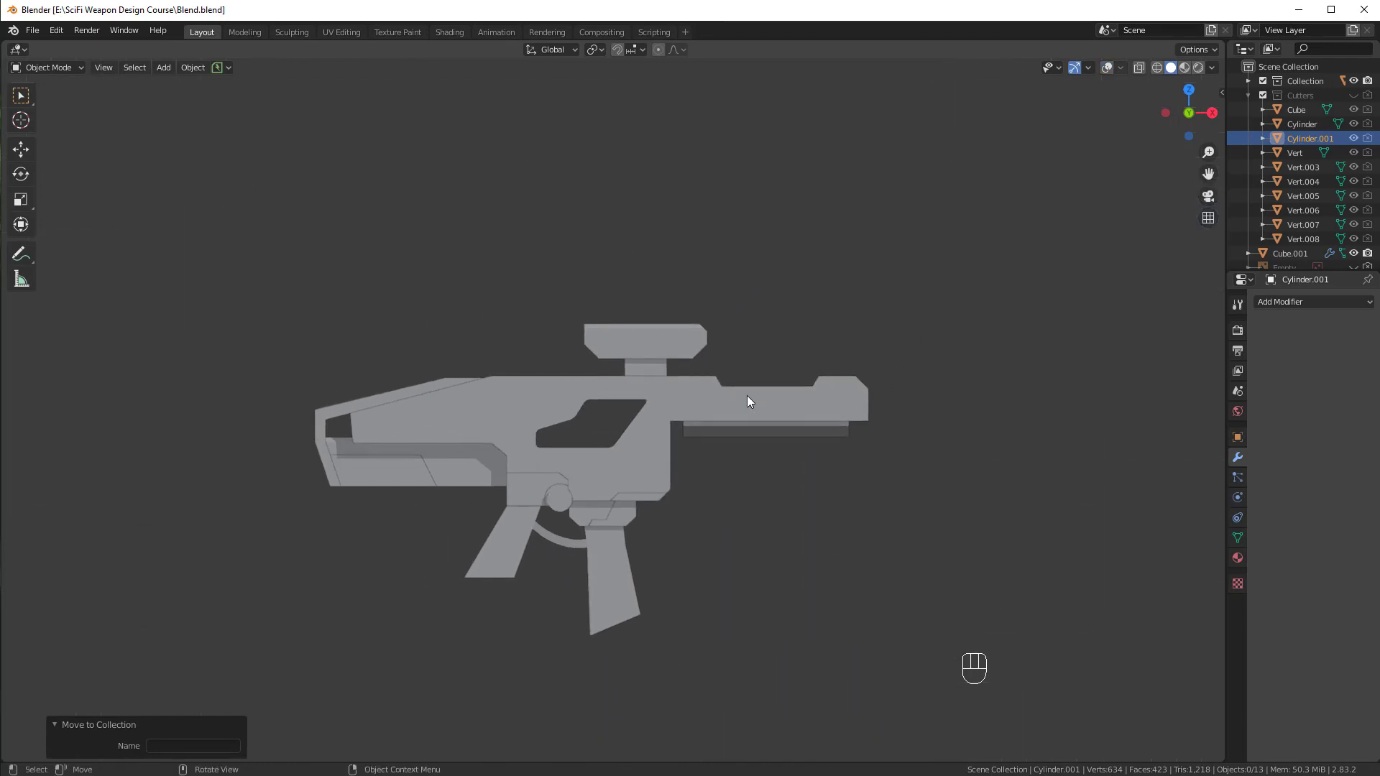